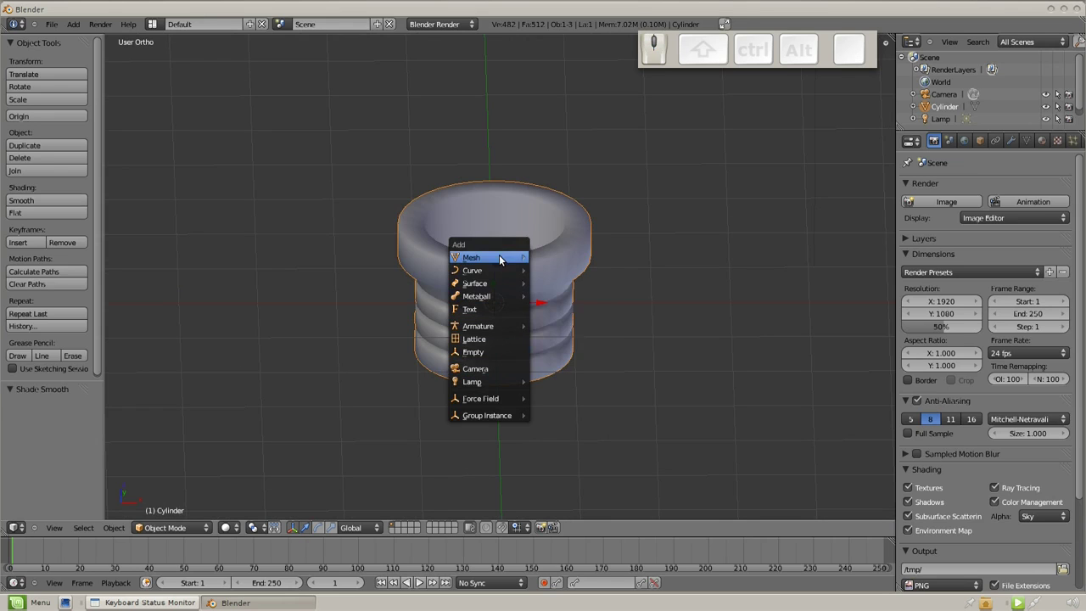
Add a cylinder, scale it down to bar thickness and move it above the well in top view.
{"action": "left_click", "coordinate": [552, 327]}
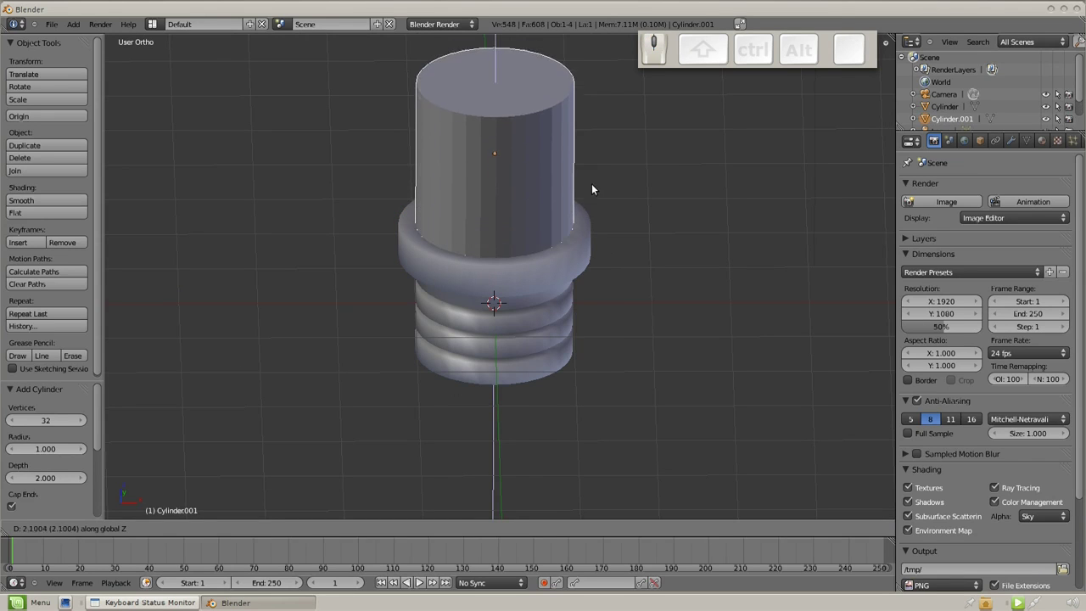
{"action": "left_click", "coordinate": [589, 191]}
{"action": "key", "text": "s"}
{"action": "left_click", "coordinate": [509, 180]}
{"action": "key", "text": "KP_7"}
{"action": "key", "text": "g"}
{"action": "left_click", "coordinate": [516, 286]}
{"action": "key", "text": "g"}
{"action": "left_click", "coordinate": [513, 278]}
In front and side views extrude and rotate the cylinder's segments into a bent bar, then leave Edit Mode.
{"action": "key", "text": "KP_1"}
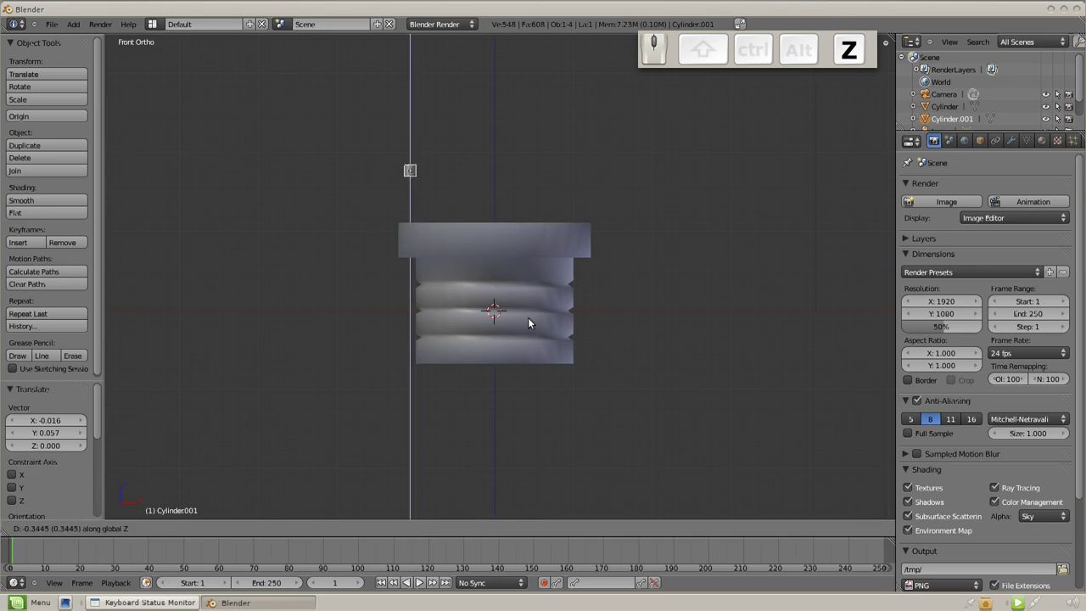
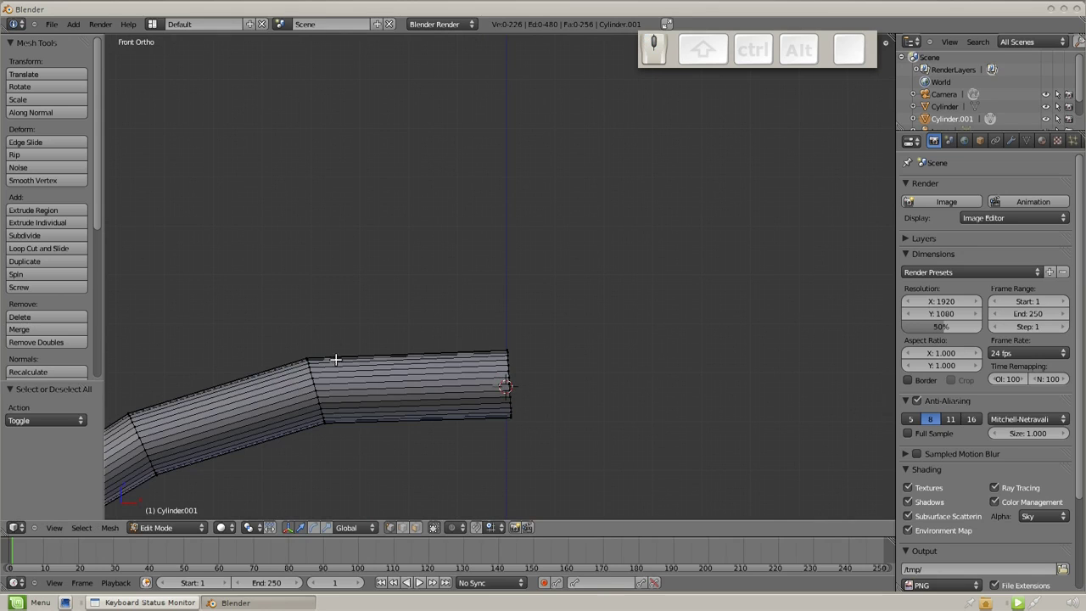
{"action": "key", "text": "KP_1"}
{"action": "key", "text": "KP_3"}
{"action": "key", "text": "KP_1"}
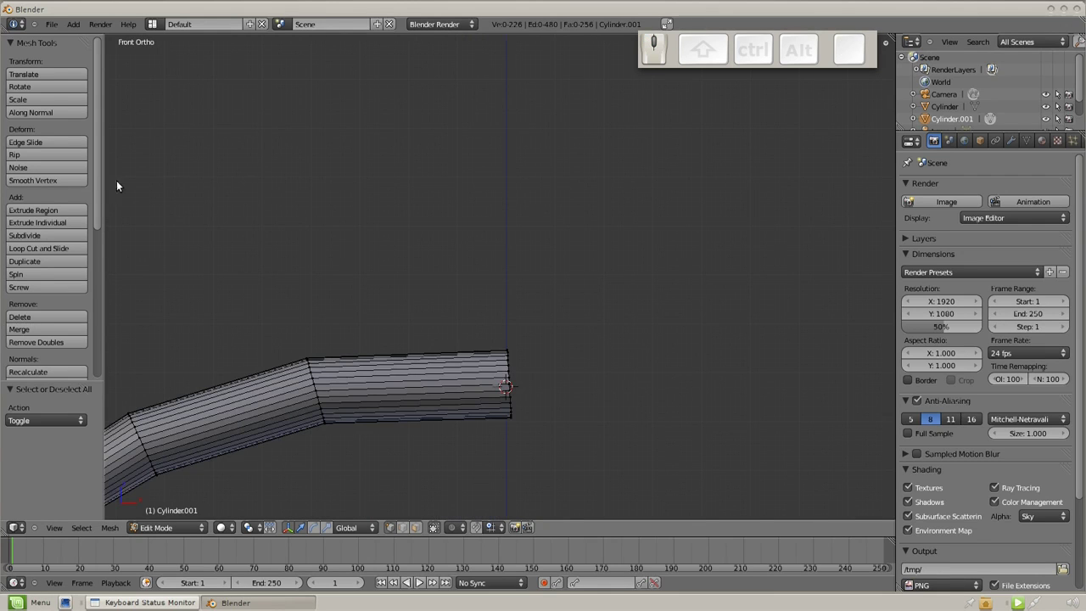
{"action": "key", "text": "Tab"}
{"action": "left_click", "coordinate": [50, 122]}
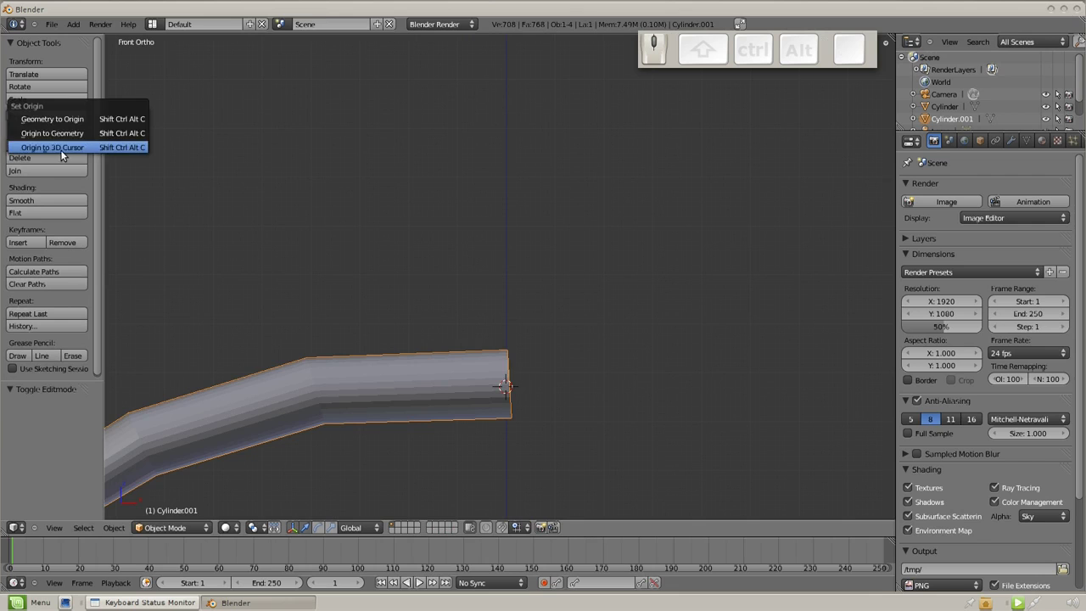
Set the bar's origin to the 3D cursor and add a Mirror modifier on X to form a full arch.
{"action": "left_click", "coordinate": [64, 150]}
{"action": "left_click", "coordinate": [1014, 146]}
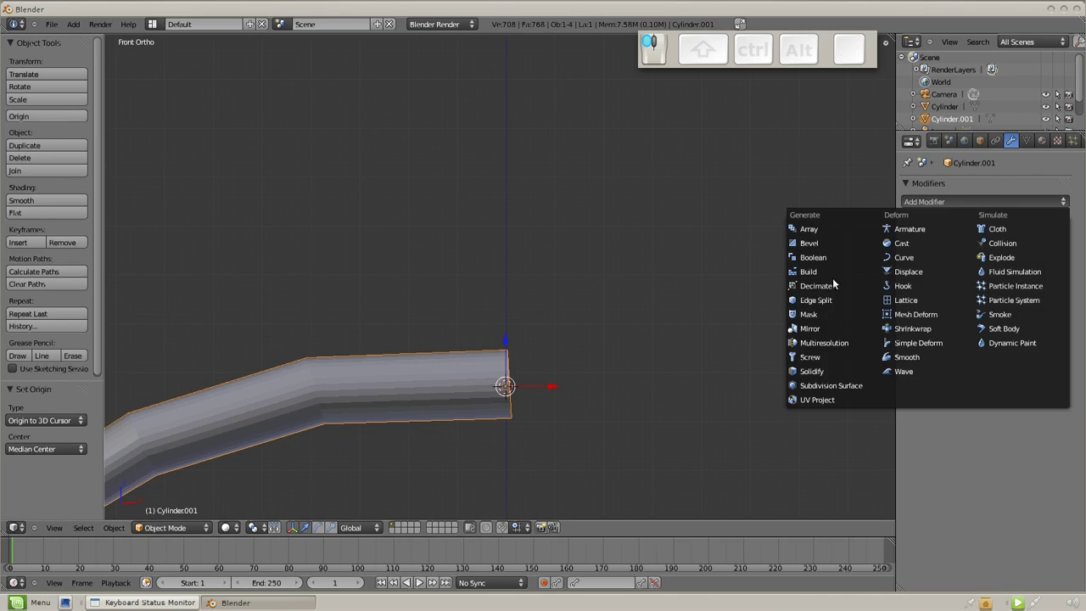
{"action": "left_click", "coordinate": [819, 328]}
{"action": "scroll", "scroll_direction": "down", "scroll_amount": 3}
{"action": "left_click_drag", "start_coordinate": [562, 401], "coordinate": [561, 348]}
Scale and adjust the mirrored arch in front view so it spans the well.
{"action": "left_click_drag", "start_coordinate": [557, 247], "coordinate": [528, 333]}
{"action": "key", "text": "s"}
{"action": "left_click", "coordinate": [668, 389]}
{"action": "key", "text": "KP_1"}
{"action": "left_click", "coordinate": [601, 305]}
{"action": "left_click_drag", "start_coordinate": [529, 178], "coordinate": [529, 211]}
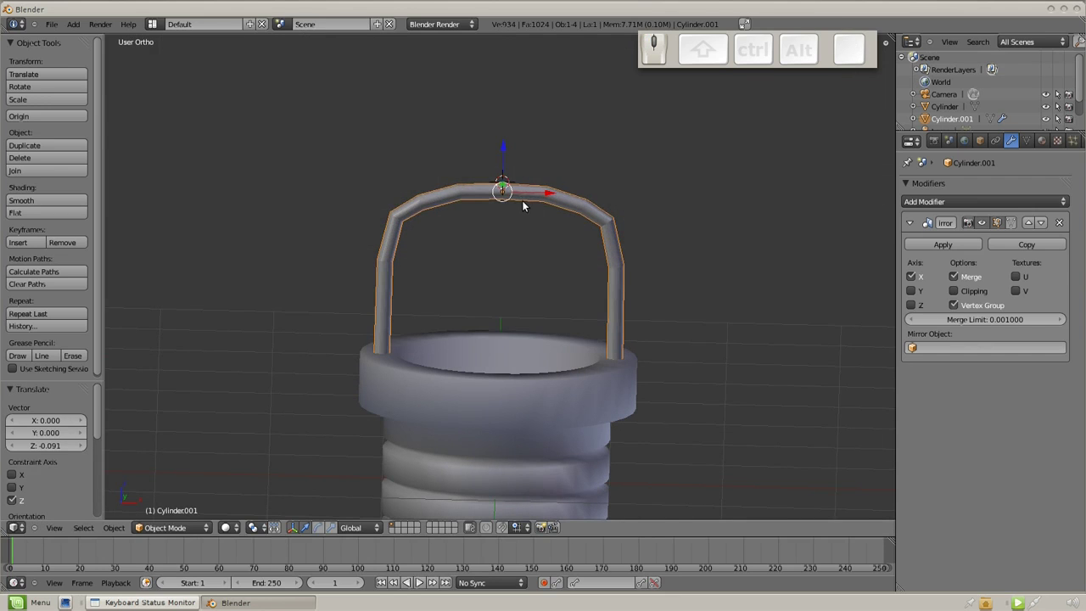
Add a cylinder for the winch drum, scale it and rotate it 90° to lie horizontally.
{"action": "key", "text": "shift+a"}
{"action": "left_click", "coordinate": [568, 268]}
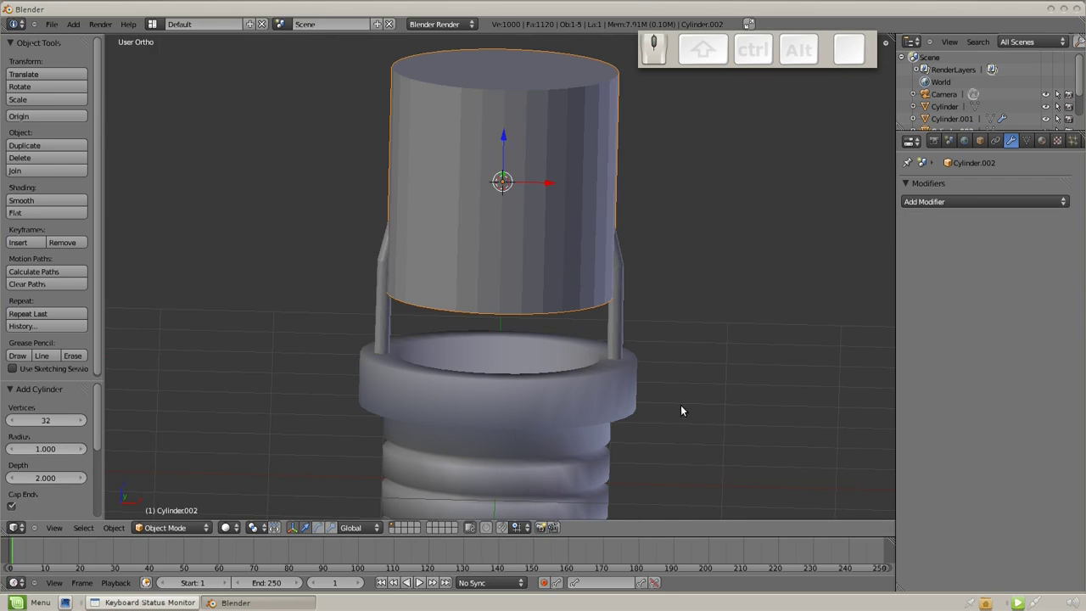
{"action": "key", "text": "s"}
{"action": "left_click", "coordinate": [545, 264]}
{"action": "key", "text": "r"}
{"action": "key", "text": "KP_9"}
{"action": "key", "text": "Return"}
{"action": "left_click", "coordinate": [658, 185]}
Rotate, move and scale the drum so it sits across the top of the arch.
{"action": "key", "text": "KP_1"}
{"action": "key", "text": "KP_7"}
{"action": "key", "text": "r"}
{"action": "left_click", "coordinate": [566, 357]}
{"action": "key", "text": "g"}
{"action": "left_click", "coordinate": [554, 345]}
{"action": "key", "text": "s"}
{"action": "left_click", "coordinate": [558, 376]}
{"action": "key", "text": "KP_1"}
{"action": "left_click", "coordinate": [684, 267]}
Loop-cut the drum and extrude its ends into flanges, then add another cylinder for the spokes.
{"action": "key", "text": "Tab"}
{"action": "scroll", "scroll_direction": "up", "scroll_amount": 3}
{"action": "key", "text": "ctrl+r"}
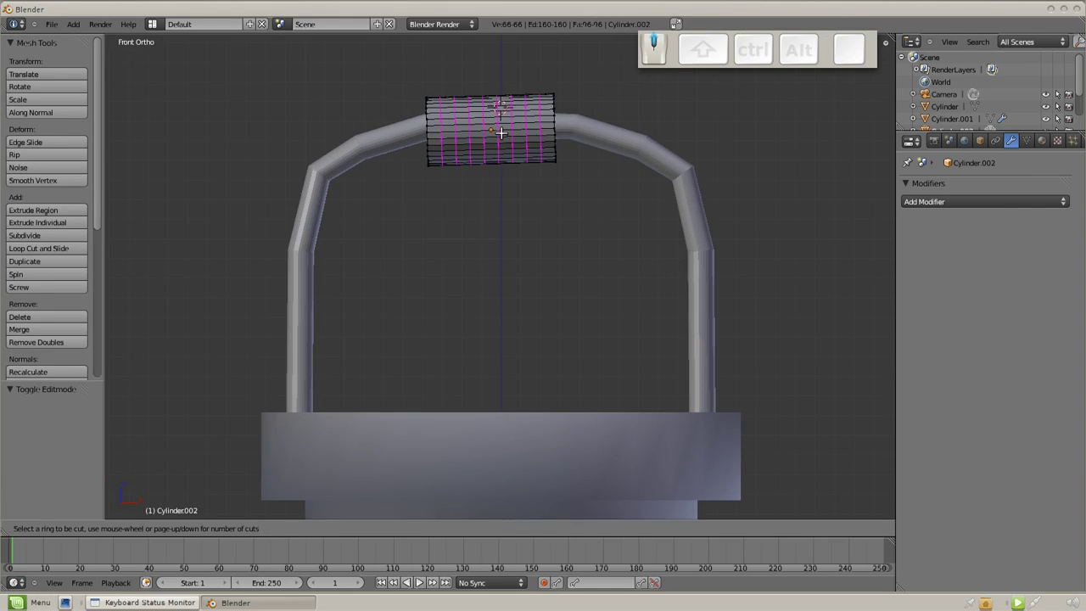
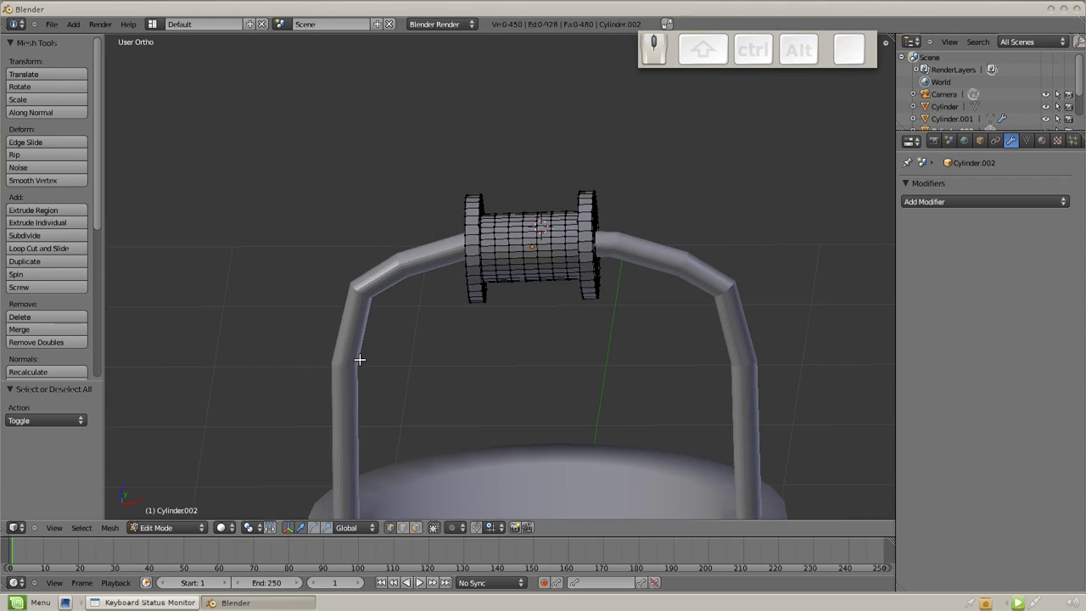
{"action": "right_click", "coordinate": [347, 415]}
{"action": "left_click_drag", "start_coordinate": [429, 423], "coordinate": [532, 297]}
{"action": "key", "text": "KP_1"}
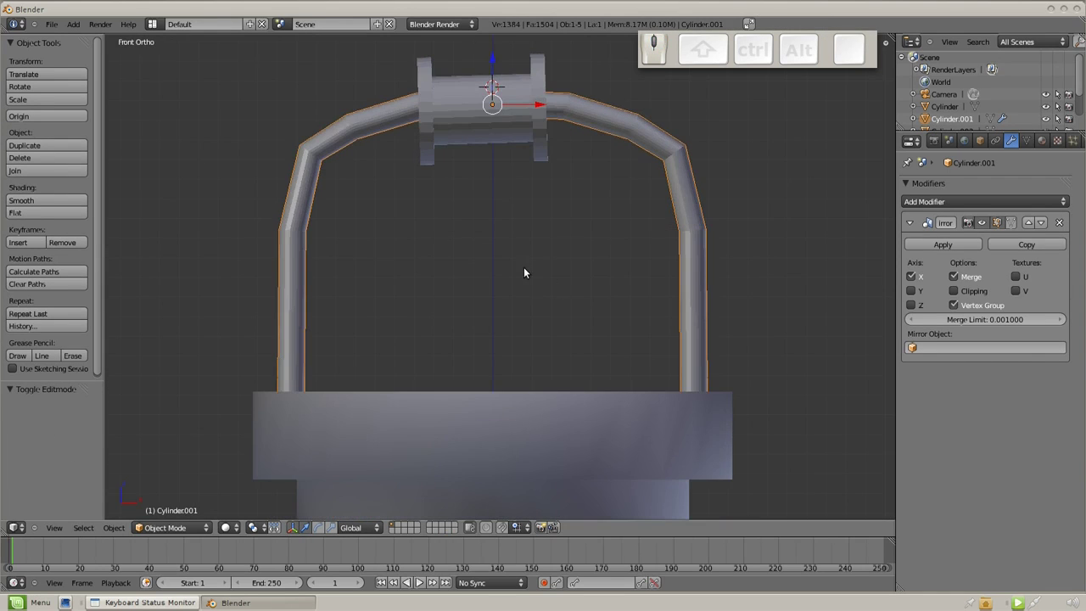
{"action": "scroll", "scroll_direction": "down", "scroll_amount": 3}
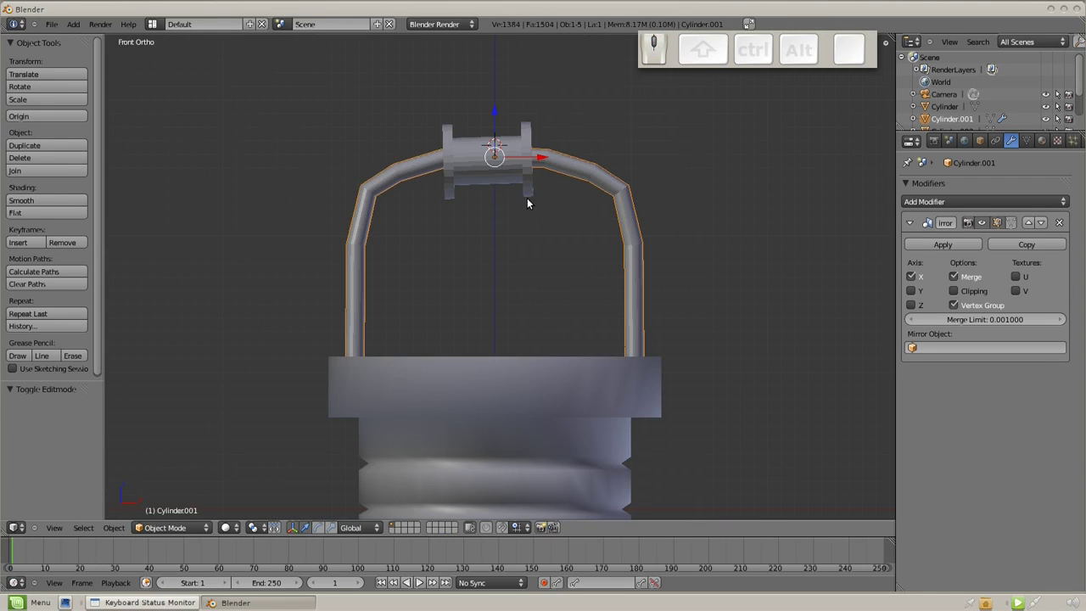
{"action": "key", "text": "shift+a"}
{"action": "left_click", "coordinate": [562, 268]}
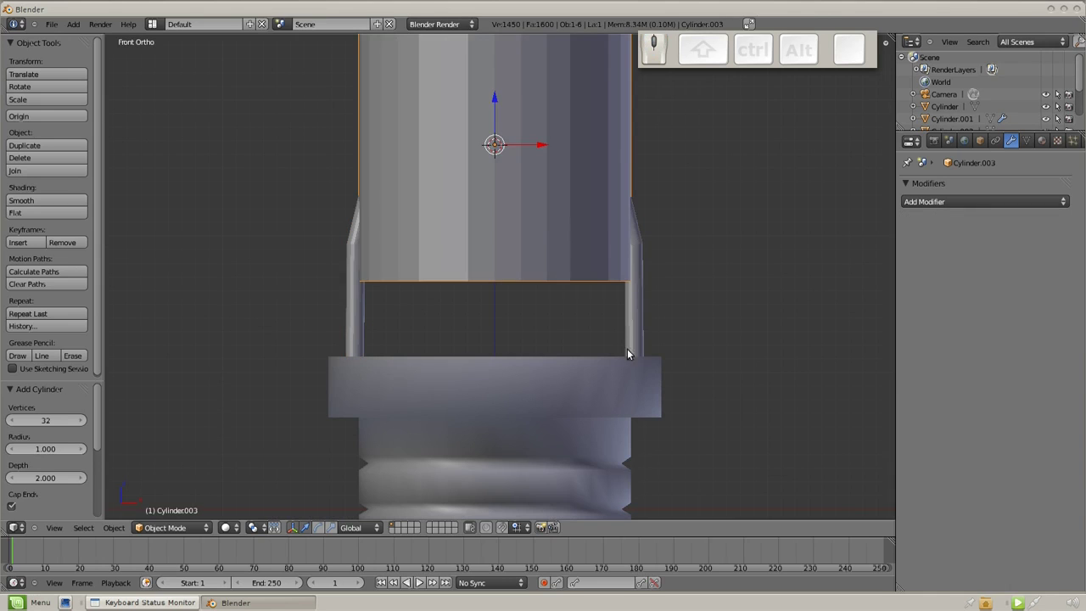
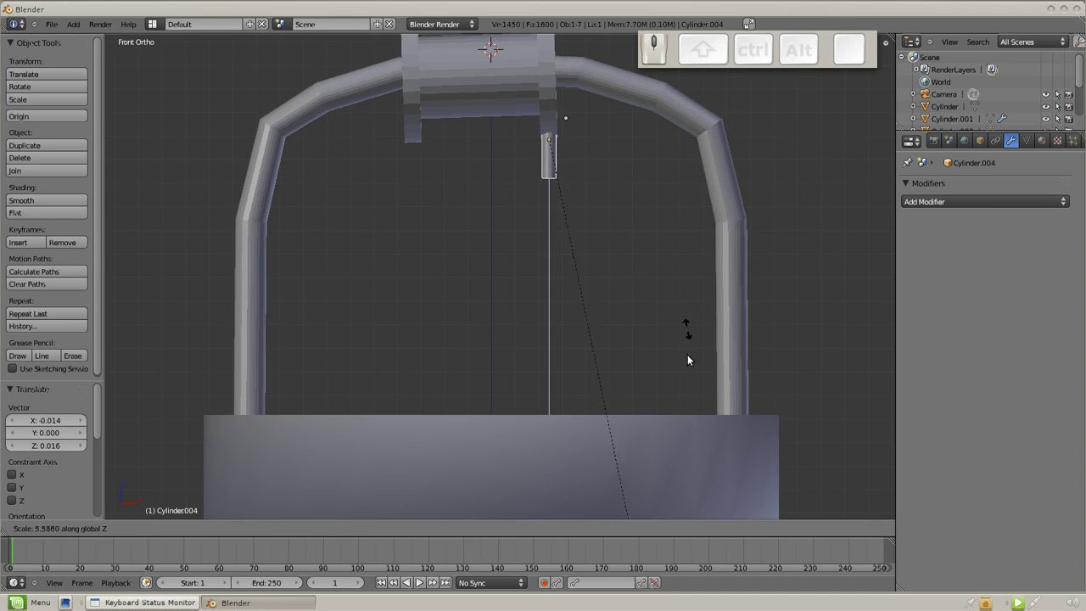
Select the thin spoke cylinder and loop-cut it near its tip in Edit Mode.
{"action": "left_click", "coordinate": [658, 421]}
{"action": "left_click", "coordinate": [606, 182]}
{"action": "key", "text": "Tab"}
{"action": "scroll", "scroll_direction": "up", "scroll_amount": 3}
{"action": "key", "text": "ctrl+r"}
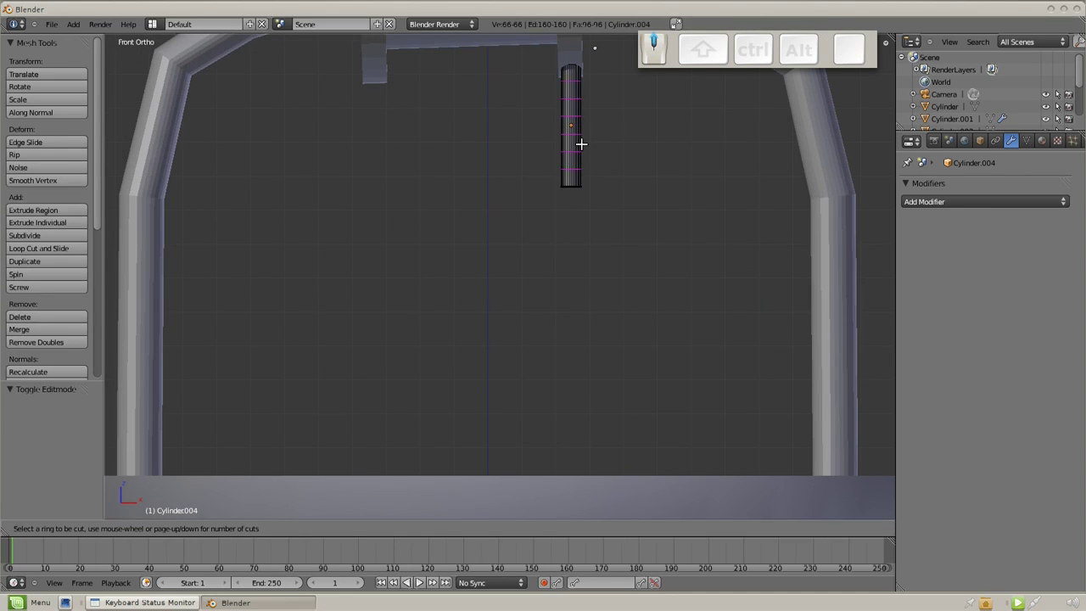
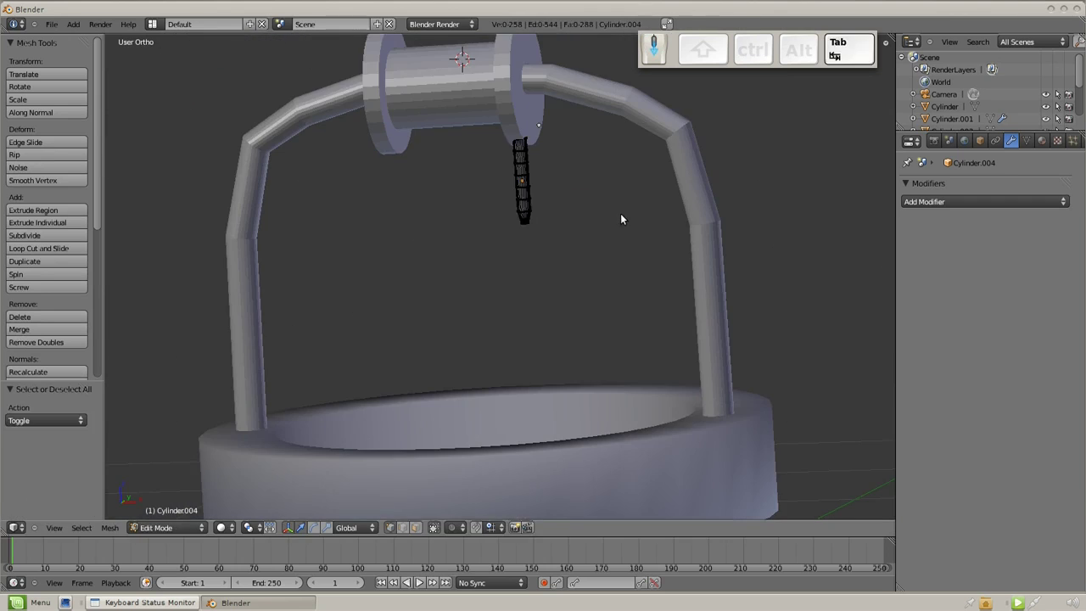
Taper the spoke's tip by scaling down its end loop, checking in front and side wireframe views.
{"action": "key", "text": "KP_1"}
{"action": "key", "text": "KP_3"}
{"action": "left_click_drag", "start_coordinate": [474, 173], "coordinate": [485, 177]}
{"action": "key", "text": "z"}
{"action": "left_click", "coordinate": [486, 174]}
{"action": "left_click_drag", "start_coordinate": [434, 180], "coordinate": [435, 187]}
{"action": "key", "text": "KP_1"}
{"action": "key", "text": "KP_3"}
{"action": "left_click_drag", "start_coordinate": [525, 110], "coordinate": [585, 313]}
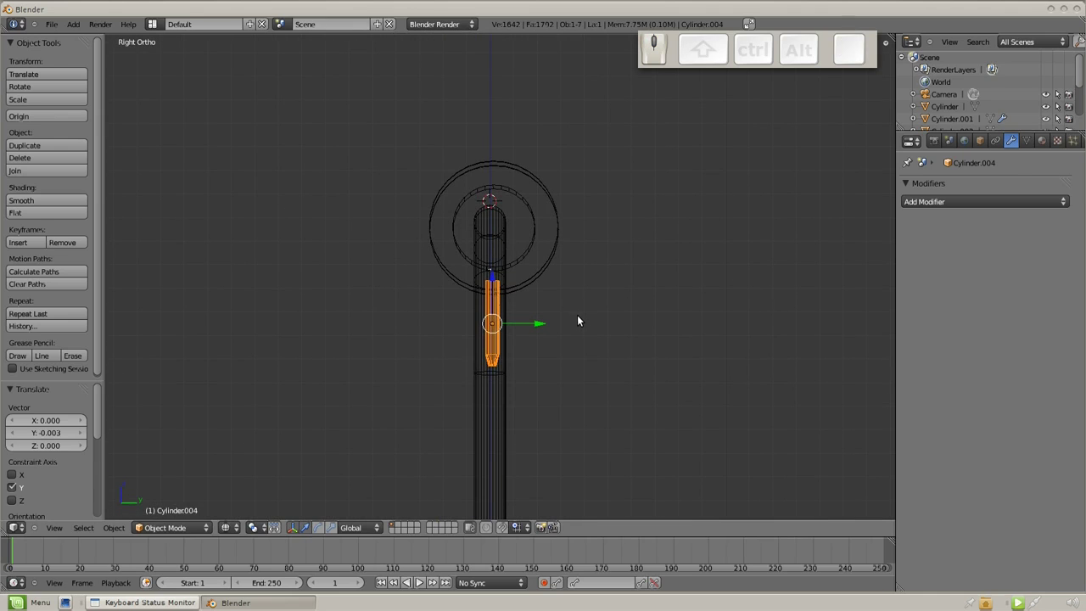
Rotate and move the spoke flat against the drum's end and delete a stray element.
{"action": "key", "text": "d"}
{"action": "left_click", "coordinate": [530, 307]}
{"action": "key", "text": "r"}
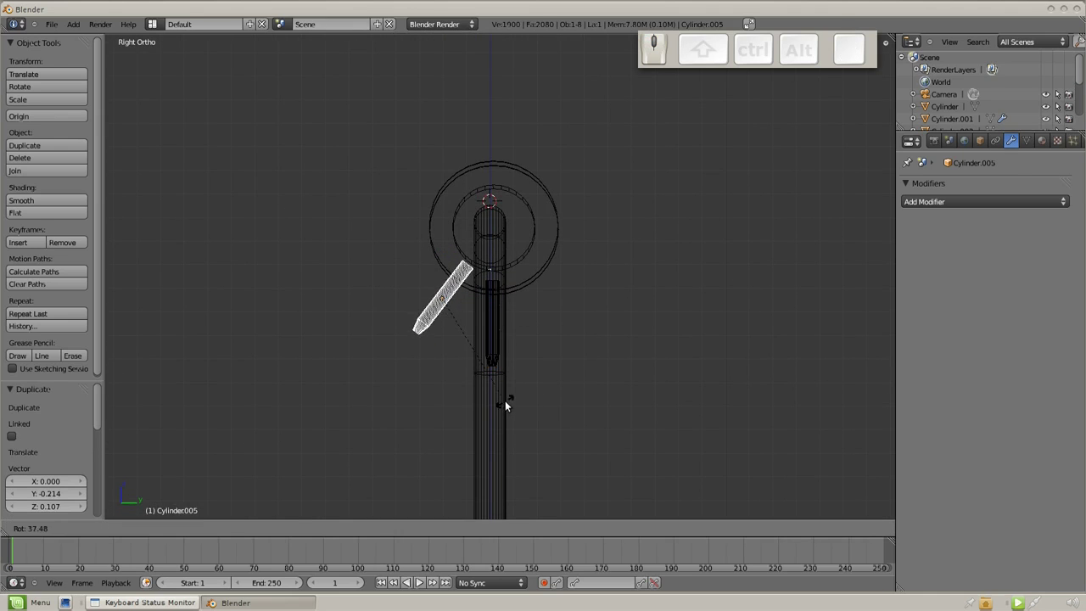
{"action": "left_click", "coordinate": [509, 402]}
{"action": "key", "text": "g"}
{"action": "left_click", "coordinate": [509, 388]}
{"action": "key", "text": "Delete"}
{"action": "left_click", "coordinate": [522, 359]}
Place the 3D cursor at the drum centre and set the spoke's origin to it.
{"action": "right_click", "coordinate": [495, 337]}
{"action": "left_click", "coordinate": [494, 230]}
{"action": "left_click", "coordinate": [495, 230]}
{"action": "left_click", "coordinate": [74, 114]}
{"action": "left_click", "coordinate": [74, 114]}
{"action": "right_click", "coordinate": [496, 324]}
Duplicate and rotate the spoke repeatedly around the axle to make a wheel of eight spokes.
{"action": "key", "text": "shift+r"}
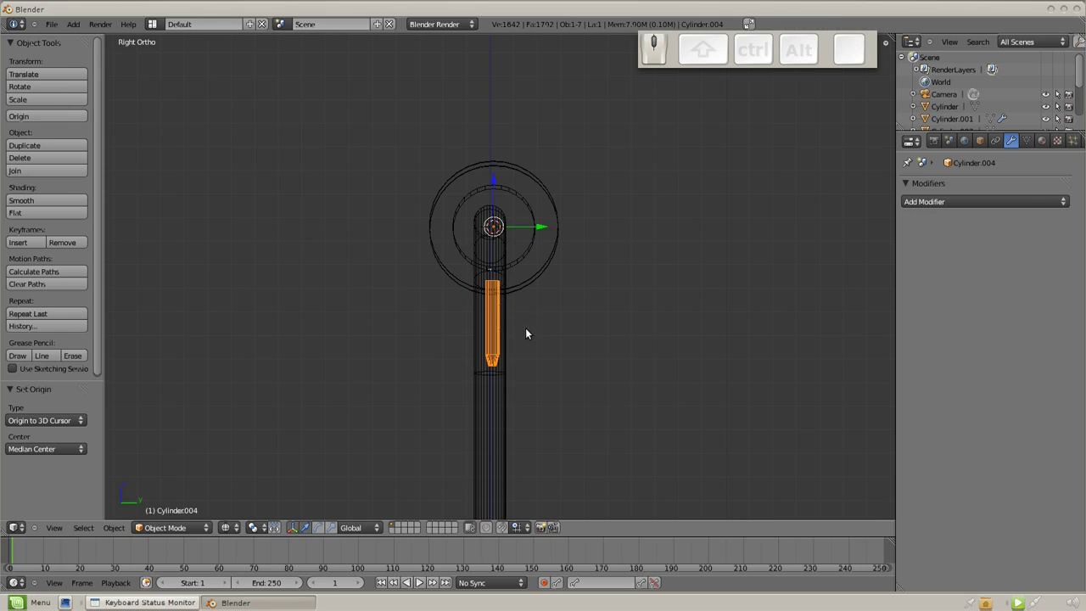
{"action": "key", "text": "shift+d"}
{"action": "key", "text": "r"}
{"action": "left_click", "coordinate": [468, 333]}
{"action": "key", "text": "shift+r"}
{"action": "key", "text": "Delete"}
{"action": "left_click", "coordinate": [454, 302]}
{"action": "right_click", "coordinate": [443, 304]}
{"action": "key", "text": "shift+d"}
{"action": "left_click", "coordinate": [401, 262]}
{"action": "left_click", "coordinate": [454, 241]}
{"action": "left_click", "coordinate": [448, 209]}
{"action": "key", "text": "shift+d"}
{"action": "key", "text": "r"}
{"action": "left_click", "coordinate": [480, 177]}
{"action": "key", "text": "shift+d"}
{"action": "key", "text": "r"}
{"action": "left_click", "coordinate": [533, 202]}
{"action": "key", "text": "shift+d"}
{"action": "key", "text": "shift+r"}
{"action": "left_click", "coordinate": [549, 233]}
{"action": "left_click", "coordinate": [548, 273]}
Select all and inspect the finished crank wheel in wireframe from another angle.
{"action": "key", "text": "a"}
{"action": "left_click_drag", "start_coordinate": [525, 405], "coordinate": [696, 418]}
{"action": "key", "text": "Tab"}
{"action": "key", "text": "z"}
{"action": "left_click_drag", "start_coordinate": [525, 409], "coordinate": [416, 329]}
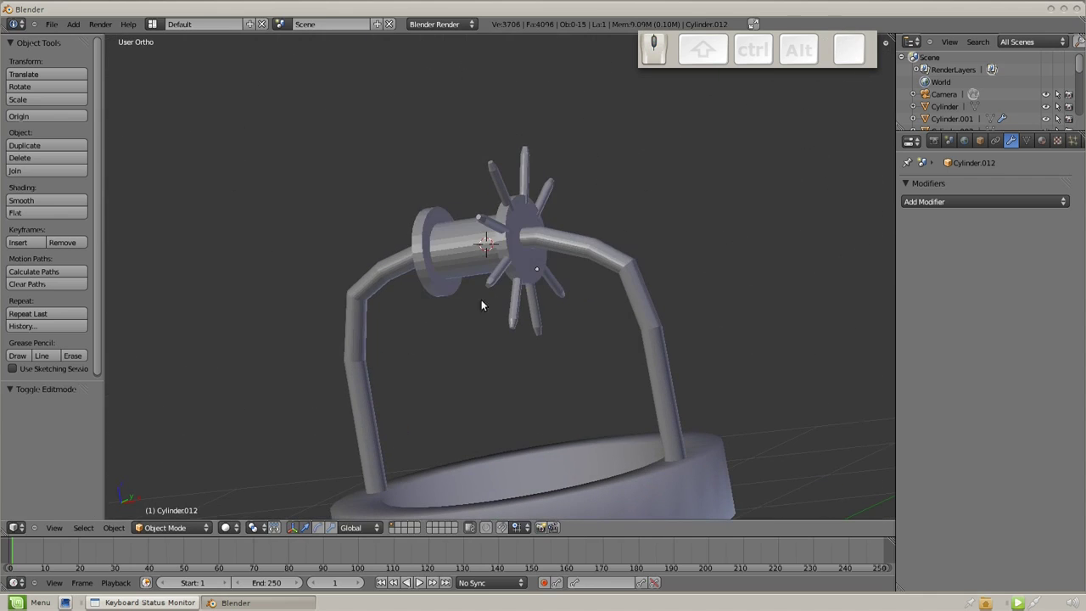
{"action": "right_click", "coordinate": [525, 249]}
{"action": "left_click", "coordinate": [525, 246]}
{"action": "left_click_drag", "start_coordinate": [507, 272], "coordinate": [572, 285]}
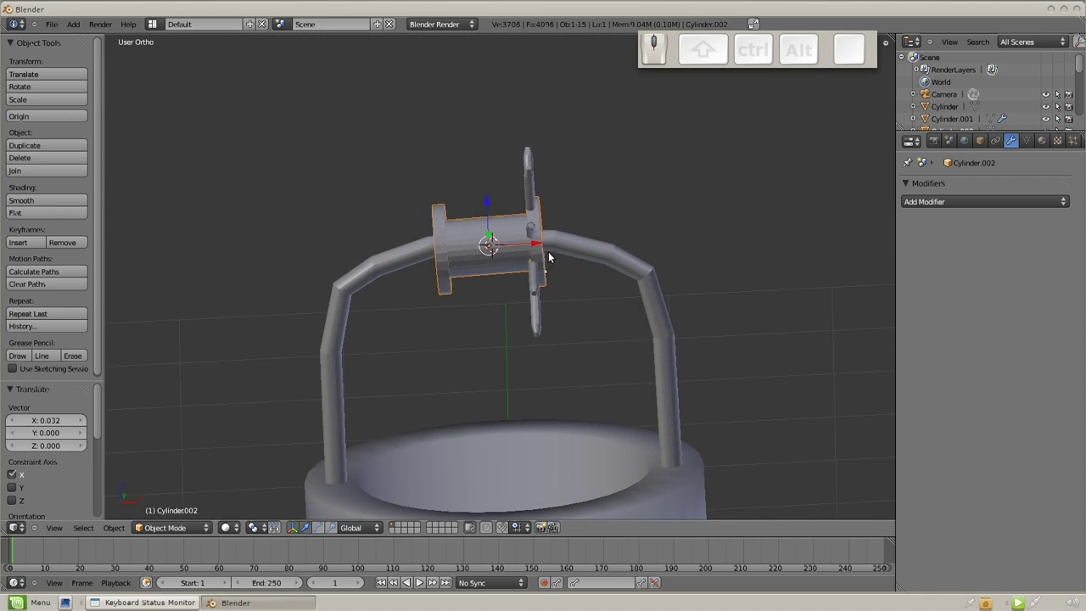
{"action": "left_click", "coordinate": [572, 276]}
{"action": "left_click", "coordinate": [538, 246]}
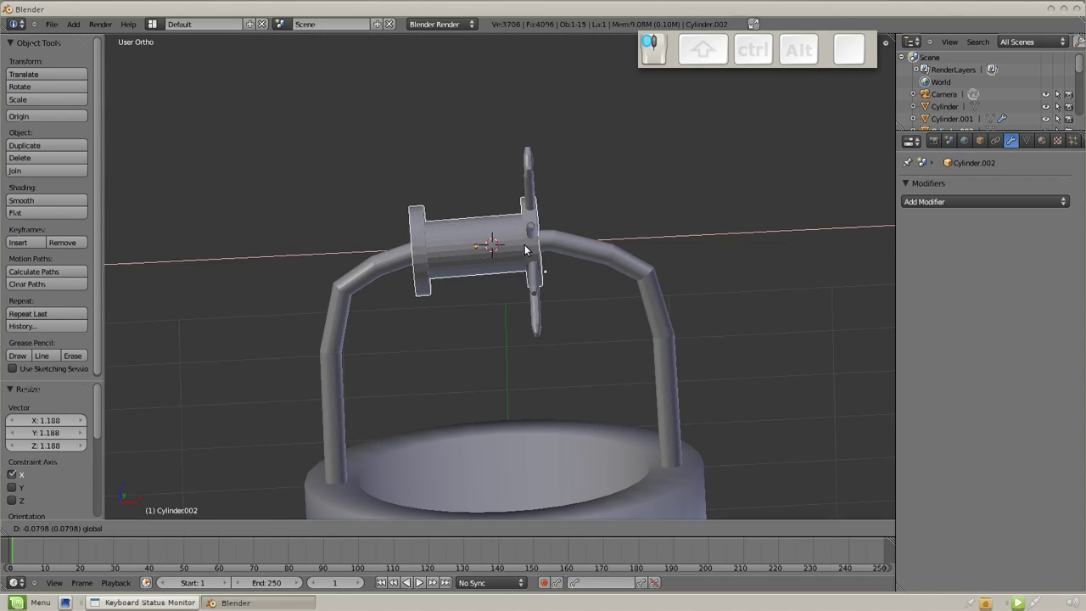
{"action": "middle_click", "coordinate": [514, 357]}
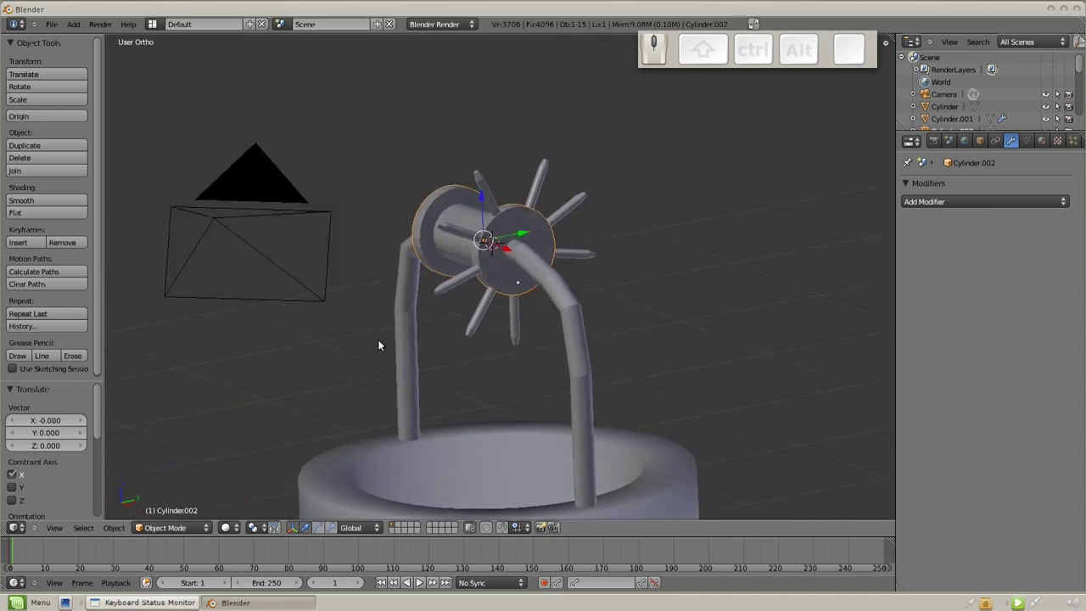
{"action": "middle_click", "coordinate": [608, 347]}
{"action": "scroll", "scroll_direction": "up", "scroll_amount": 3}
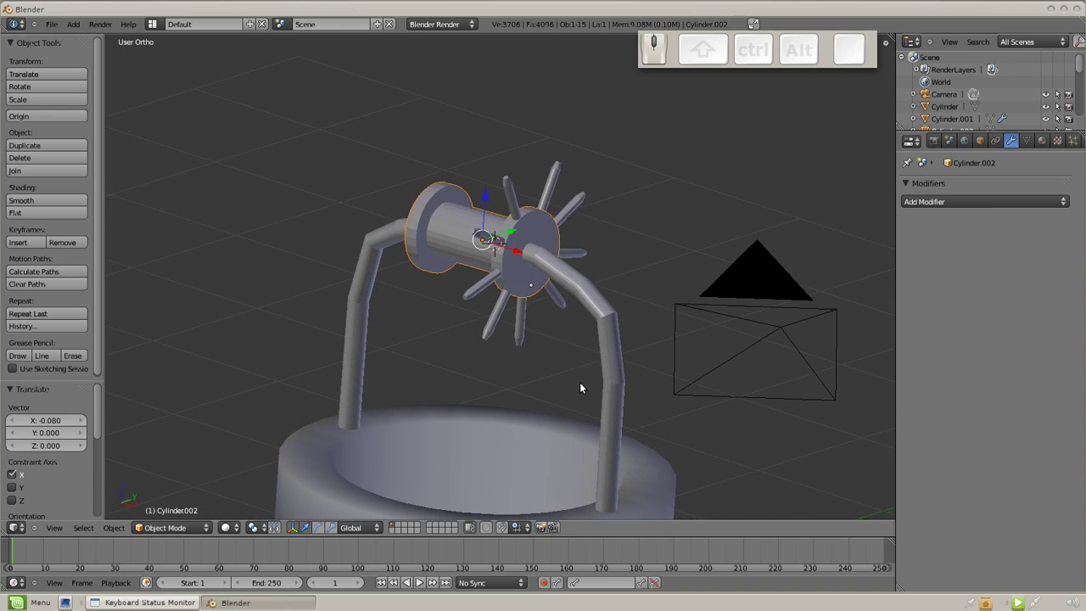
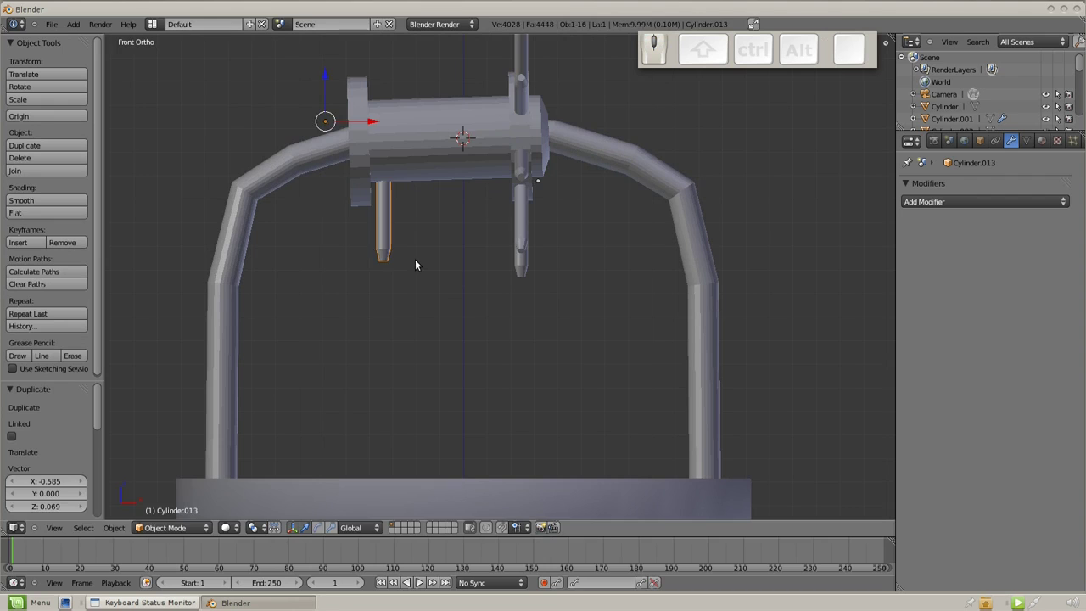
{"action": "left_click", "coordinate": [627, 493]}
{"action": "scroll", "scroll_direction": "down", "scroll_amount": 3}
{"action": "left_click", "coordinate": [543, 126]}
{"action": "scroll", "scroll_direction": "down", "scroll_amount": 3}
{"action": "left_click_drag", "start_coordinate": [525, 179], "coordinate": [489, 258]}
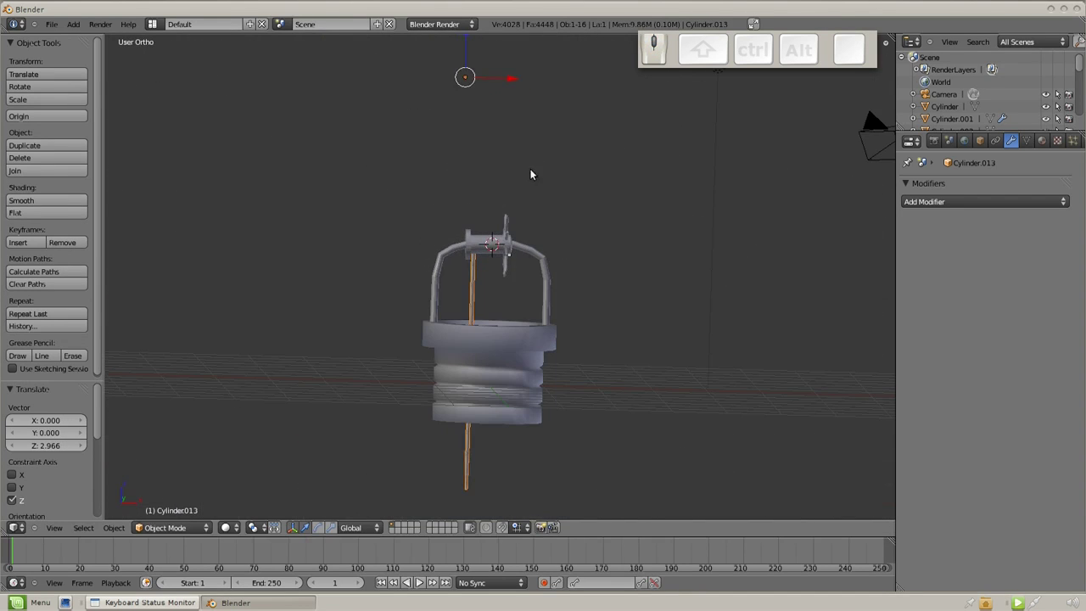
{"action": "left_click", "coordinate": [508, 339]}
{"action": "left_click", "coordinate": [511, 392]}
{"action": "left_click_drag", "start_coordinate": [570, 291], "coordinate": [470, 373]}
{"action": "scroll", "scroll_direction": "up", "scroll_amount": 3}
{"action": "key", "text": "KP_1"}
{"action": "key", "text": "g"}
{"action": "left_click", "coordinate": [468, 289]}
{"action": "left_click_drag", "start_coordinate": [614, 240], "coordinate": [567, 349]}
{"action": "left_click_drag", "start_coordinate": [463, 279], "coordinate": [451, 302]}
{"action": "scroll", "scroll_direction": "down", "scroll_amount": 3}
{"action": "middle_click", "coordinate": [534, 295]}
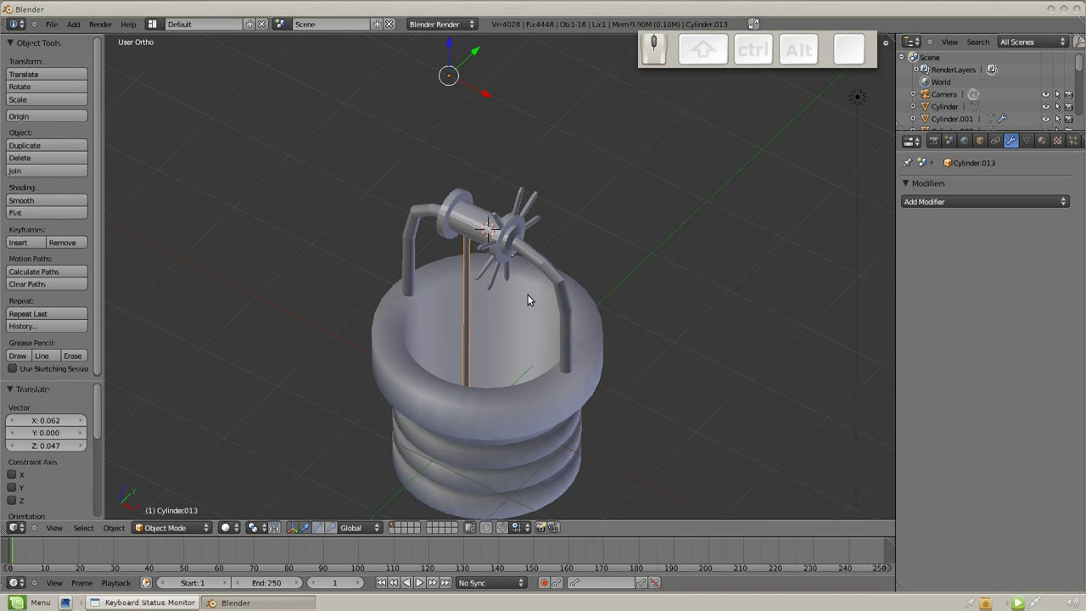
{"action": "middle_click", "coordinate": [536, 299]}
{"action": "scroll", "scroll_direction": "up", "scroll_amount": 3}
{"action": "left_click_drag", "start_coordinate": [508, 294], "coordinate": [497, 251]}
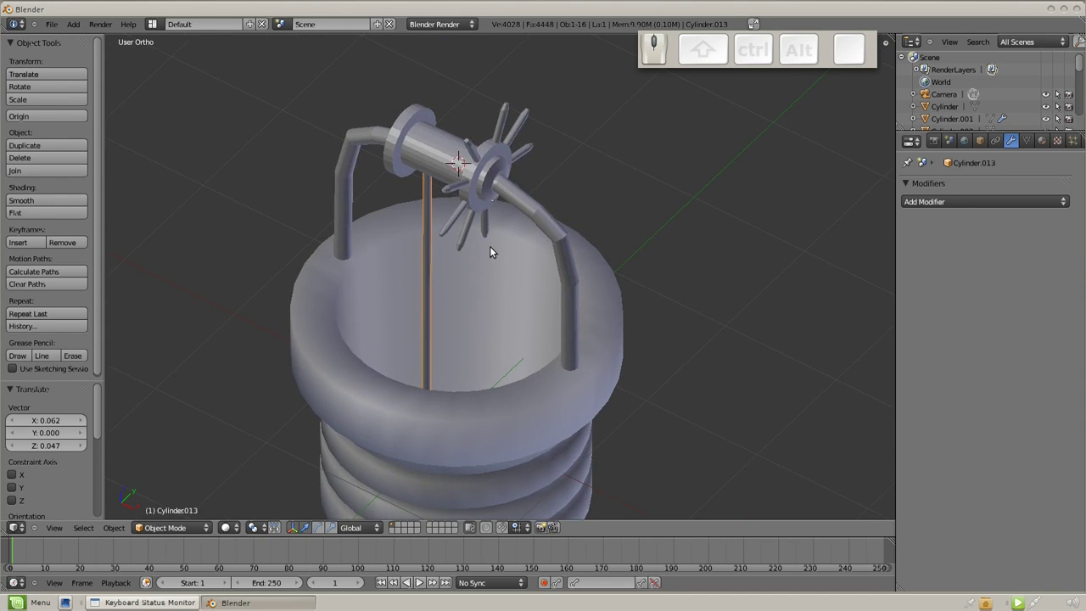
{"action": "left_click_drag", "start_coordinate": [446, 296], "coordinate": [412, 209]}
{"action": "left_click_drag", "start_coordinate": [471, 262], "coordinate": [521, 319]}
{"action": "scroll", "scroll_direction": "down", "scroll_amount": 3}
{"action": "middle_click", "coordinate": [564, 346]}
{"action": "middle_click", "coordinate": [551, 307]}
{"action": "left_click_drag", "start_coordinate": [444, 356], "coordinate": [568, 393]}
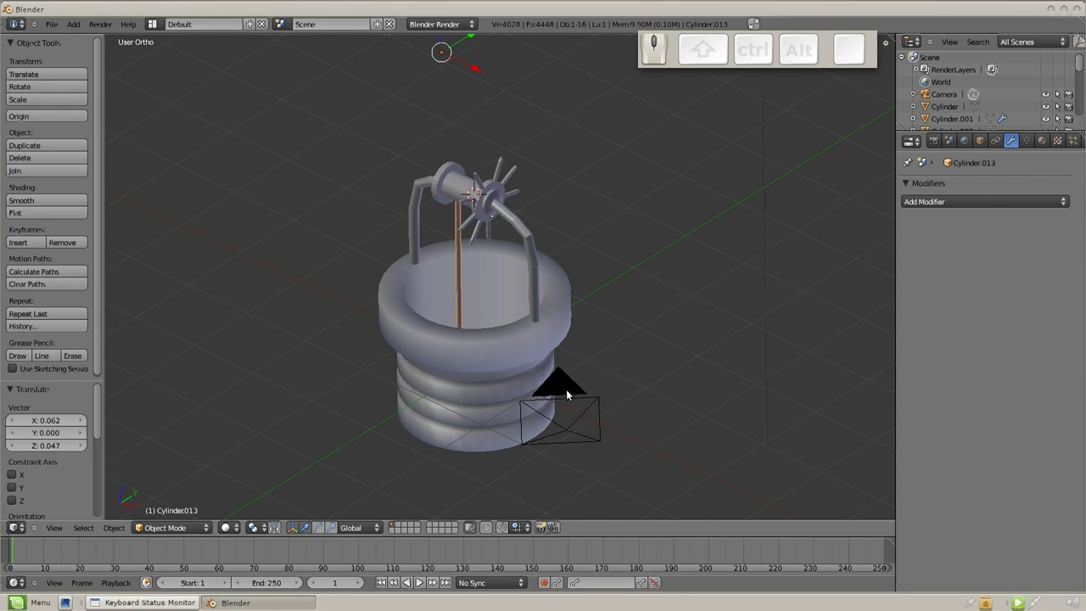
{"action": "scroll", "scroll_direction": "up", "scroll_amount": 3}
{"action": "left_click_drag", "start_coordinate": [491, 334], "coordinate": [508, 327]}
{"action": "middle_click", "coordinate": [532, 324]}
{"action": "middle_click", "coordinate": [572, 365]}
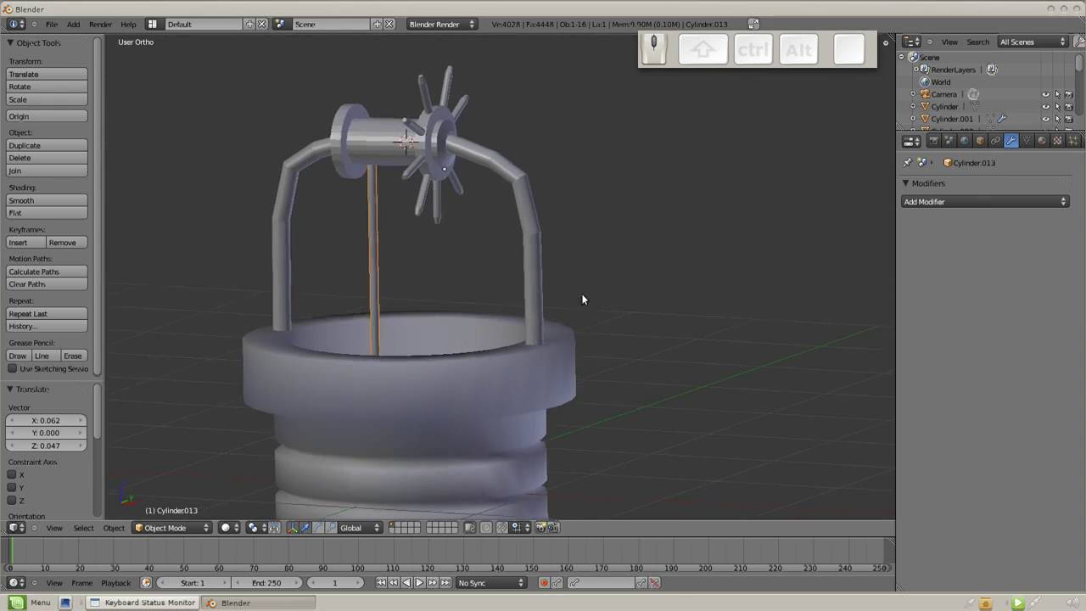
Duplicate the first spokes of the crank wheel and rotate, scale and place them around the hub.
{"action": "left_click_drag", "start_coordinate": [471, 217], "coordinate": [511, 241]}
{"action": "key", "text": "KP_1"}
{"action": "key", "text": "KP_3"}
{"action": "left_click_drag", "start_coordinate": [457, 210], "coordinate": [428, 302]}
{"action": "scroll", "scroll_direction": "up", "scroll_amount": 3}
{"action": "scroll", "scroll_direction": "down", "scroll_amount": 3}
{"action": "scroll", "scroll_direction": "up", "scroll_amount": 3}
{"action": "left_click_drag", "start_coordinate": [388, 130], "coordinate": [381, 132]}
{"action": "key", "text": "shift+a"}
{"action": "left_click", "coordinate": [423, 202]}
{"action": "key", "text": "s"}
{"action": "left_click", "coordinate": [364, 152]}
{"action": "key", "text": "KP_3"}
{"action": "key", "text": "KP_1"}
{"action": "key", "text": "r"}
{"action": "left_click", "coordinate": [259, 248]}
{"action": "key", "text": "ctrl+g"}
{"action": "left_click", "coordinate": [411, 240]}
{"action": "key", "text": "s"}
{"action": "left_click", "coordinate": [444, 232]}
{"action": "key", "text": "g"}
{"action": "left_click", "coordinate": [439, 223]}
{"action": "key", "text": "KP_1"}
{"action": "key", "text": "g"}
{"action": "left_click", "coordinate": [370, 178]}
Duplicate the remaining spokes with Shift+D to fill the wheel all the way round.
{"action": "key", "text": "shift+d"}
{"action": "left_click", "coordinate": [330, 197]}
{"action": "key", "text": "shift+d"}
{"action": "left_click", "coordinate": [304, 244]}
{"action": "key", "text": "shift+d"}
{"action": "left_click", "coordinate": [306, 291]}
{"action": "key", "text": "shift+d"}
{"action": "left_click", "coordinate": [345, 325]}
{"action": "key", "text": "shift+d"}
{"action": "left_click", "coordinate": [443, 318]}
{"action": "key", "text": "shift+d"}
{"action": "left_click", "coordinate": [481, 270]}
{"action": "key", "text": "shift+d"}
{"action": "left_click", "coordinate": [481, 200]}
{"action": "key", "text": "shift+d"}
{"action": "left_click", "coordinate": [446, 170]}
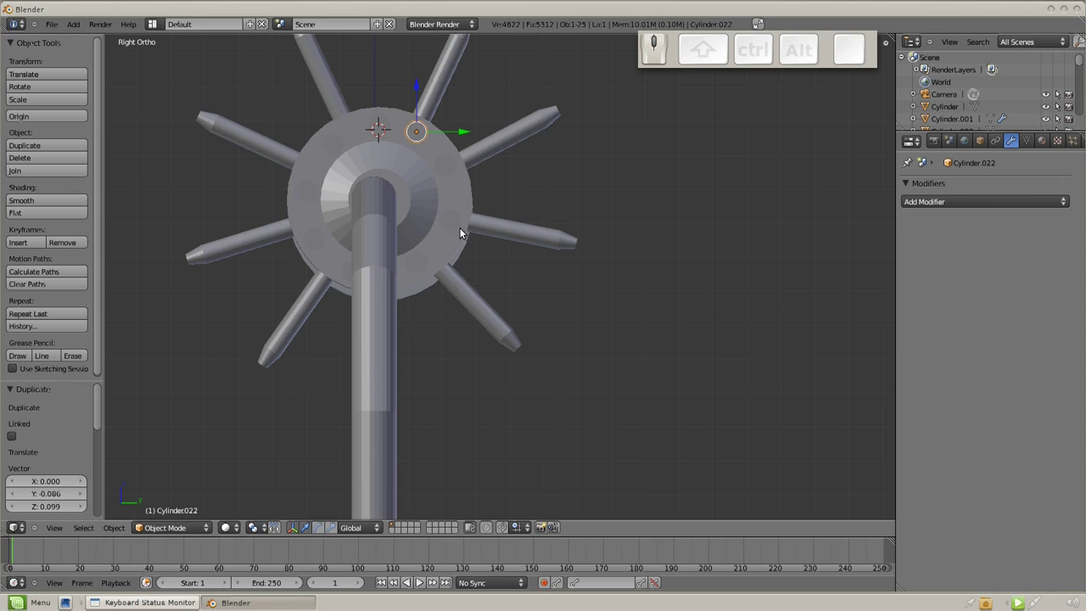
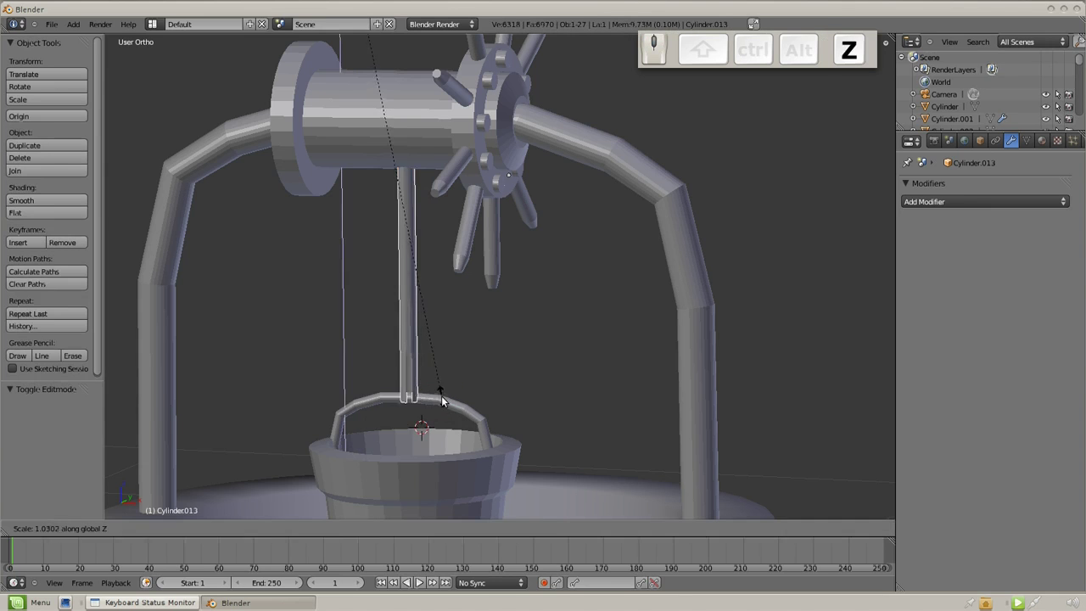
Stretch the rope down to the hanging bucket and check the whole well from around the scene.
{"action": "left_click", "coordinate": [448, 391]}
{"action": "key", "text": "Tab"}
{"action": "scroll", "scroll_direction": "down", "scroll_amount": 3}
{"action": "left_click_drag", "start_coordinate": [492, 326], "coordinate": [508, 335]}
{"action": "middle_click", "coordinate": [551, 248]}
{"action": "middle_click", "coordinate": [579, 225]}
{"action": "left_click_drag", "start_coordinate": [629, 450], "coordinate": [570, 367]}
{"action": "middle_click", "coordinate": [599, 440]}
{"action": "middle_click", "coordinate": [452, 236]}
Align the camera to the current view so it frames the well and ground plane.
{"action": "key", "text": "ctrl+alt+KP_0"}
{"action": "left_click_drag", "start_coordinate": [692, 270], "coordinate": [963, 149]}
{"action": "left_click_drag", "start_coordinate": [957, 140], "coordinate": [965, 318]}
{"action": "left_click", "coordinate": [948, 307]}
{"action": "key", "text": "KP_2"}
{"action": "key", "text": "KP_0"}
{"action": "left_click", "coordinate": [954, 315]}
{"action": "key", "text": "shift+KP_2"}
{"action": "key", "text": "shift+KP_5"}
{"action": "key", "text": "shift+KP_0"}
{"action": "key", "text": "shift+KP_Enter"}
Select the camera and set the render resolution to 1992 by 2395.
{"action": "right_click", "coordinate": [656, 339]}
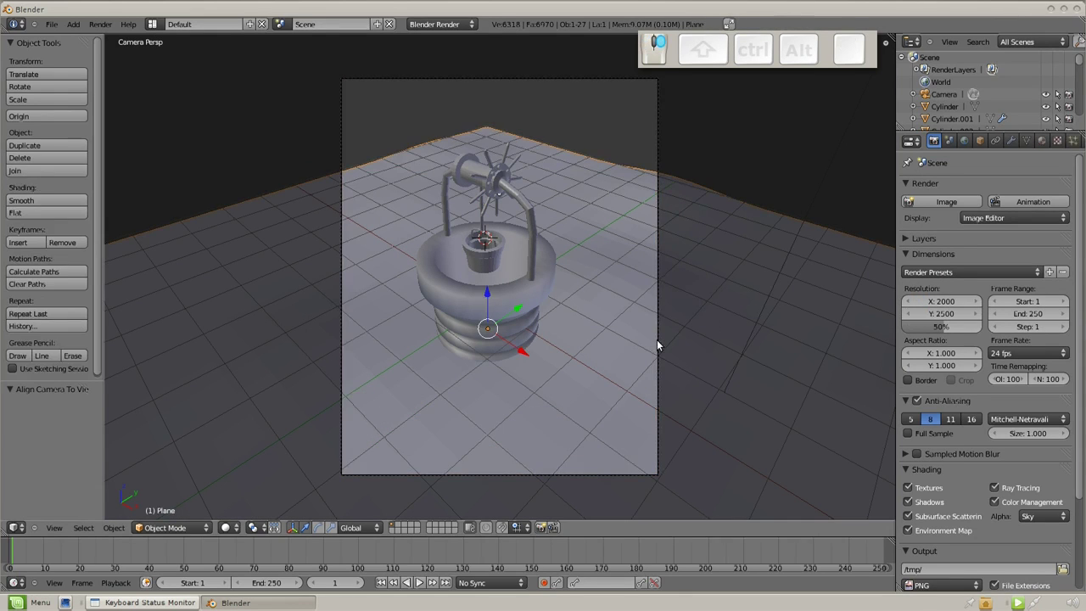
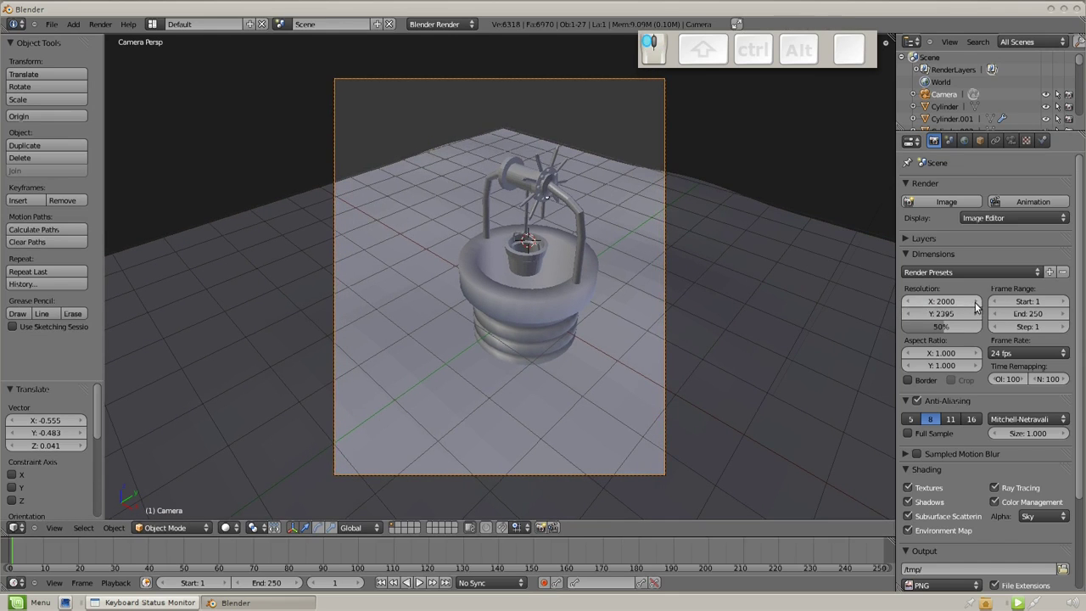
{"action": "key", "text": "g"}
{"action": "left_click", "coordinate": [573, 284]}
{"action": "key", "text": "g"}
{"action": "left_click", "coordinate": [578, 274]}
{"action": "scroll", "scroll_direction": "up", "scroll_amount": 3}
{"action": "scroll", "scroll_direction": "down", "scroll_amount": 3}
{"action": "key", "text": "g"}
{"action": "left_click", "coordinate": [578, 261]}
{"action": "key", "text": "g"}
{"action": "left_click", "coordinate": [578, 253]}
Edit the ground plane from the top view, lifting parts along Z into uneven rolling terrain.
{"action": "right_click", "coordinate": [679, 291]}
{"action": "key", "text": "KP_7"}
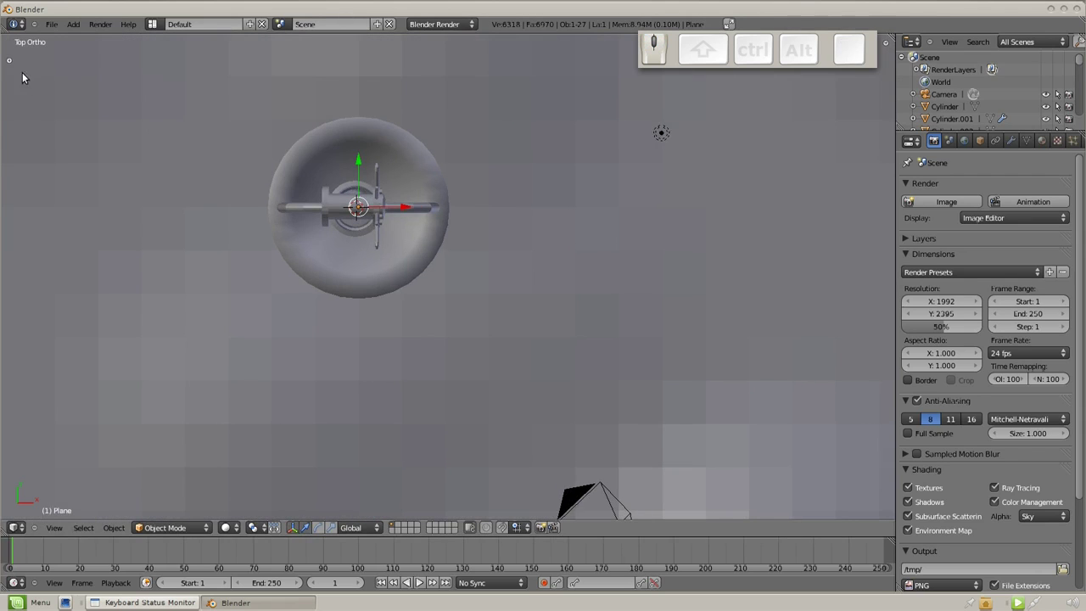
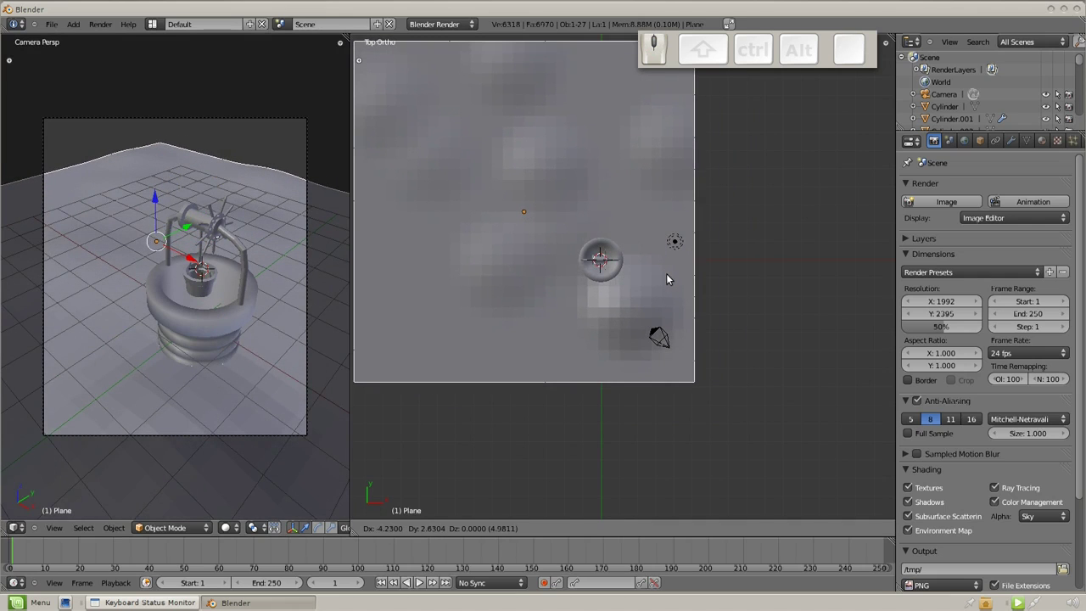
{"action": "left_click", "coordinate": [630, 236]}
{"action": "key", "text": "s"}
{"action": "left_click", "coordinate": [727, 324]}
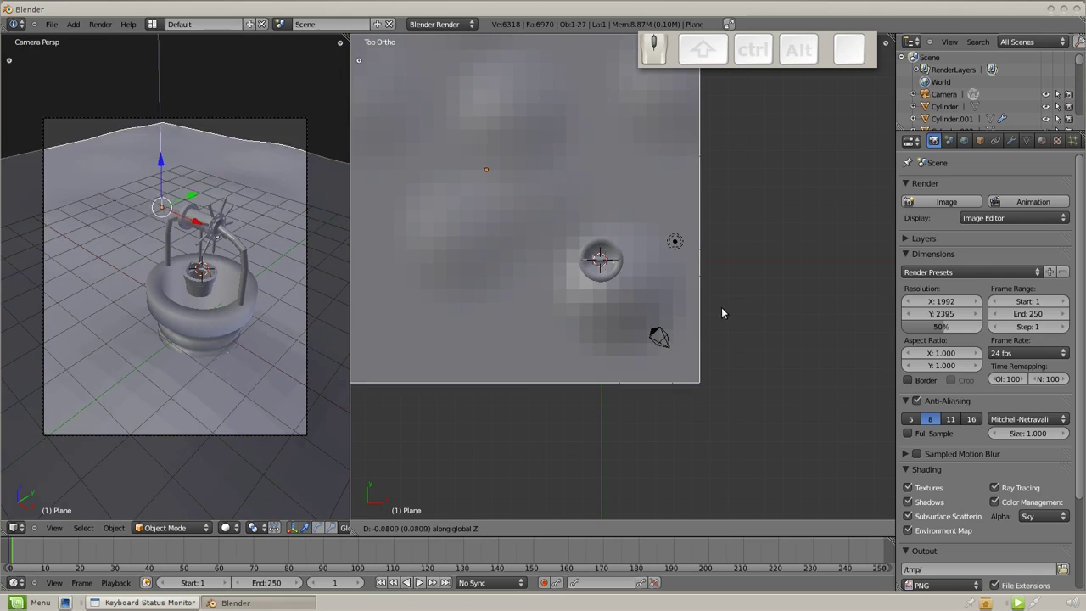
{"action": "left_click", "coordinate": [727, 305]}
{"action": "left_click", "coordinate": [370, 67]}
{"action": "left_click", "coordinate": [398, 203]}
{"action": "key", "text": "Tab"}
{"action": "scroll", "scroll_direction": "down", "scroll_amount": 3}
{"action": "middle_click", "coordinate": [742, 256]}
{"action": "scroll", "scroll_direction": "up", "scroll_amount": 3}
Select and delete the scene lamp, then show the world lighting settings.
{"action": "left_click", "coordinate": [1016, 148]}
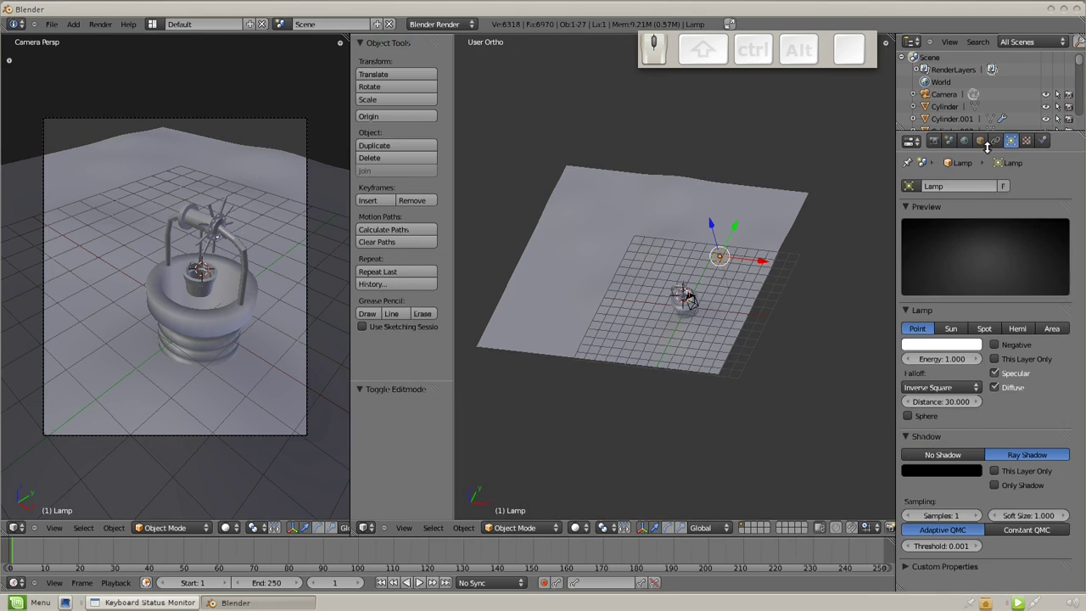
{"action": "left_click", "coordinate": [970, 141]}
{"action": "right_click", "coordinate": [724, 256]}
{"action": "key", "text": "Delete"}
{"action": "left_click", "coordinate": [726, 258]}
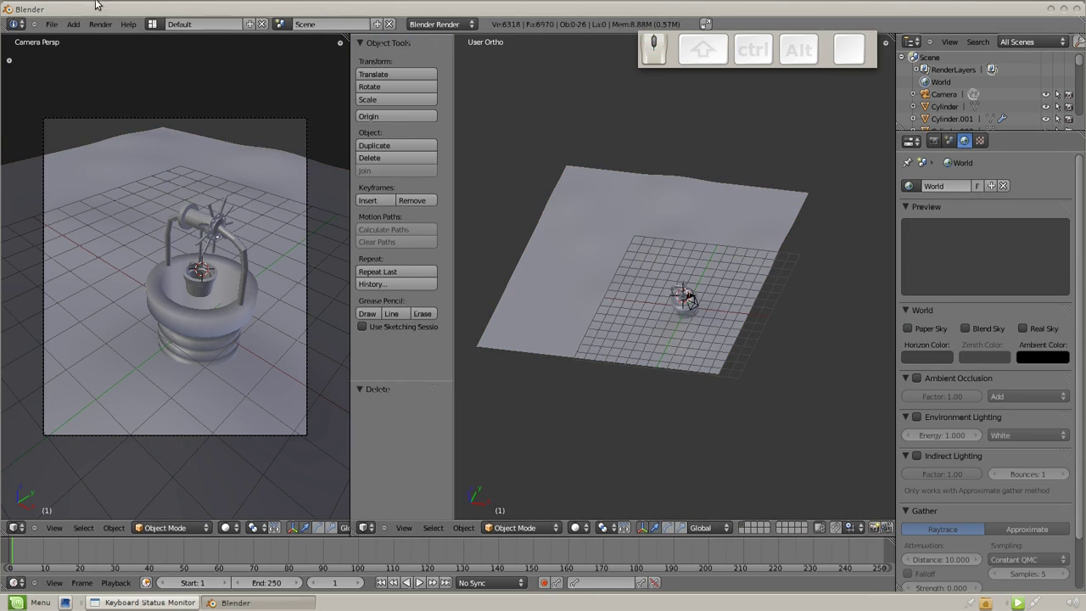
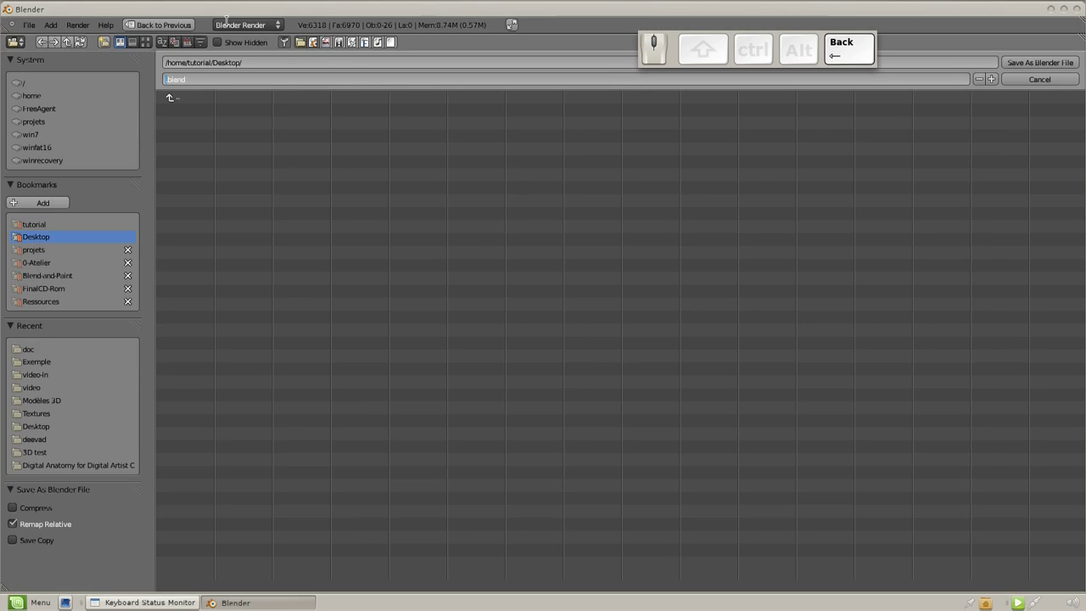
Save the scene to the Desktop as little-monster.blend.
{"action": "key", "text": "l"}
{"action": "key", "text": "KP_Subtract"}
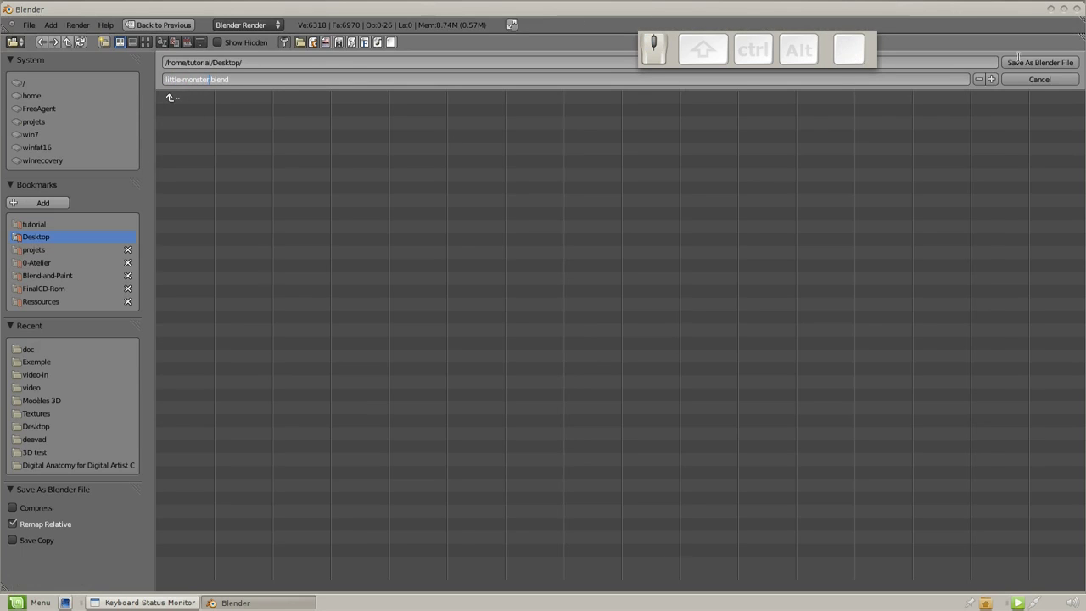
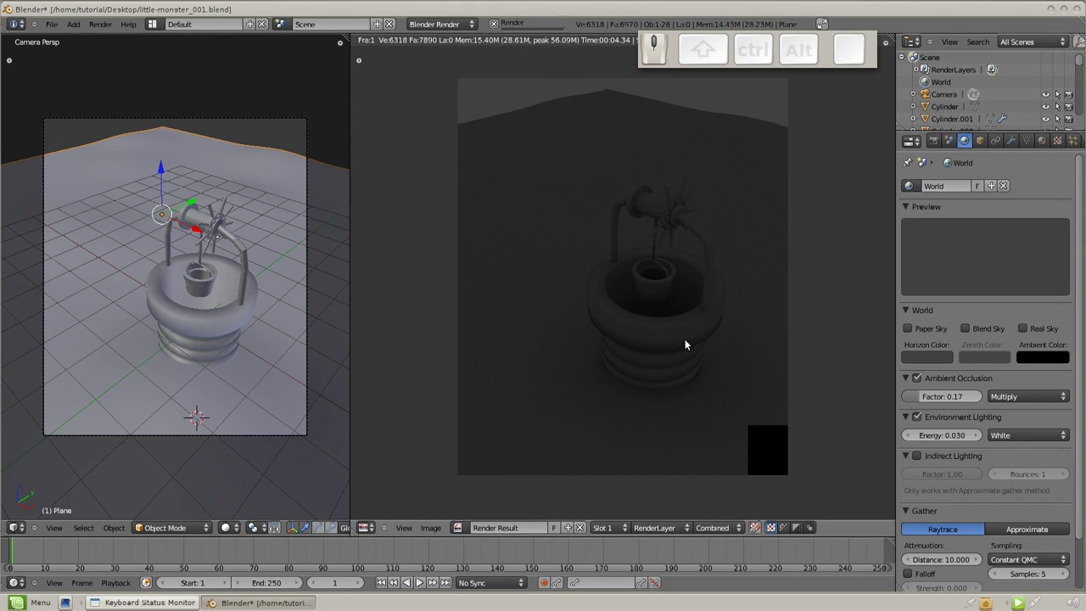
Weaken the ambient occlusion, shrink the render size to 19% and render a dim preview of the well.
{"action": "left_click_drag", "start_coordinate": [1039, 520], "coordinate": [912, 164]}
{"action": "left_click", "coordinate": [932, 144]}
{"action": "left_click_drag", "start_coordinate": [937, 335], "coordinate": [606, 277]}
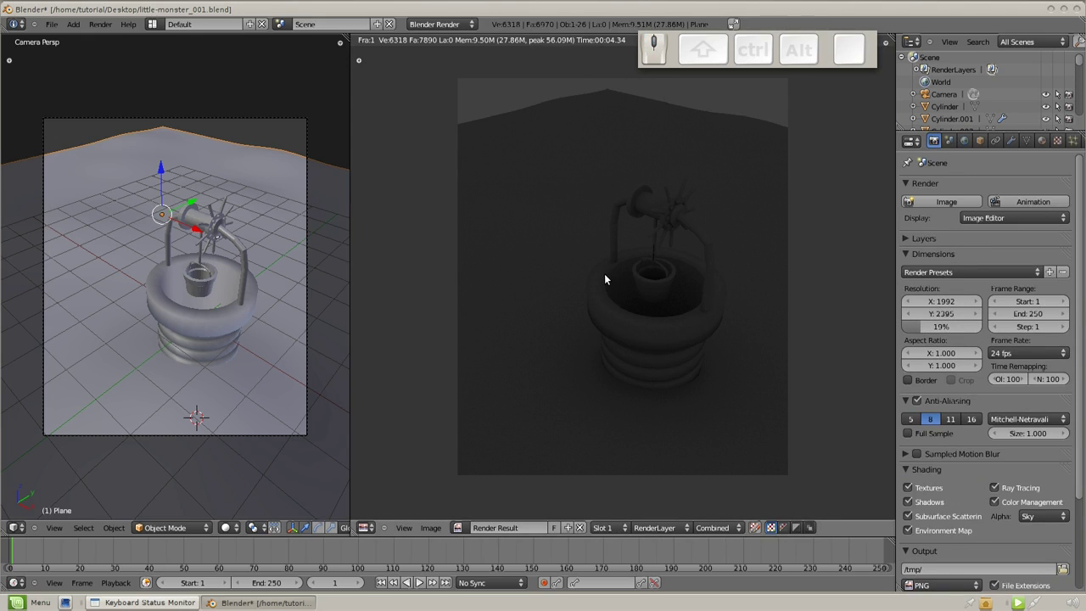
{"action": "key", "text": "F12"}
{"action": "middle_click", "coordinate": [617, 280]}
{"action": "scroll", "scroll_direction": "up", "scroll_amount": 3}
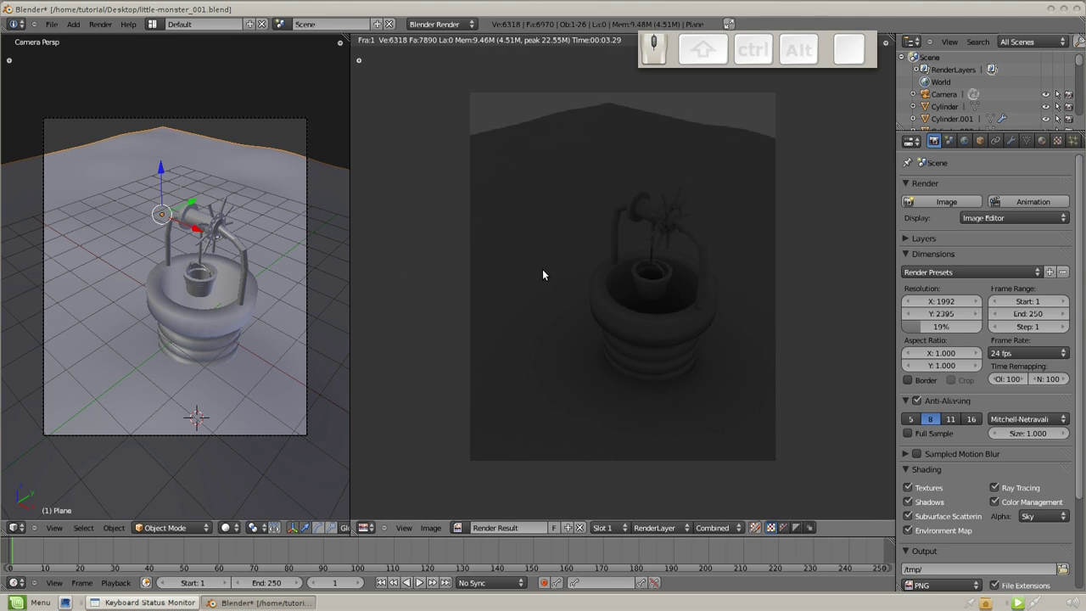
{"action": "key", "text": "Escape"}
{"action": "scroll", "scroll_direction": "down", "scroll_amount": 3}
{"action": "left_click_drag", "start_coordinate": [643, 268], "coordinate": [662, 309]}
{"action": "left_click_drag", "start_coordinate": [776, 257], "coordinate": [554, 304]}
Add a Sun lamp to the scene near the wishing well via Shift+A > Lamp > Sun.
{"action": "left_click_drag", "start_coordinate": [772, 347], "coordinate": [763, 326]}
{"action": "scroll", "scroll_direction": "down", "scroll_amount": 3}
{"action": "middle_click", "coordinate": [697, 354]}
{"action": "left_click_drag", "start_coordinate": [608, 351], "coordinate": [698, 387]}
{"action": "key", "text": "shift+a"}
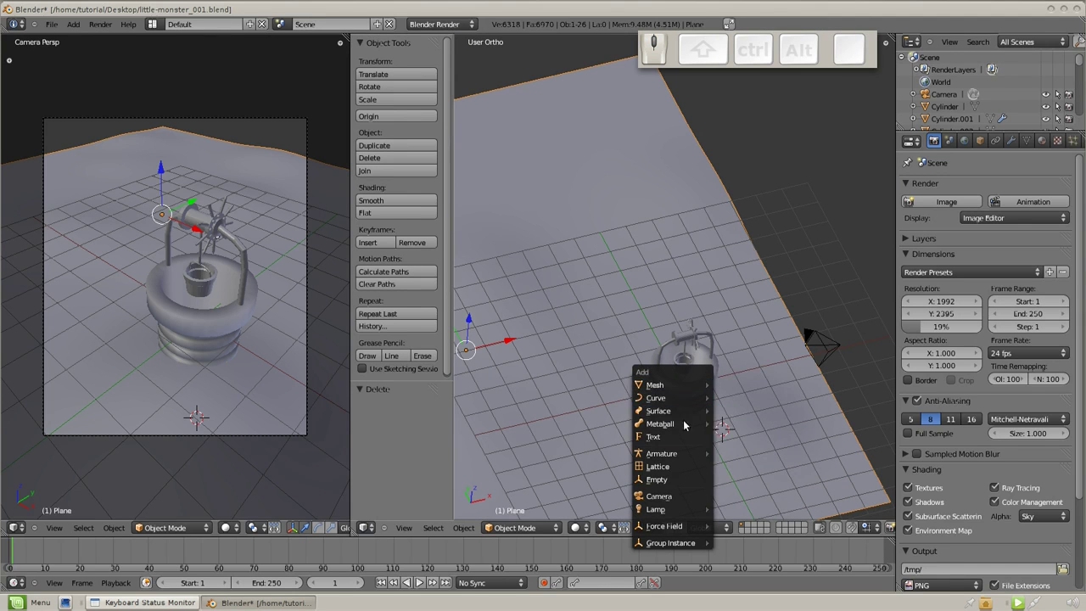
{"action": "left_click", "coordinate": [726, 522]}
{"action": "key", "text": "KP_3"}
{"action": "key", "text": "g"}
{"action": "left_click", "coordinate": [657, 190]}
Rotate and move the sun from side and front views so it aims down at the well.
{"action": "key", "text": "r"}
{"action": "left_click", "coordinate": [605, 270]}
{"action": "key", "text": "KP_4"}
{"action": "key", "text": "KP_1"}
{"action": "key", "text": "r"}
{"action": "left_click", "coordinate": [771, 386]}
{"action": "key", "text": "g"}
{"action": "left_click", "coordinate": [669, 404]}
Enable Ray Shadow on the sun and render to see the well's crisp shadow.
{"action": "left_click", "coordinate": [1014, 142]}
{"action": "scroll", "scroll_direction": "down", "scroll_amount": 3}
{"action": "left_click", "coordinate": [1007, 347]}
{"action": "key", "text": "F12"}
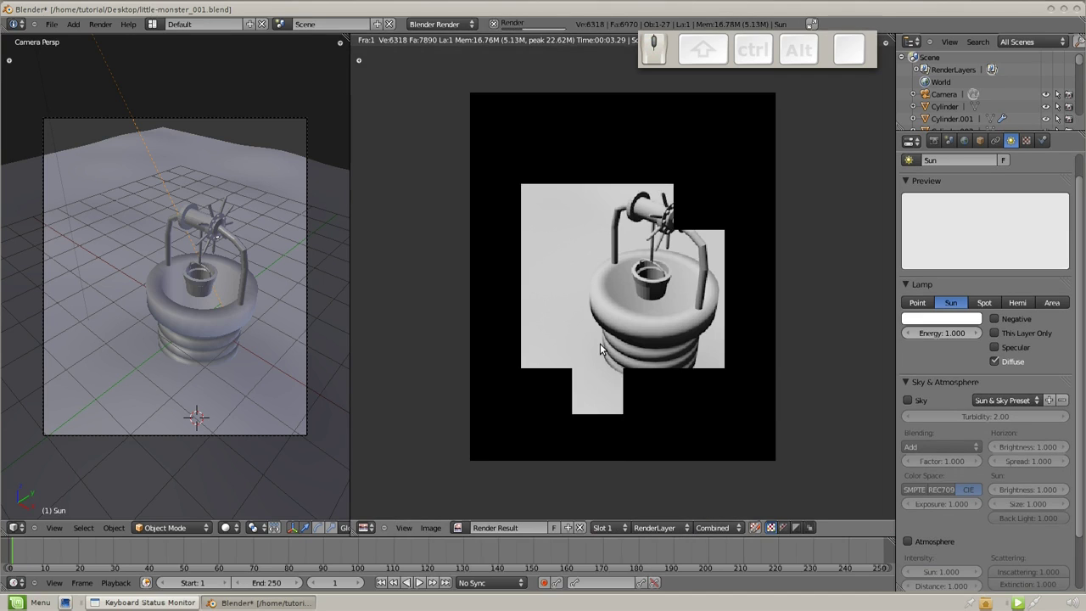
{"action": "scroll", "scroll_direction": "down", "scroll_amount": 3}
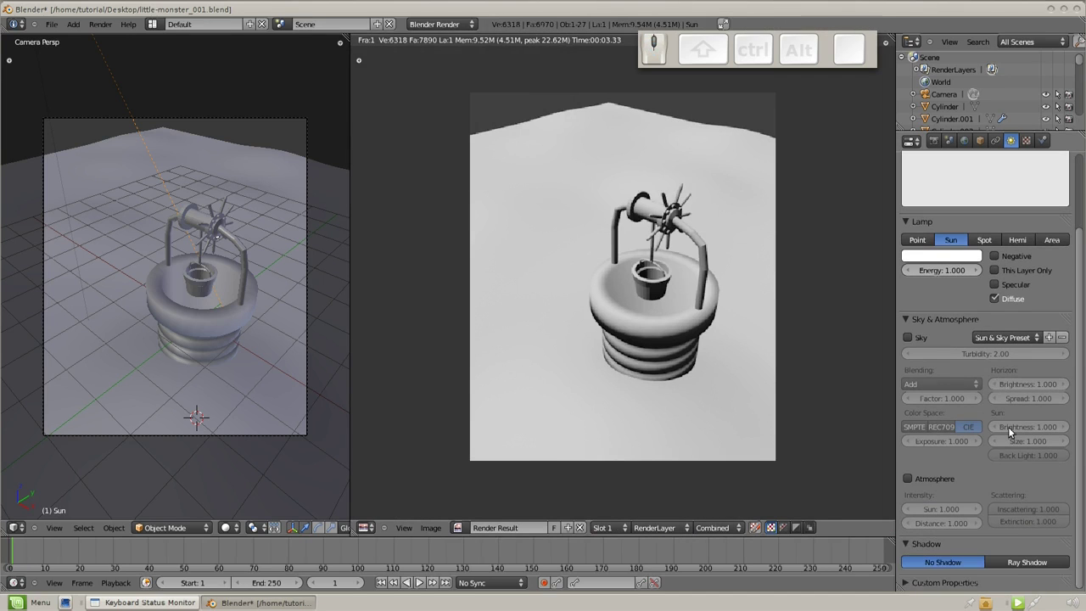
{"action": "left_click", "coordinate": [1023, 562]}
{"action": "scroll", "scroll_direction": "down", "scroll_amount": 3}
{"action": "left_click", "coordinate": [968, 535]}
{"action": "key", "text": "F12"}
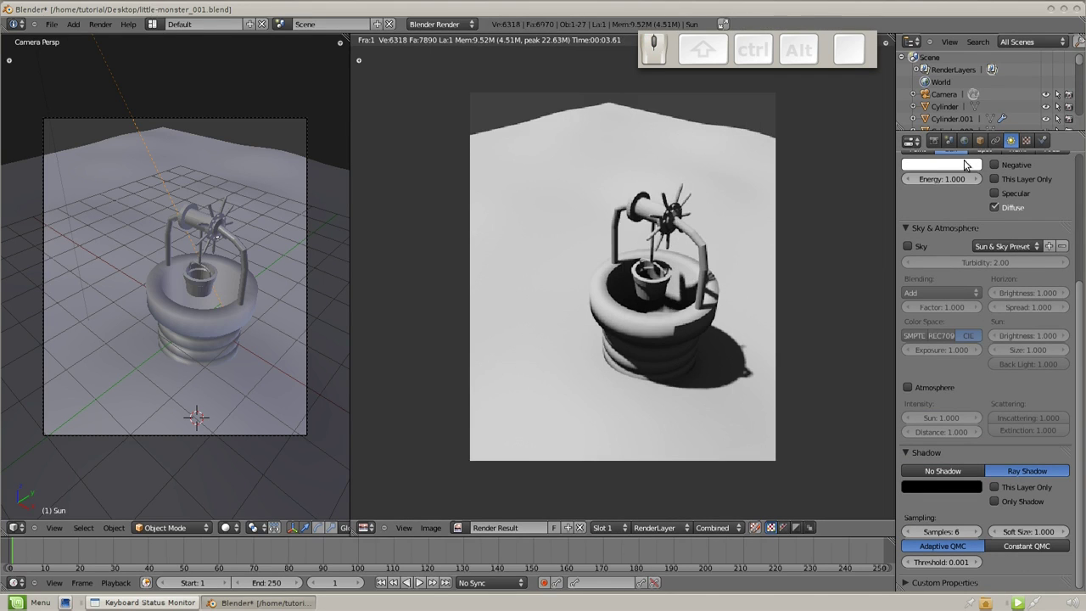
Lower the sun's energy to 0.41 and re-render with the dimmer light.
{"action": "middle_click", "coordinate": [945, 224]}
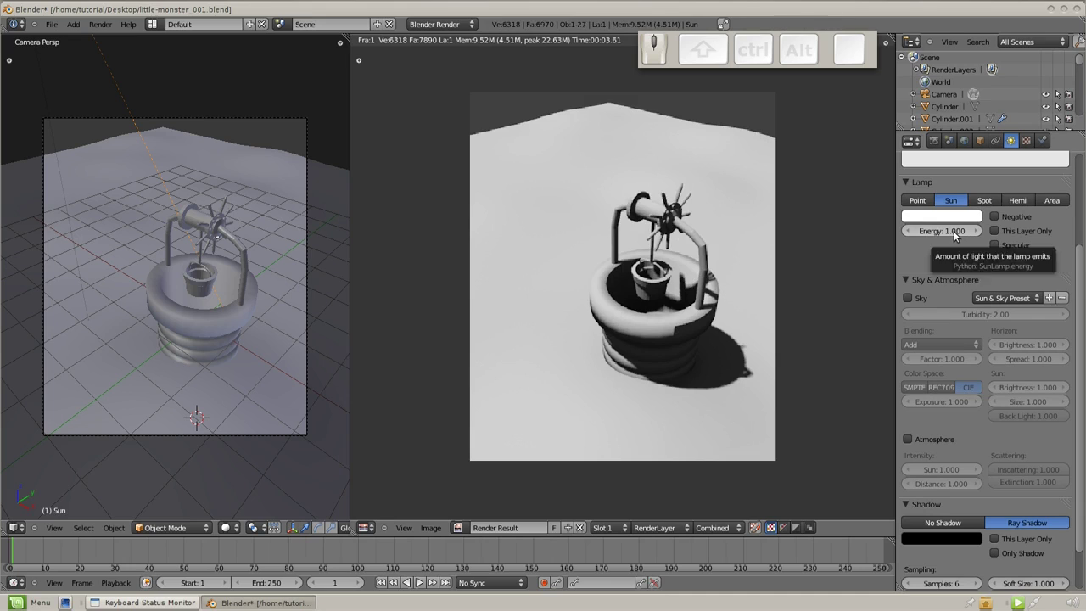
{"action": "left_click_drag", "start_coordinate": [954, 236], "coordinate": [761, 247]}
{"action": "key", "text": "F12"}
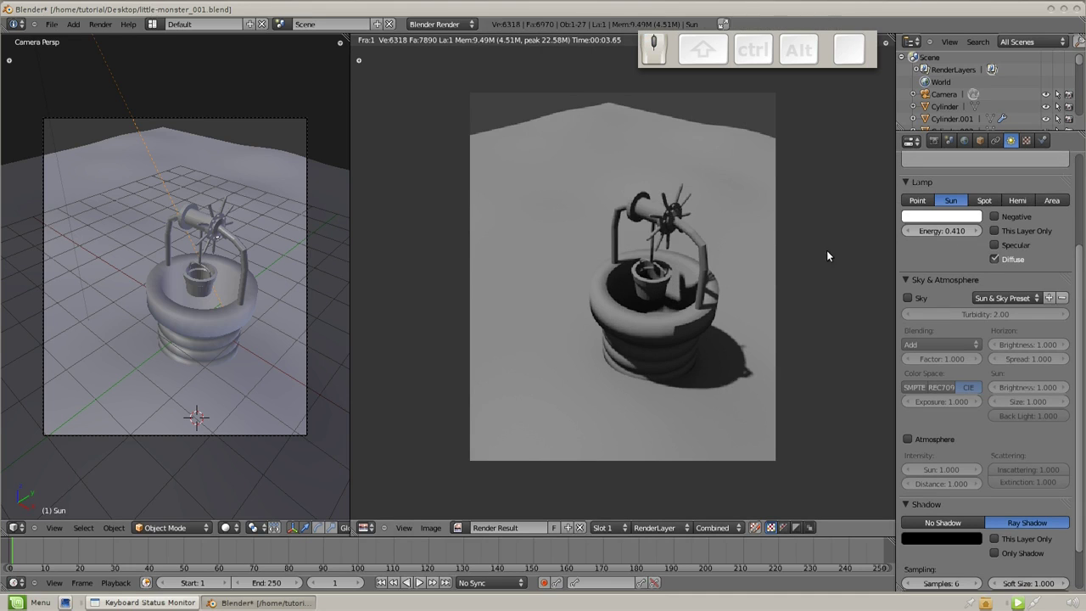
In World settings, raise the ambient occlusion factor and render to check it.
{"action": "left_click", "coordinate": [968, 143]}
{"action": "left_click", "coordinate": [939, 382]}
{"action": "key", "text": "F12"}
{"action": "left_click", "coordinate": [947, 346]}
{"action": "key", "text": "F12"}
Raise the environment lighting energy in steps, rendering until the scene looks softer and brighter.
{"action": "left_click", "coordinate": [947, 339]}
{"action": "key", "text": "F12"}
{"action": "left_click_drag", "start_coordinate": [940, 385], "coordinate": [770, 354]}
{"action": "key", "text": "F12"}
{"action": "left_click_drag", "start_coordinate": [939, 386], "coordinate": [763, 355]}
{"action": "key", "text": "F12"}
{"action": "left_click", "coordinate": [945, 377]}
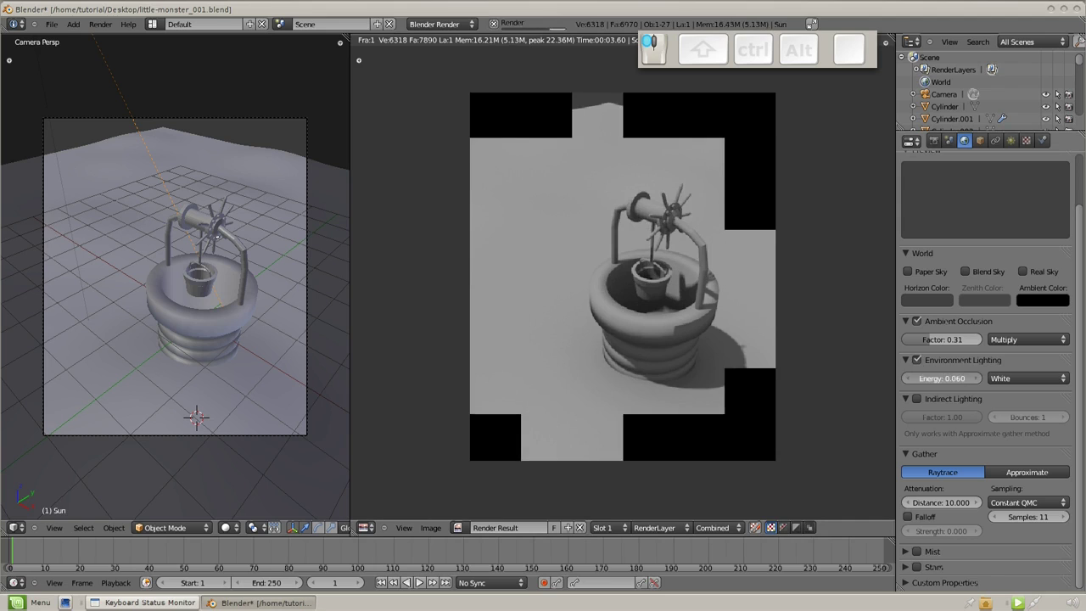
{"action": "key", "text": "F12"}
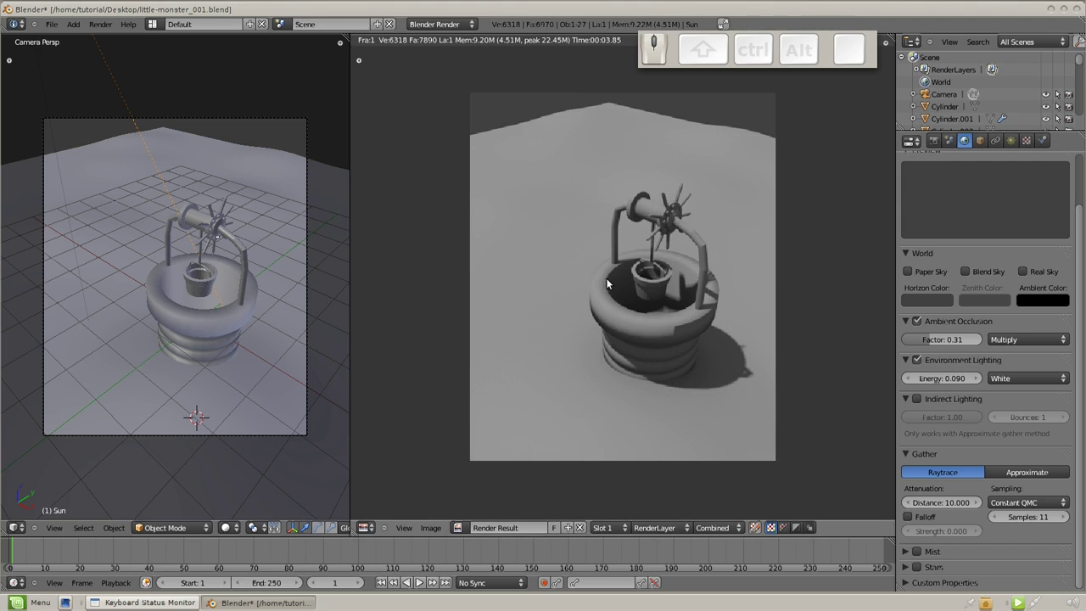
Select the camera and set its focal length to 20.5, then 25.7, rendering to check.
{"action": "right_click", "coordinate": [306, 386]}
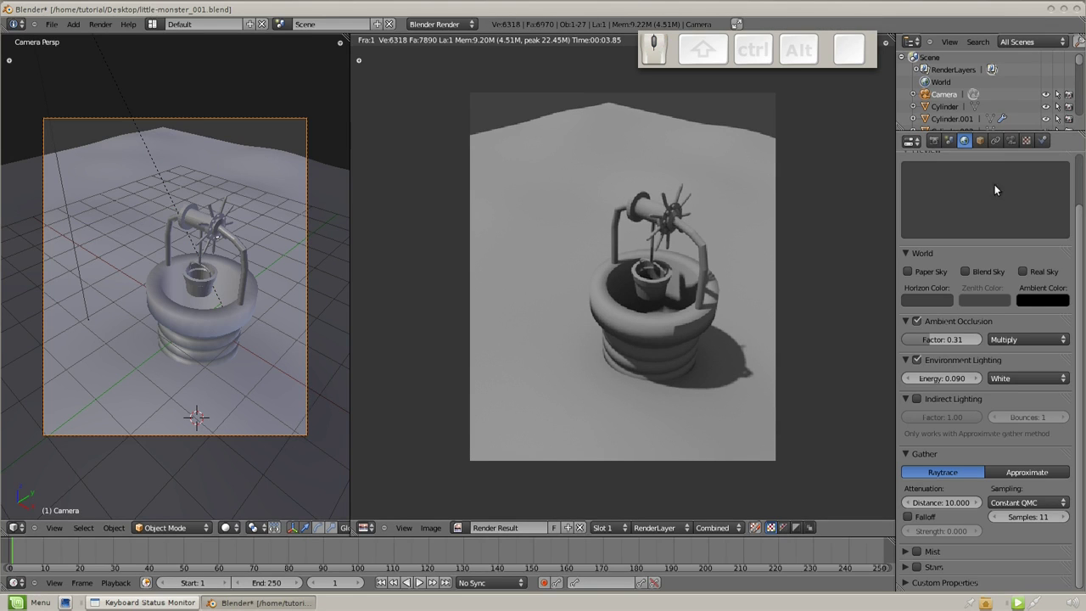
{"action": "left_click", "coordinate": [1011, 148]}
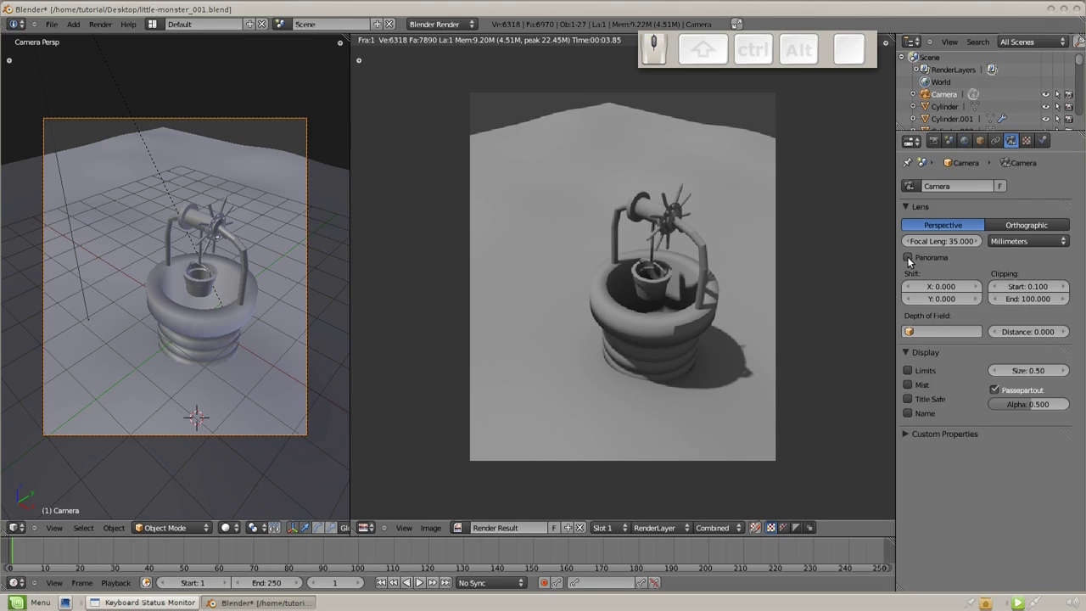
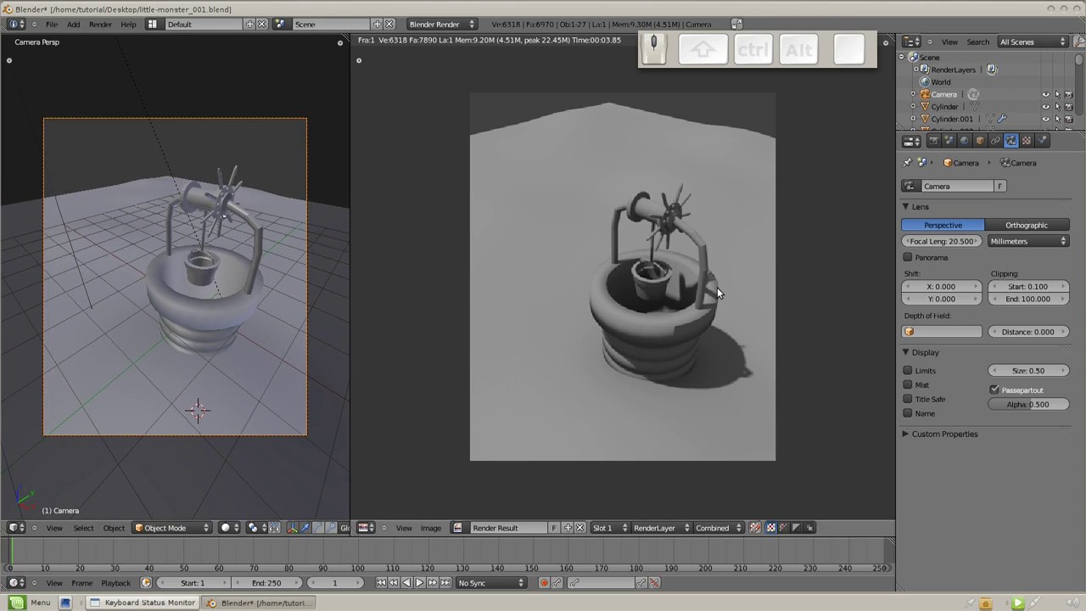
{"action": "key", "text": "F12"}
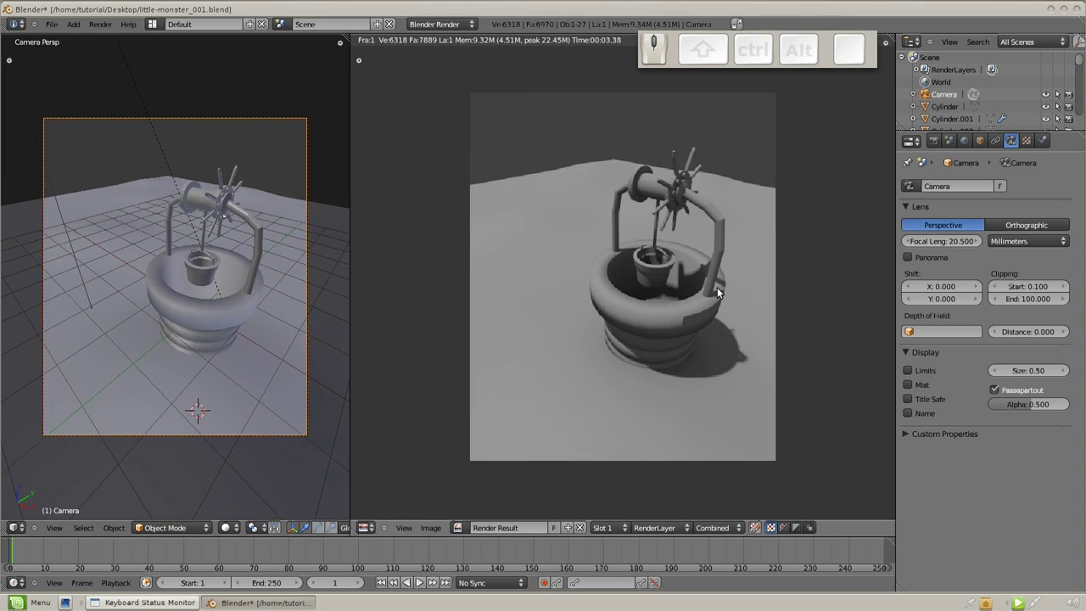
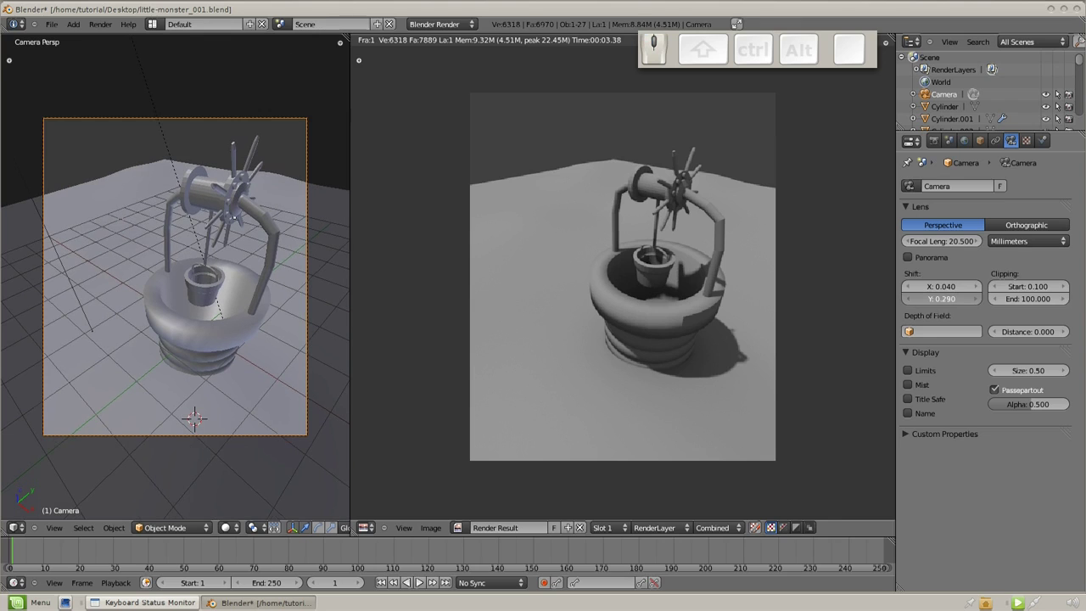
{"action": "left_click_drag", "start_coordinate": [964, 246], "coordinate": [339, 269]}
Shift the camera framing (X 0.04, Y 0.29) so the well sits higher, then render.
{"action": "key", "text": "g"}
{"action": "middle_click", "coordinate": [339, 269]}
{"action": "left_click", "coordinate": [343, 288]}
{"action": "key", "text": "g"}
{"action": "left_click", "coordinate": [329, 299]}
{"action": "key", "text": "F12"}
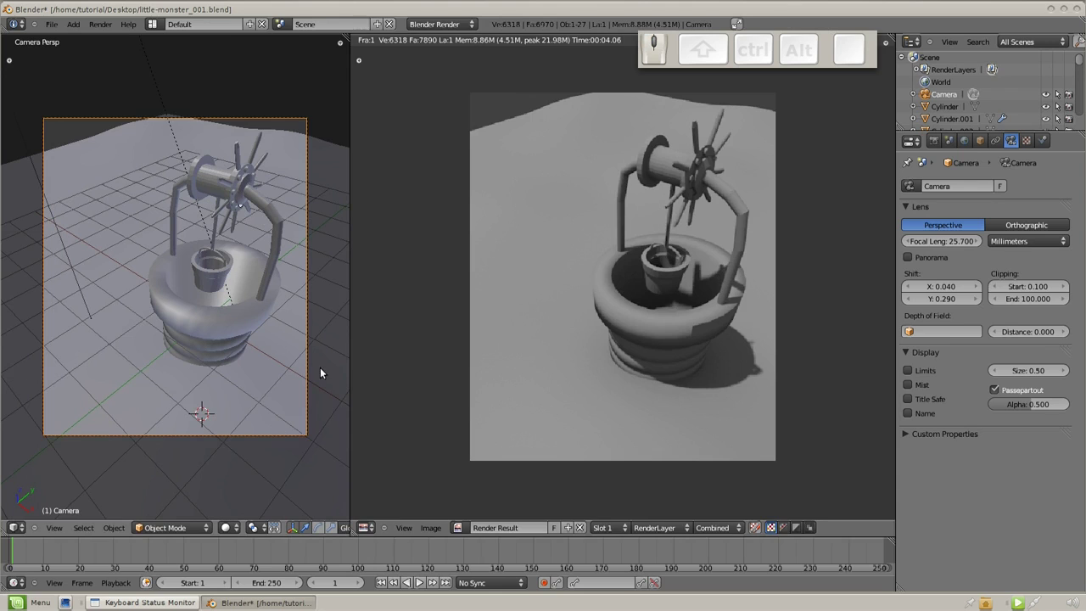
{"action": "key", "text": "Escape"}
In Top view, move, rotate and enlarge the ground plane, then render to check coverage.
{"action": "right_click", "coordinate": [626, 355]}
{"action": "key", "text": "KP_7"}
{"action": "key", "text": "g"}
{"action": "left_click", "coordinate": [674, 273]}
{"action": "key", "text": "r"}
{"action": "left_click", "coordinate": [751, 234]}
{"action": "key", "text": "s"}
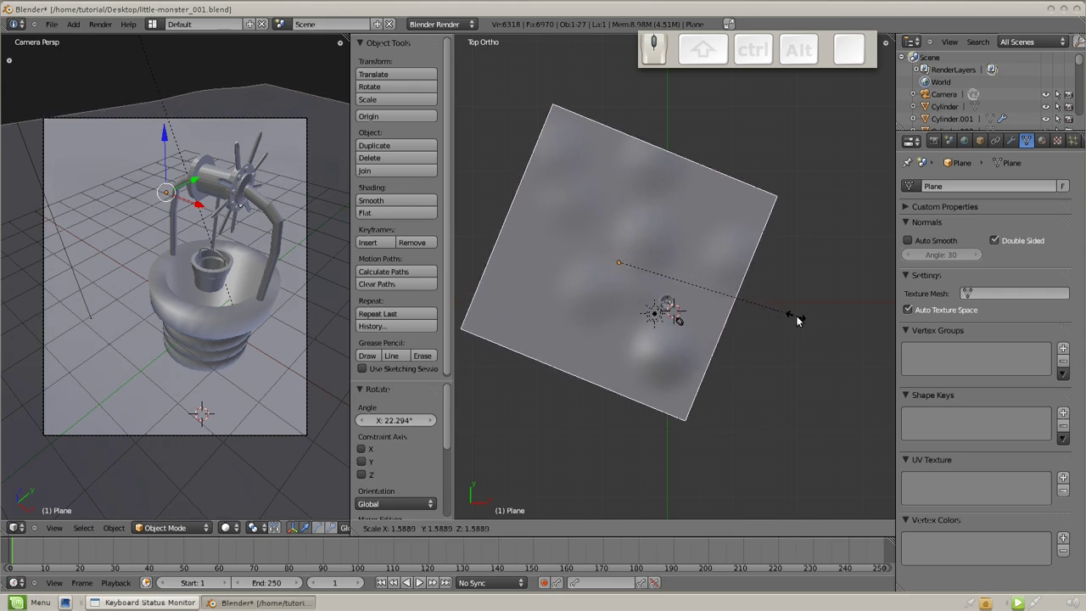
{"action": "left_click", "coordinate": [803, 324]}
{"action": "key", "text": "F12"}
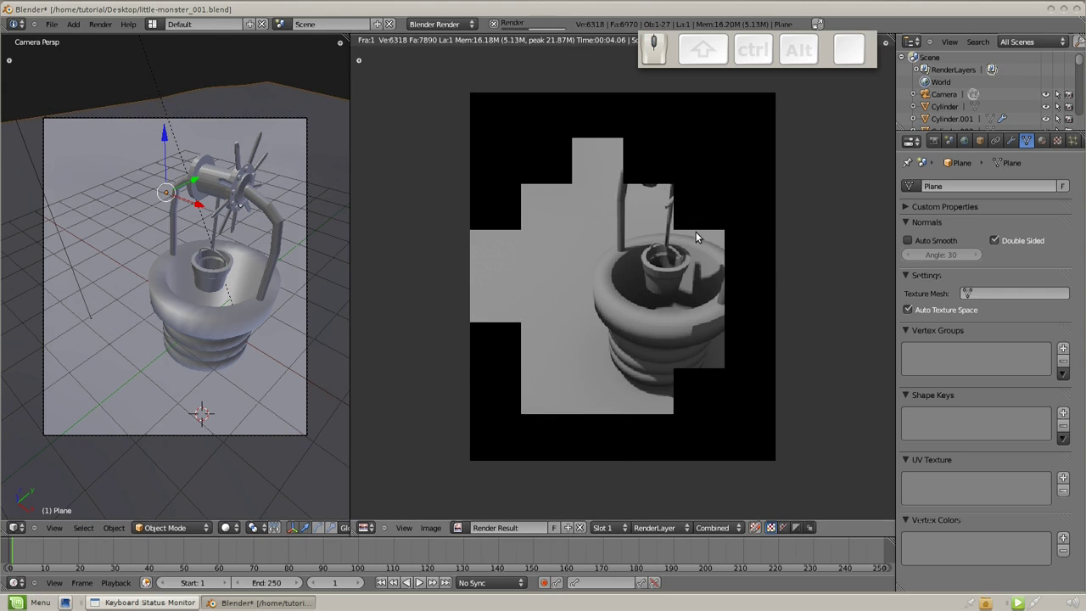
{"action": "key", "text": "Escape"}
Extend the viewport's far Clip End so the enlarged ground stays visible while orbiting.
{"action": "left_click_drag", "start_coordinate": [661, 345], "coordinate": [697, 347]}
{"action": "scroll", "scroll_direction": "up", "scroll_amount": 3}
{"action": "left_click_drag", "start_coordinate": [556, 278], "coordinate": [549, 233]}
{"action": "scroll", "scroll_direction": "up", "scroll_amount": 3}
{"action": "middle_click", "coordinate": [702, 282]}
{"action": "left_click_drag", "start_coordinate": [589, 363], "coordinate": [714, 374]}
{"action": "left_click", "coordinate": [885, 51]}
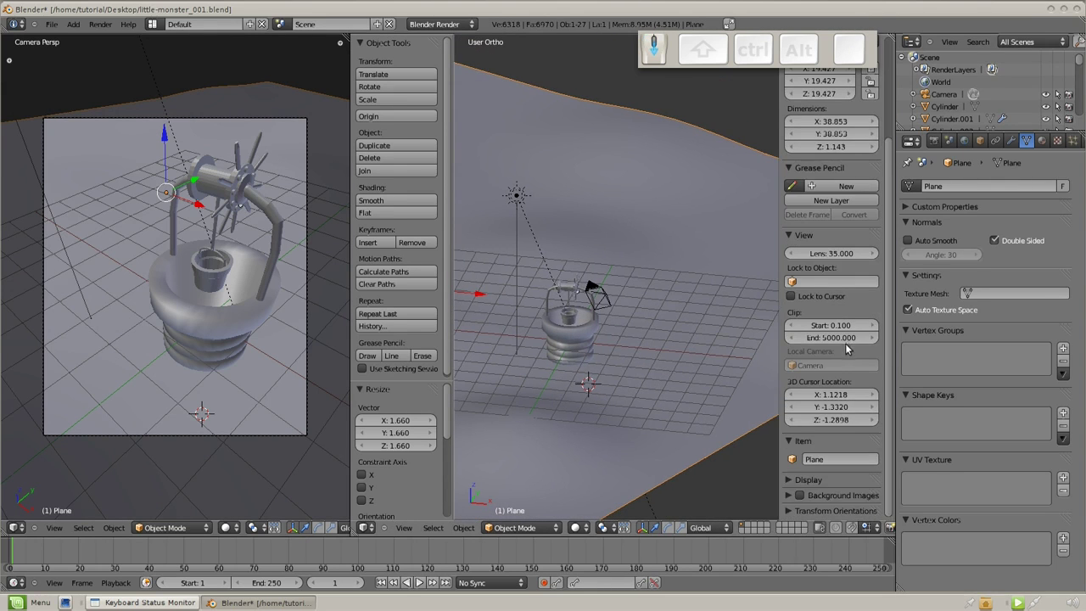
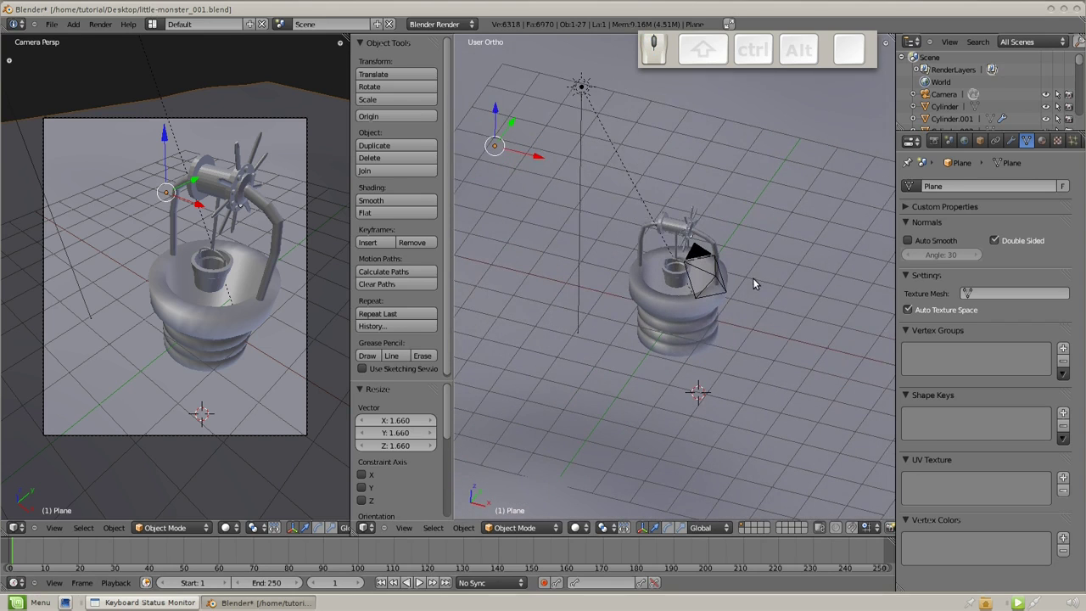
Re-angle the sun from front and right views and render the well's longer shadow.
{"action": "key", "text": "KP_1"}
{"action": "key", "text": "r"}
{"action": "left_click", "coordinate": [672, 235]}
{"action": "left_click_drag", "start_coordinate": [665, 217], "coordinate": [658, 239]}
{"action": "key", "text": "KP_1"}
{"action": "key", "text": "KP_2"}
{"action": "key", "text": "KP_3"}
{"action": "key", "text": "r"}
{"action": "left_click", "coordinate": [680, 307]}
{"action": "key", "text": "F12"}
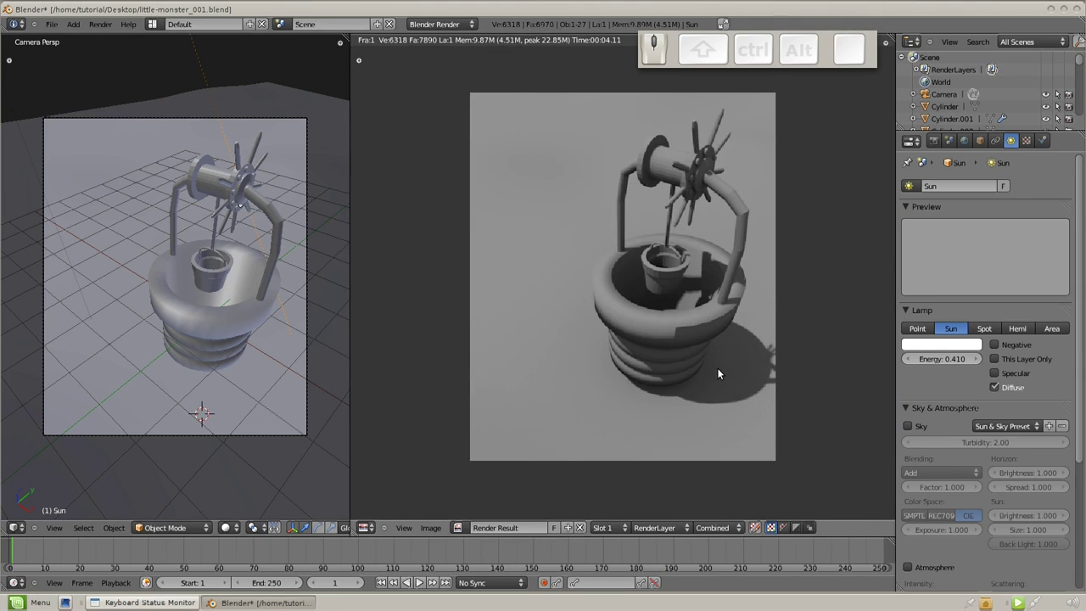
Tilt the sun lamp a few degrees in Right Ortho view and render the result.
{"action": "key", "text": "Escape"}
{"action": "scroll", "scroll_direction": "down", "scroll_amount": 3}
{"action": "left_click_drag", "start_coordinate": [688, 202], "coordinate": [699, 243]}
{"action": "scroll", "scroll_direction": "up", "scroll_amount": 3}
{"action": "scroll", "scroll_direction": "down", "scroll_amount": 3}
{"action": "middle_click", "coordinate": [705, 272]}
{"action": "scroll", "scroll_direction": "up", "scroll_amount": 3}
{"action": "left_click", "coordinate": [1011, 144]}
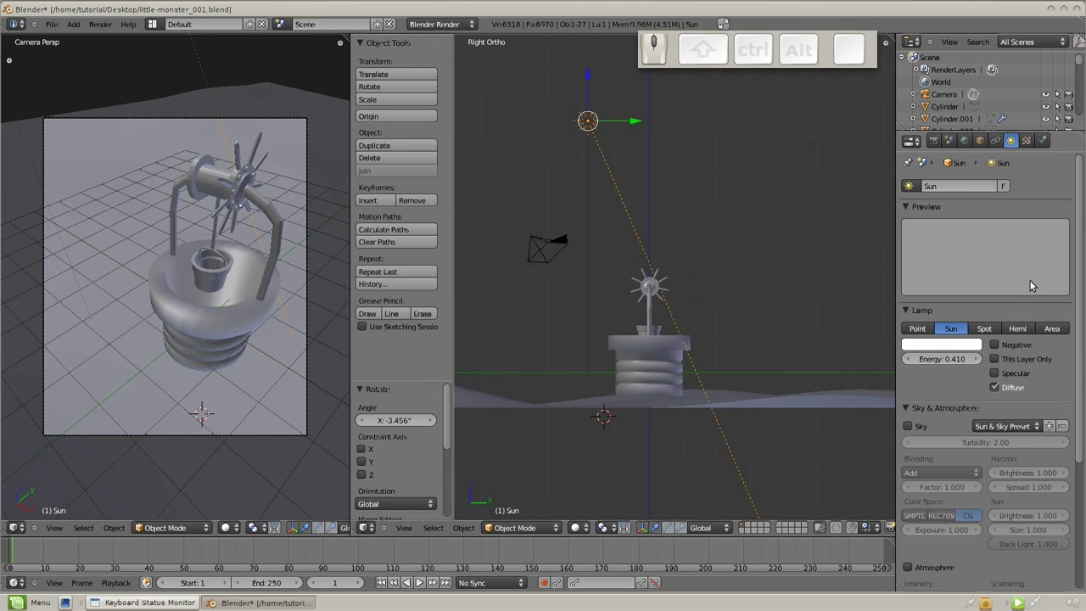
{"action": "scroll", "scroll_direction": "down", "scroll_amount": 3}
{"action": "scroll", "scroll_direction": "up", "scroll_amount": 3}
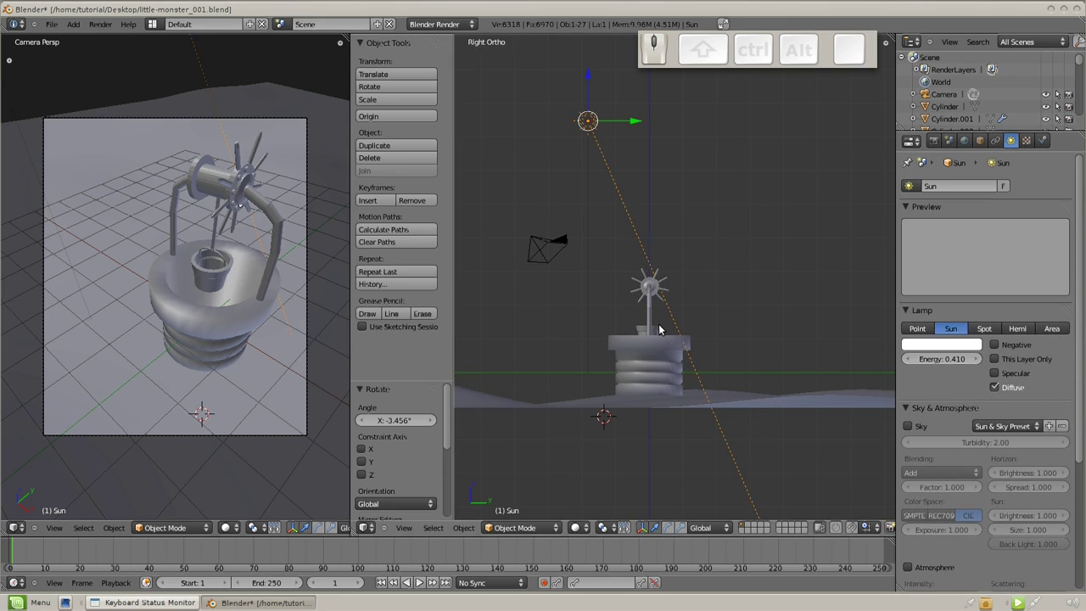
{"action": "key", "text": "F12"}
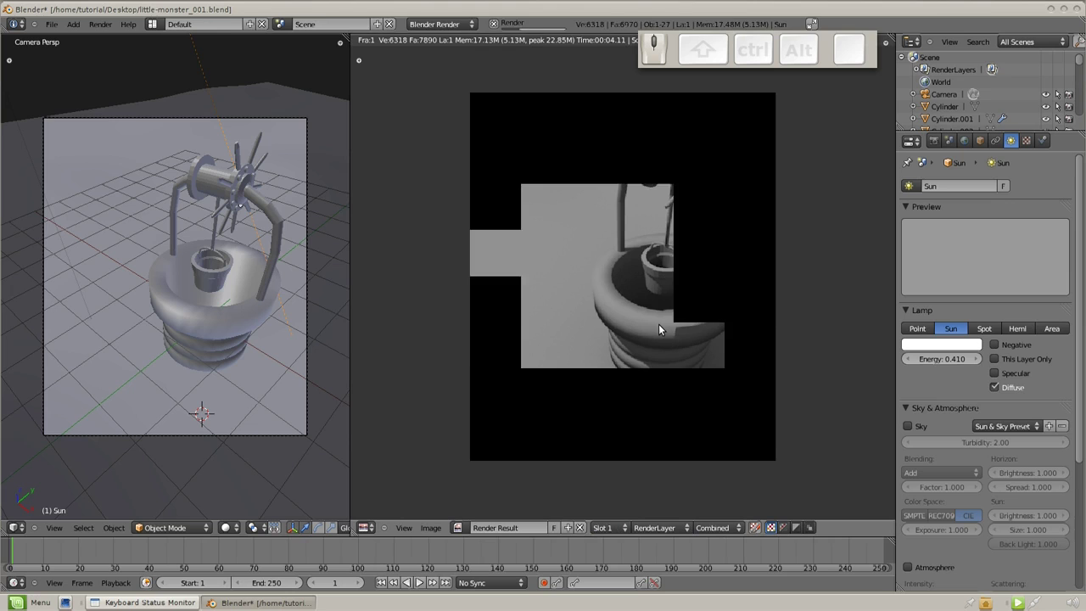
Show the Render Result in an image editor beside the 3D view and render again.
{"action": "key", "text": "Escape"}
{"action": "left_click_drag", "start_coordinate": [24, 531], "coordinate": [859, 175]}
{"action": "left_click", "coordinate": [930, 143]}
{"action": "left_click_drag", "start_coordinate": [975, 223], "coordinate": [239, 227]}
{"action": "key", "text": "F12"}
{"action": "scroll", "scroll_direction": "up", "scroll_amount": 3}
{"action": "scroll", "scroll_direction": "up", "scroll_amount": 3}
{"action": "scroll", "scroll_direction": "down", "scroll_amount": 3}
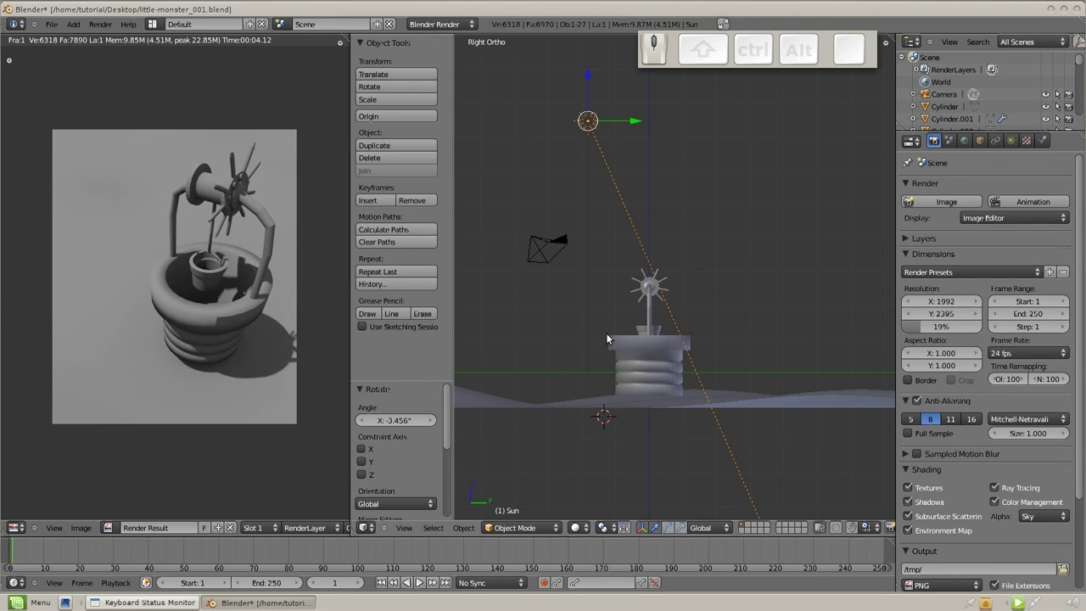
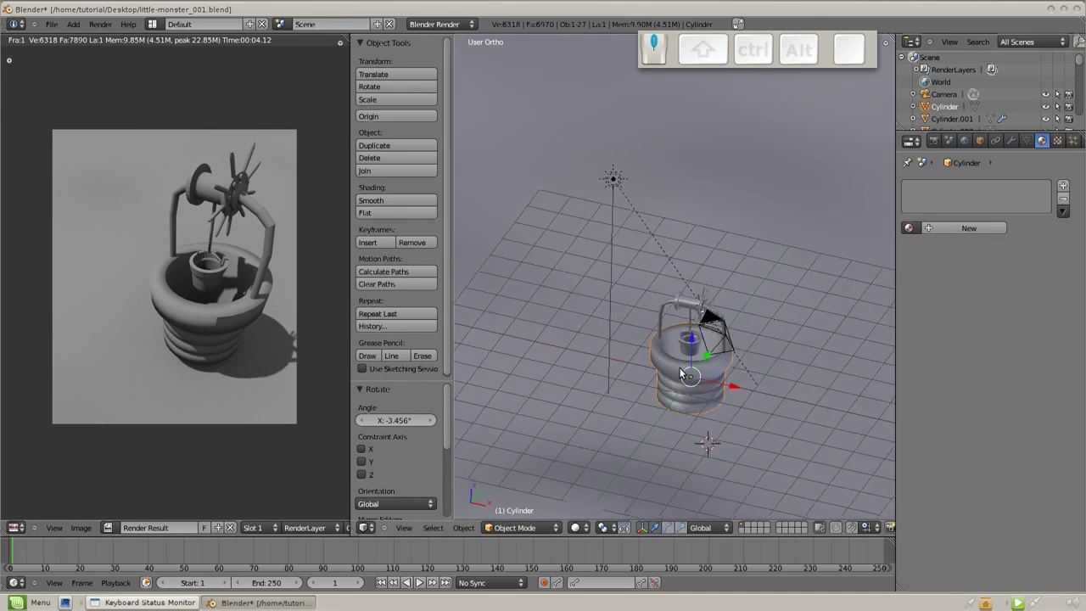
Give the well a new material with an Image texture and browse for a file.
{"action": "left_click", "coordinate": [949, 229]}
{"action": "left_click", "coordinate": [1065, 144]}
{"action": "left_click", "coordinate": [955, 283]}
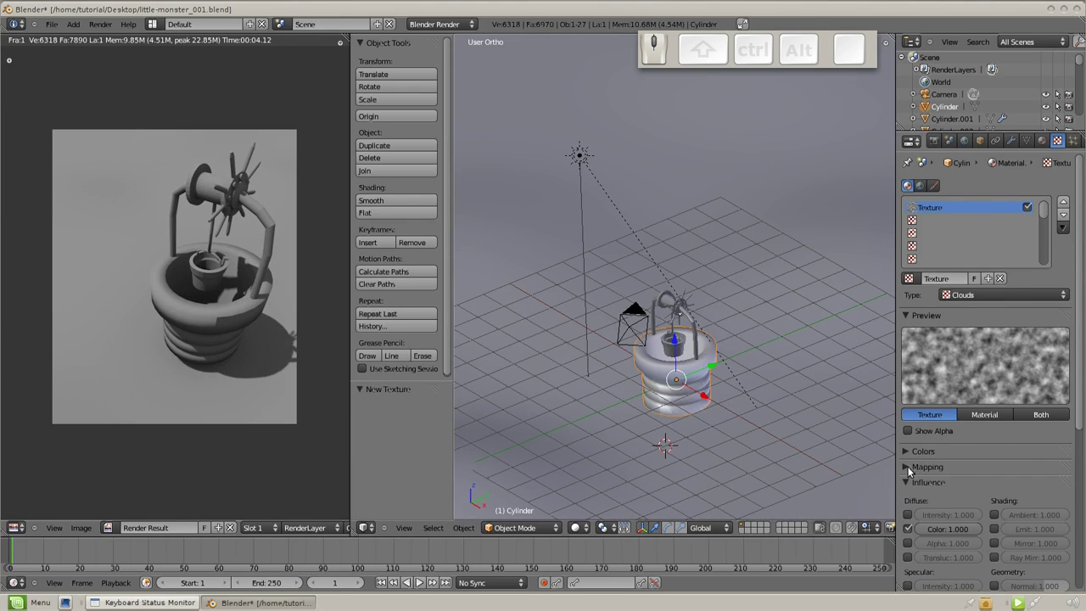
{"action": "scroll", "scroll_direction": "down", "scroll_amount": 3}
{"action": "left_click", "coordinate": [905, 394]}
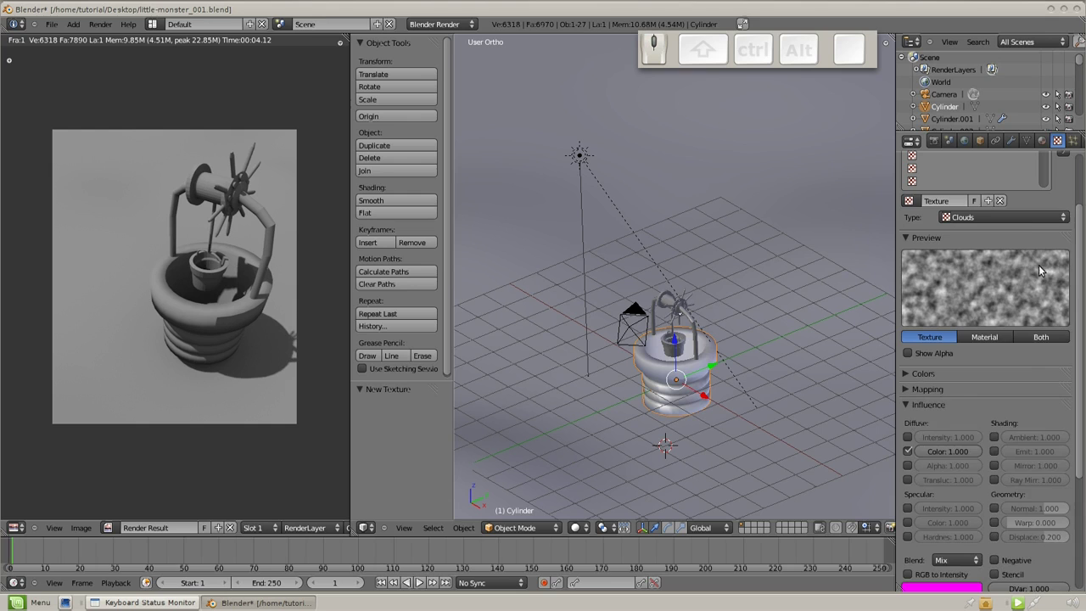
{"action": "left_click_drag", "start_coordinate": [1033, 223], "coordinate": [977, 427]}
{"action": "left_click", "coordinate": [1014, 407]}
{"action": "left_click", "coordinate": [54, 305]}
{"action": "left_click", "coordinate": [197, 125]}
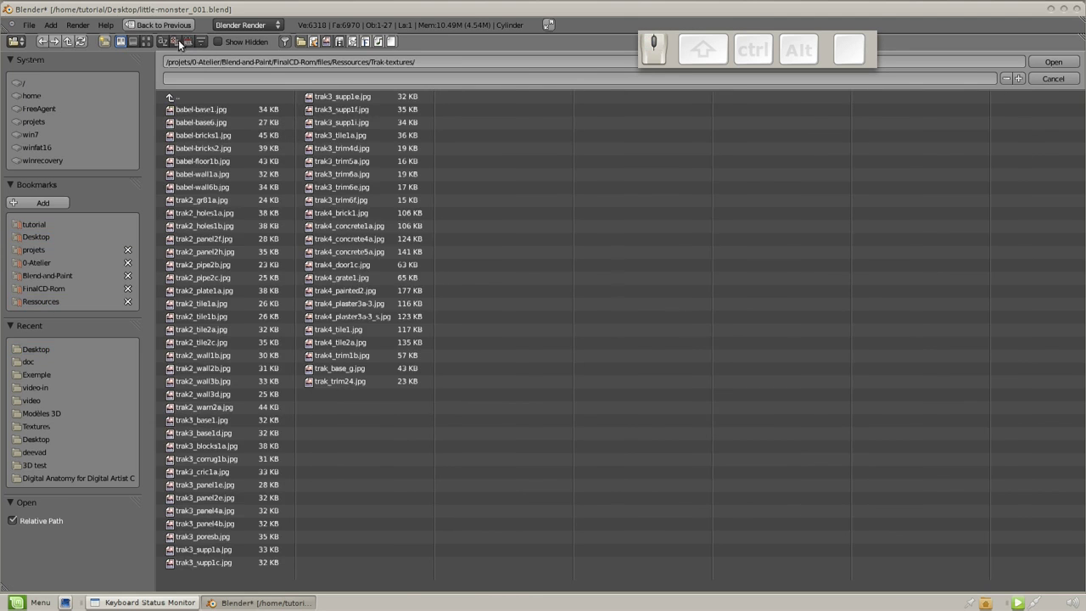
Pick the brick image from thumbnails, set sphere mapping and preview it on a sphere.
{"action": "left_click", "coordinate": [153, 46]}
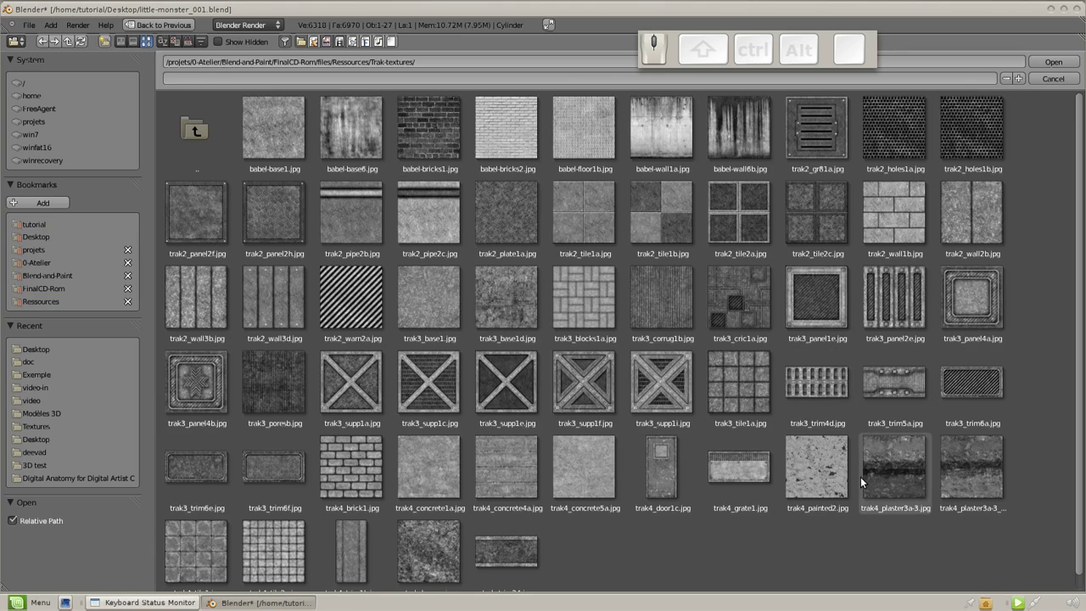
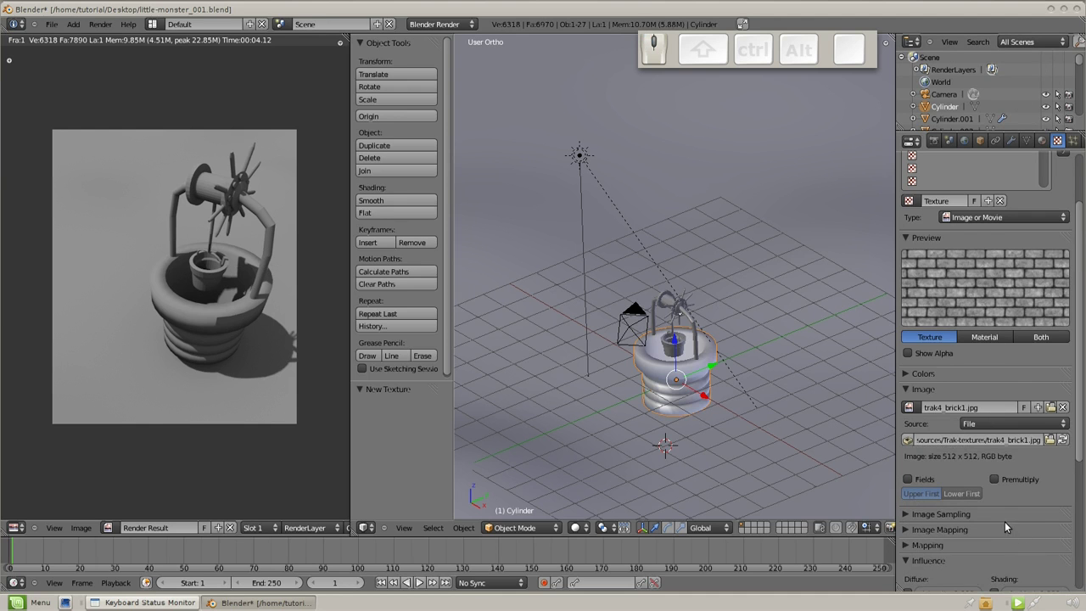
{"action": "scroll", "scroll_direction": "down", "scroll_amount": 3}
{"action": "left_click", "coordinate": [917, 481]}
{"action": "scroll", "scroll_direction": "down", "scroll_amount": 3}
{"action": "left_click", "coordinate": [904, 406]}
{"action": "scroll", "scroll_direction": "down", "scroll_amount": 3}
{"action": "left_click_drag", "start_coordinate": [990, 362], "coordinate": [989, 380]}
{"action": "left_click_drag", "start_coordinate": [986, 378], "coordinate": [765, 364]}
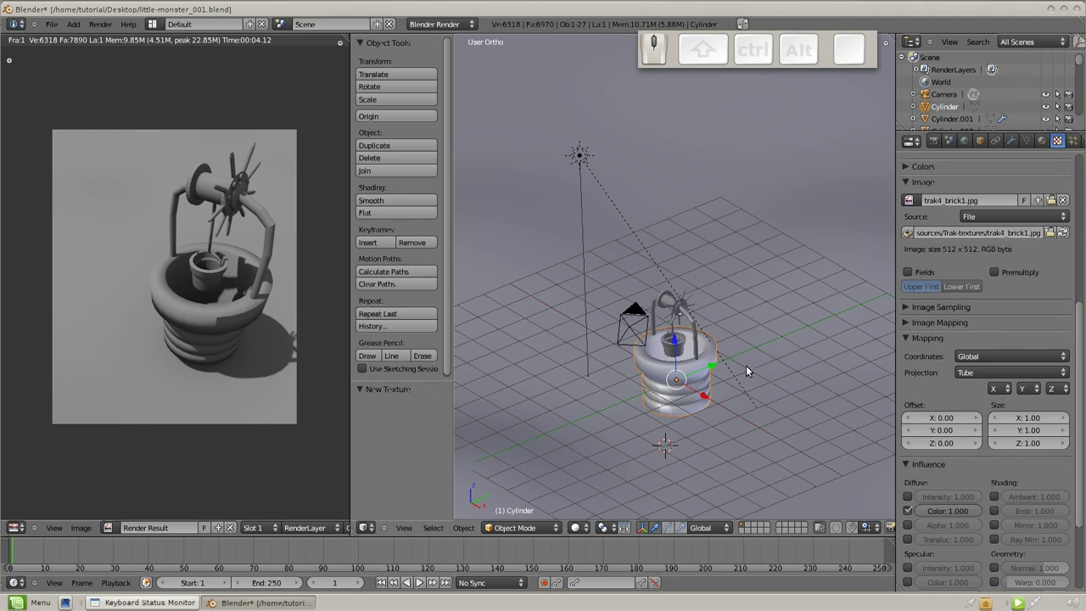
{"action": "scroll", "scroll_direction": "up", "scroll_amount": 3}
{"action": "left_click", "coordinate": [1038, 309]}
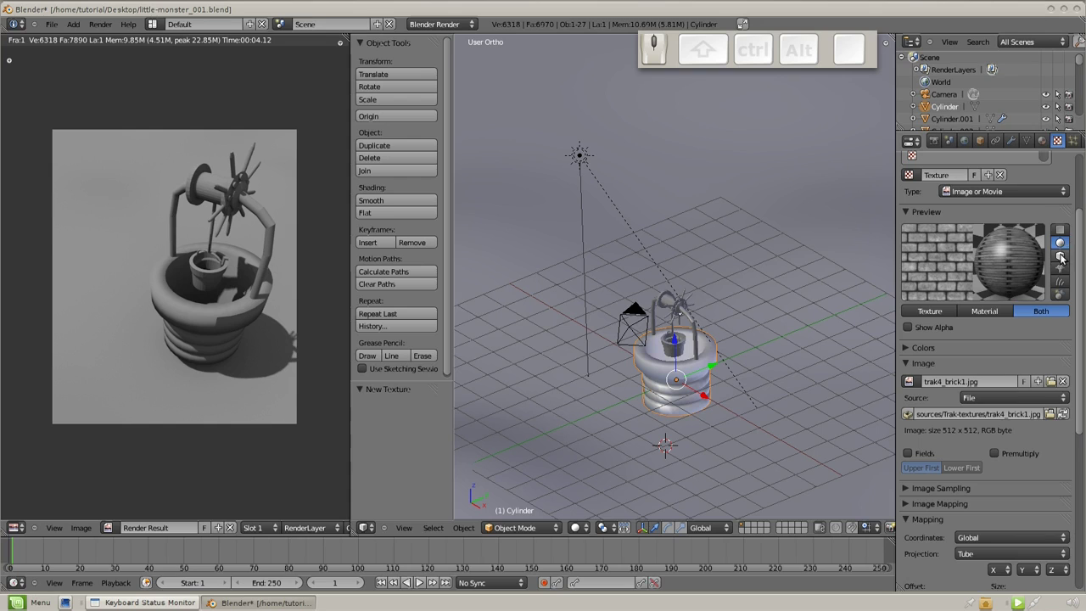
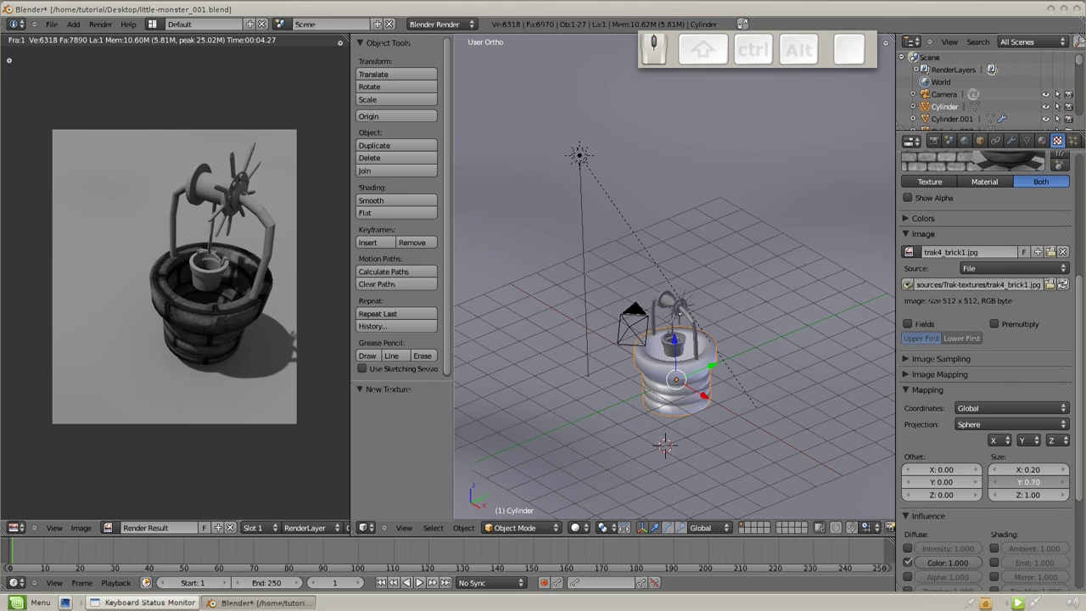
Render the well, brighten the brick texture, and render again to confirm.
{"action": "key", "text": "F12"}
{"action": "left_click", "coordinate": [1040, 468]}
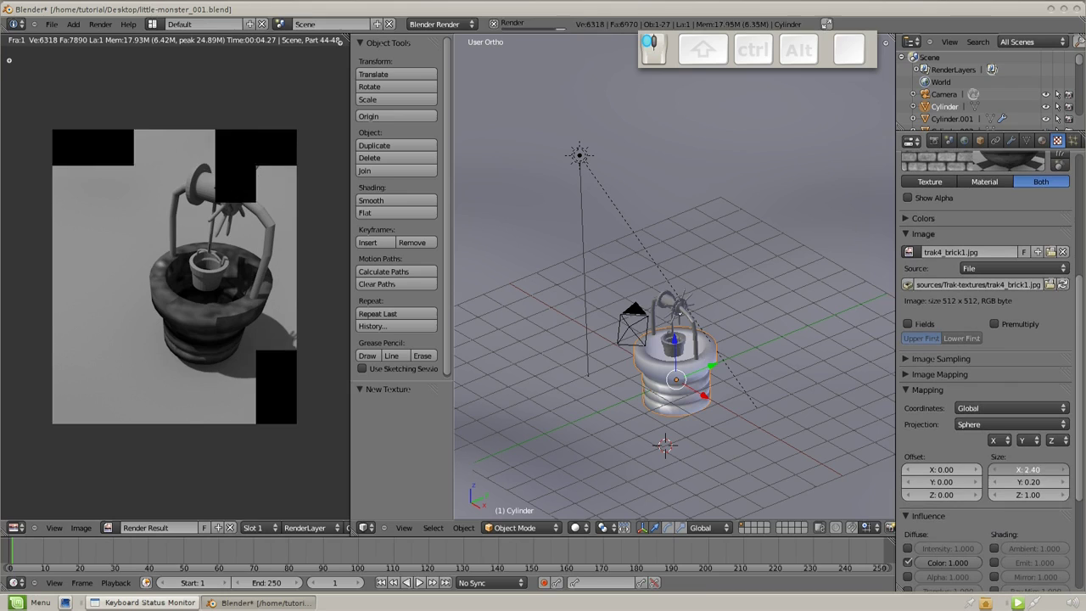
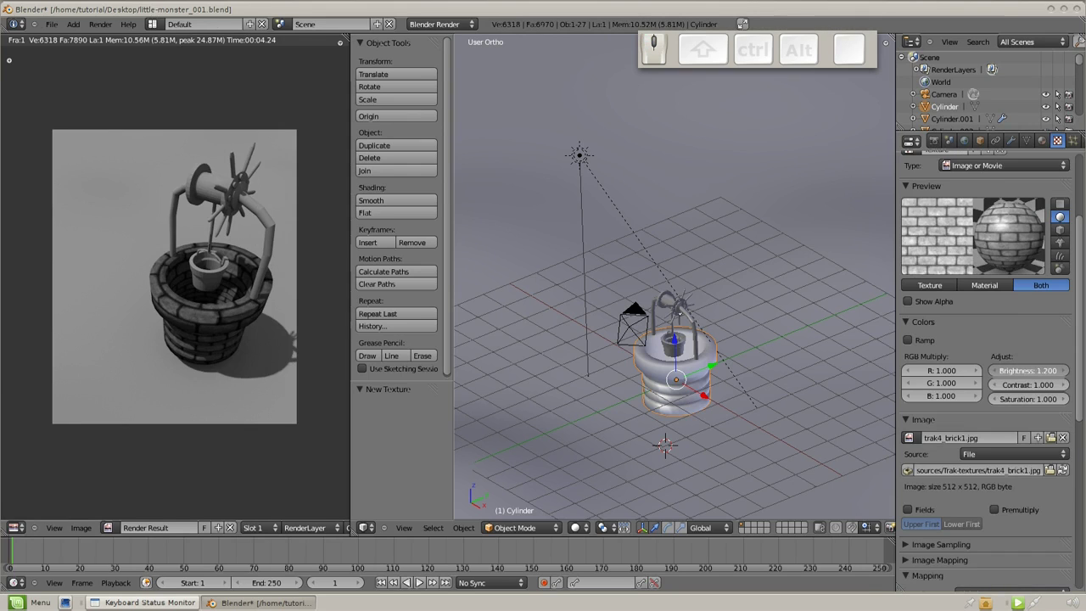
{"action": "key", "text": "F12"}
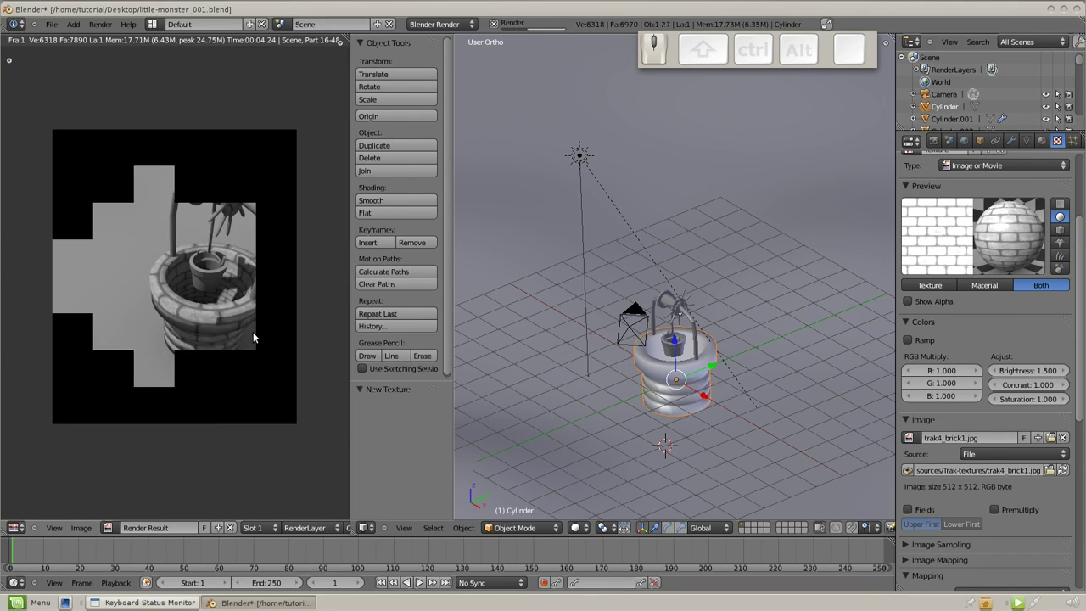
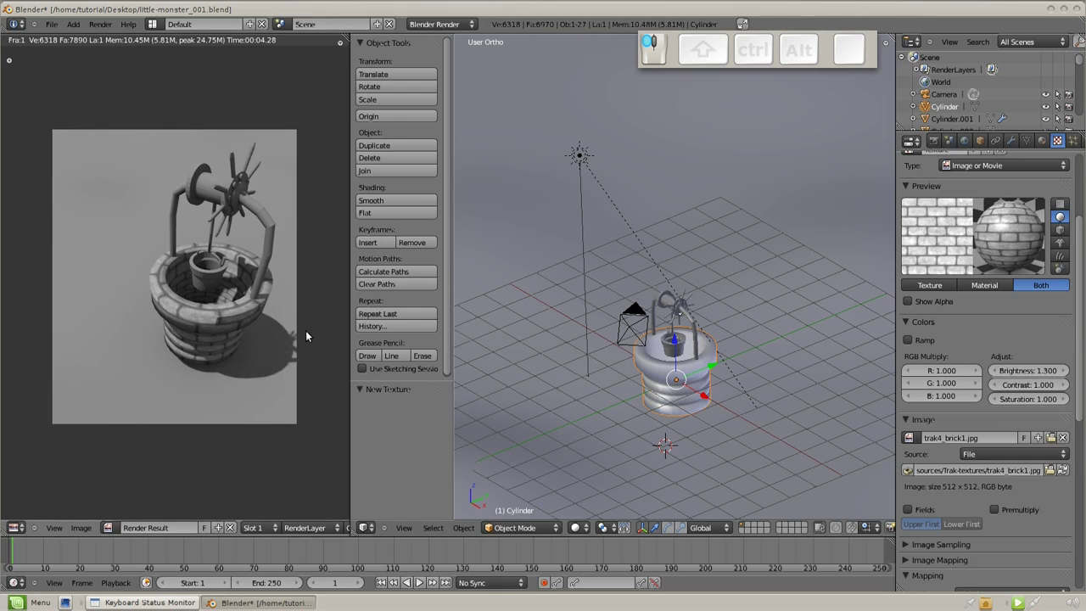
{"action": "key", "text": "F12"}
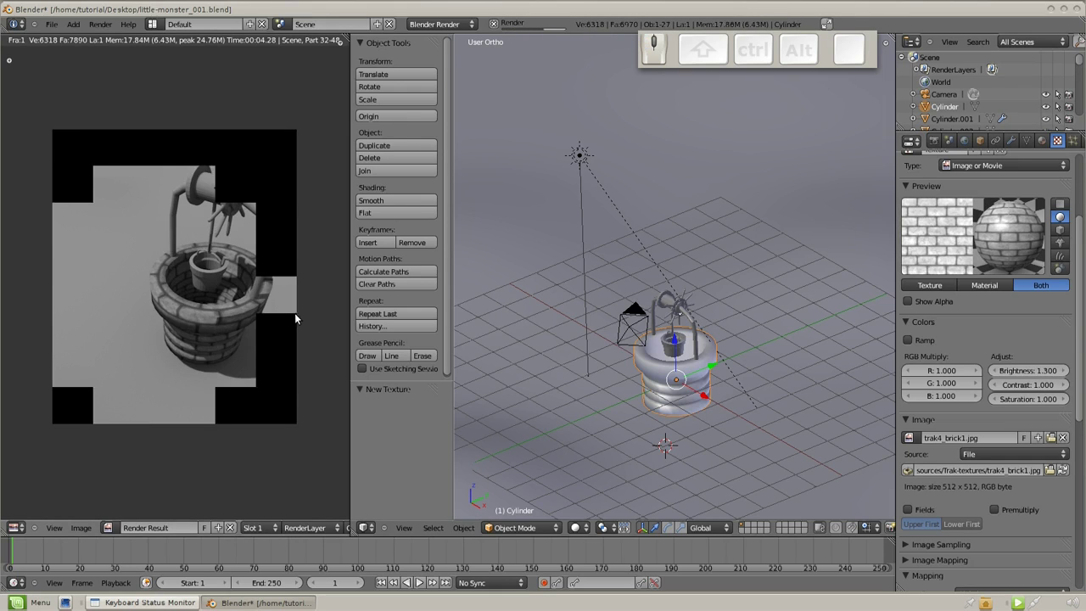
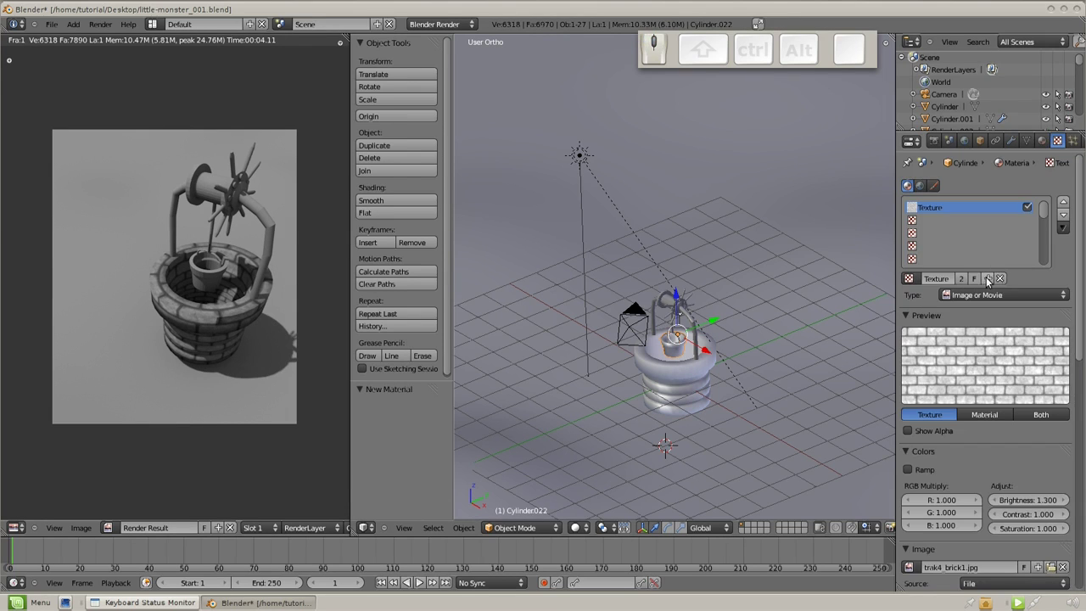
Make Cylinder022's texture single-user, load trak4_concrete4a.jpg into it, and render.
{"action": "left_click", "coordinate": [990, 280]}
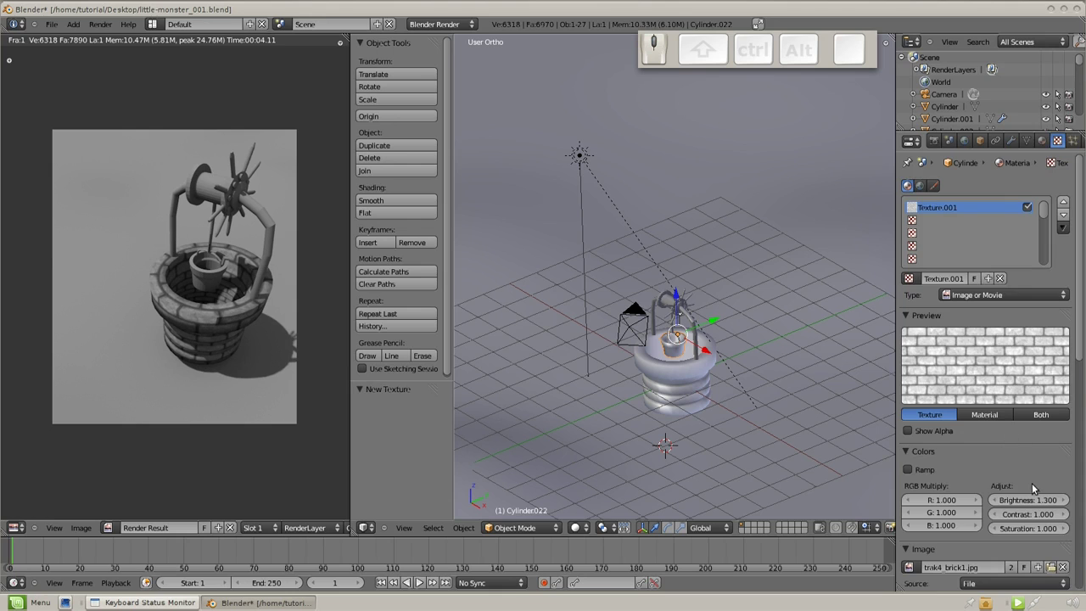
{"action": "scroll", "scroll_direction": "down", "scroll_amount": 3}
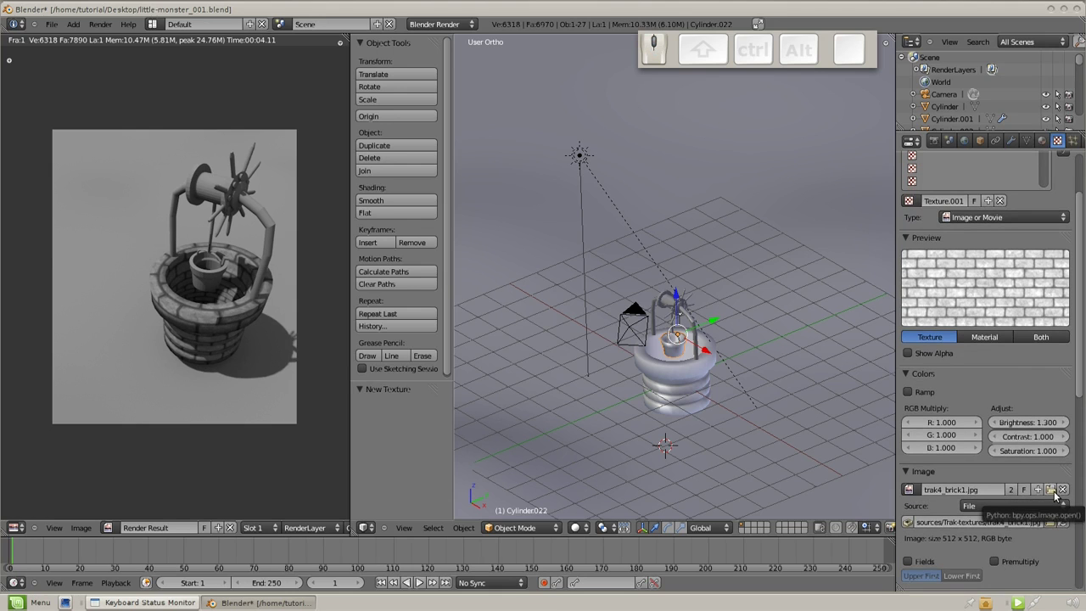
{"action": "left_click", "coordinate": [1053, 495]}
{"action": "left_click", "coordinate": [157, 45]}
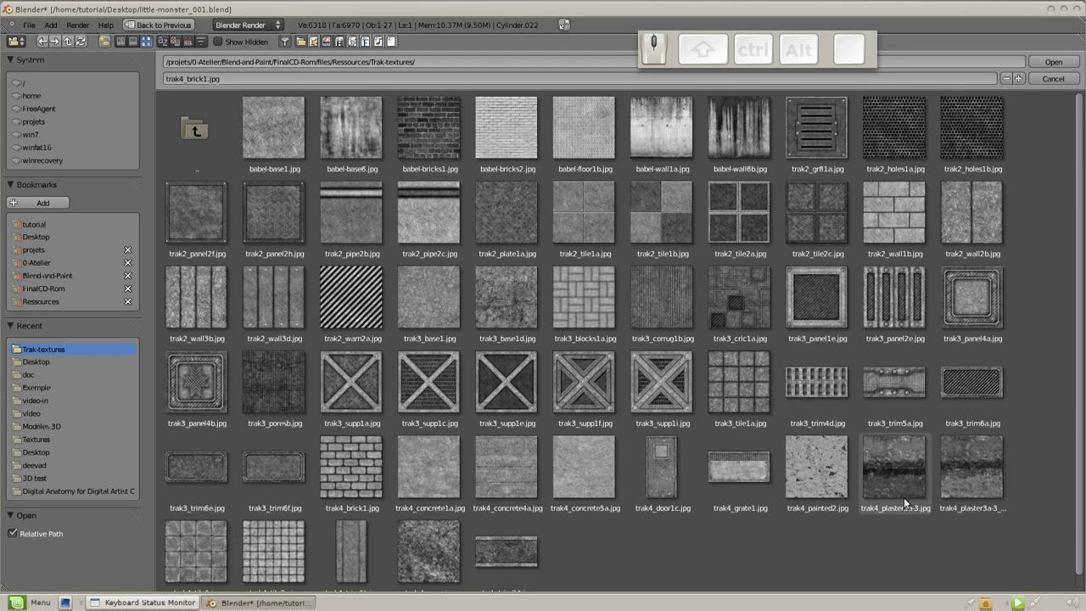
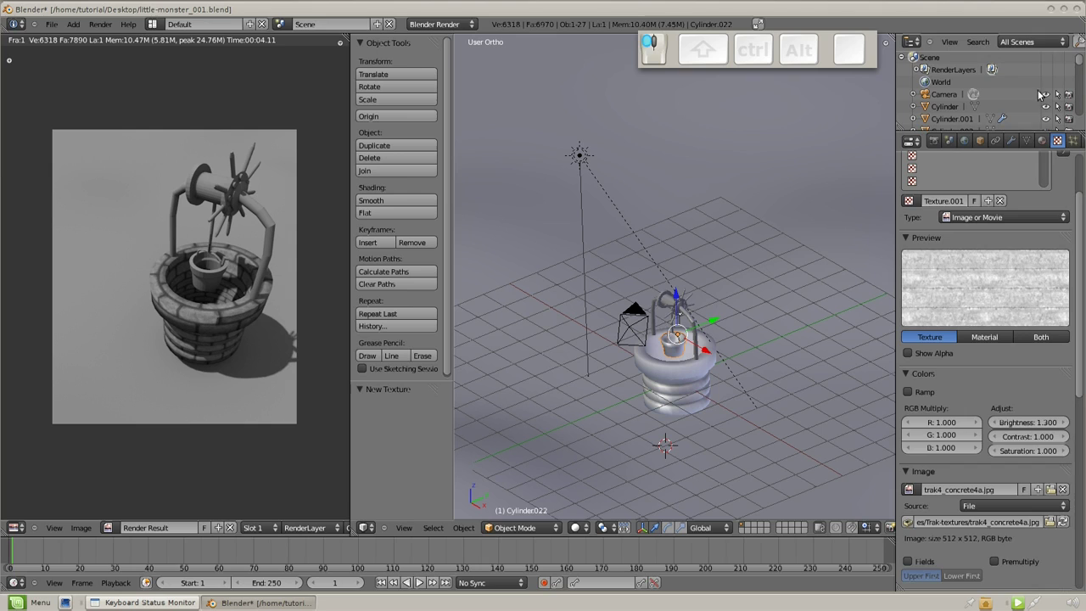
{"action": "scroll", "scroll_direction": "down", "scroll_amount": 3}
{"action": "scroll", "scroll_direction": "down", "scroll_amount": 3}
{"action": "scroll", "scroll_direction": "up", "scroll_amount": 3}
{"action": "scroll", "scroll_direction": "up", "scroll_amount": 3}
{"action": "key", "text": "F12"}
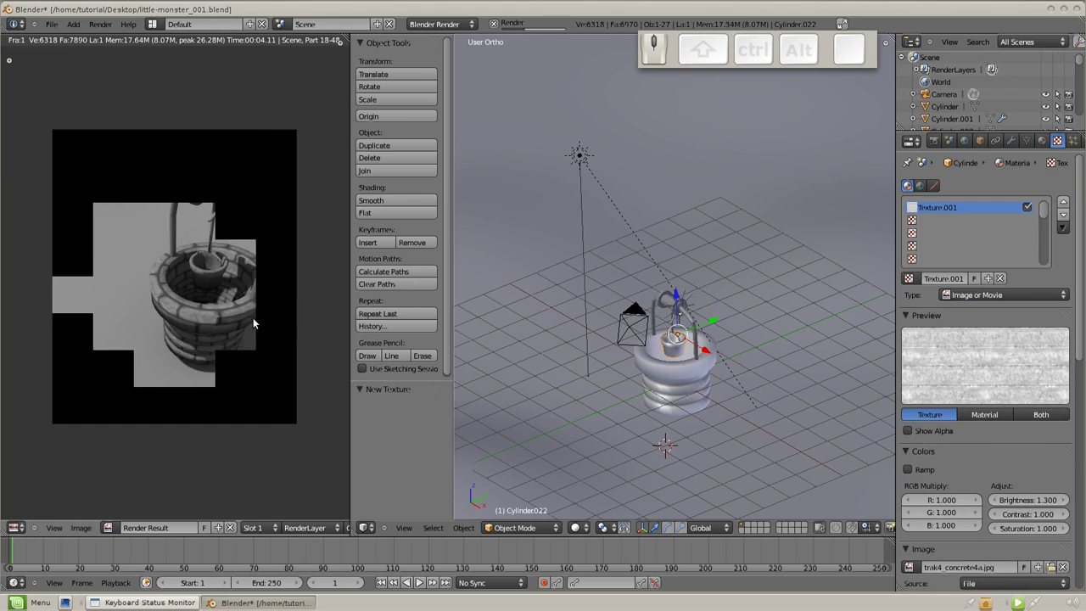
Assign an existing textured material to the well's arch bars.
{"action": "scroll", "scroll_direction": "up", "scroll_amount": 3}
{"action": "scroll", "scroll_direction": "down", "scroll_amount": 3}
{"action": "scroll", "scroll_direction": "up", "scroll_amount": 3}
{"action": "left_click", "coordinate": [1044, 138]}
{"action": "left_click_drag", "start_coordinate": [912, 228], "coordinate": [917, 274]}
Add a new Clouds noise texture to the ground plane and re-render to check it.
{"action": "right_click", "coordinate": [639, 342]}
{"action": "left_click_drag", "start_coordinate": [906, 232], "coordinate": [231, 260]}
{"action": "key", "text": "F12"}
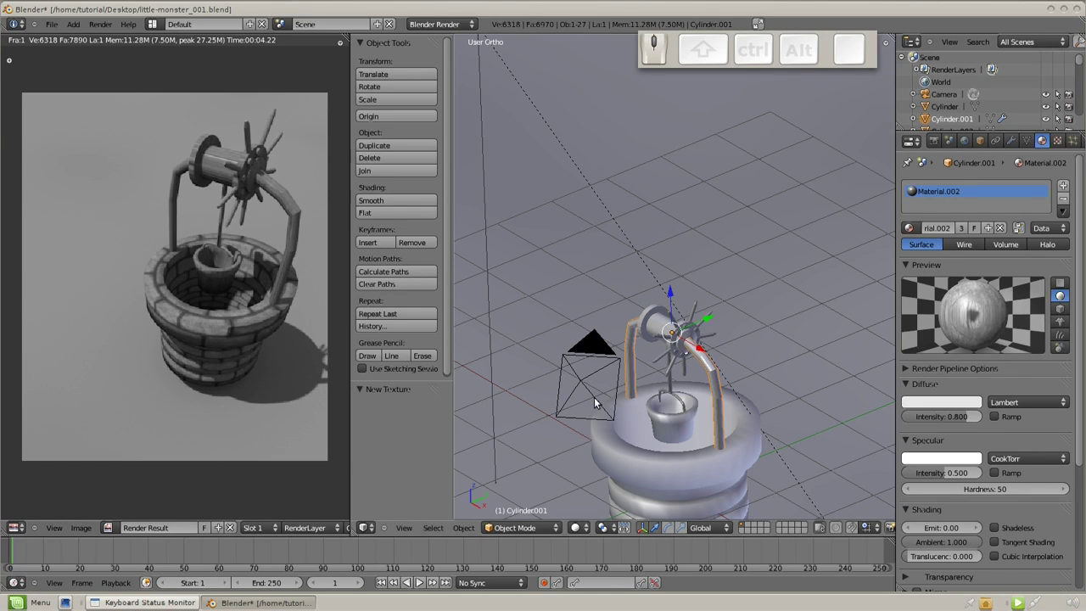
{"action": "right_click", "coordinate": [702, 283]}
{"action": "left_click", "coordinate": [921, 235]}
{"action": "left_click", "coordinate": [947, 238]}
{"action": "left_click", "coordinate": [1056, 142]}
{"action": "left_click", "coordinate": [982, 278]}
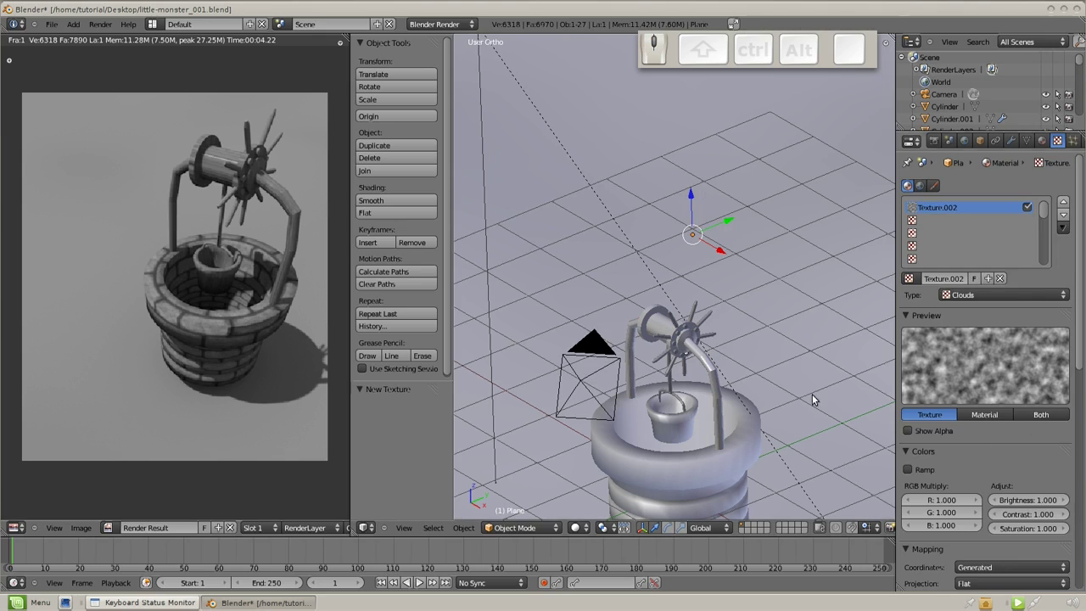
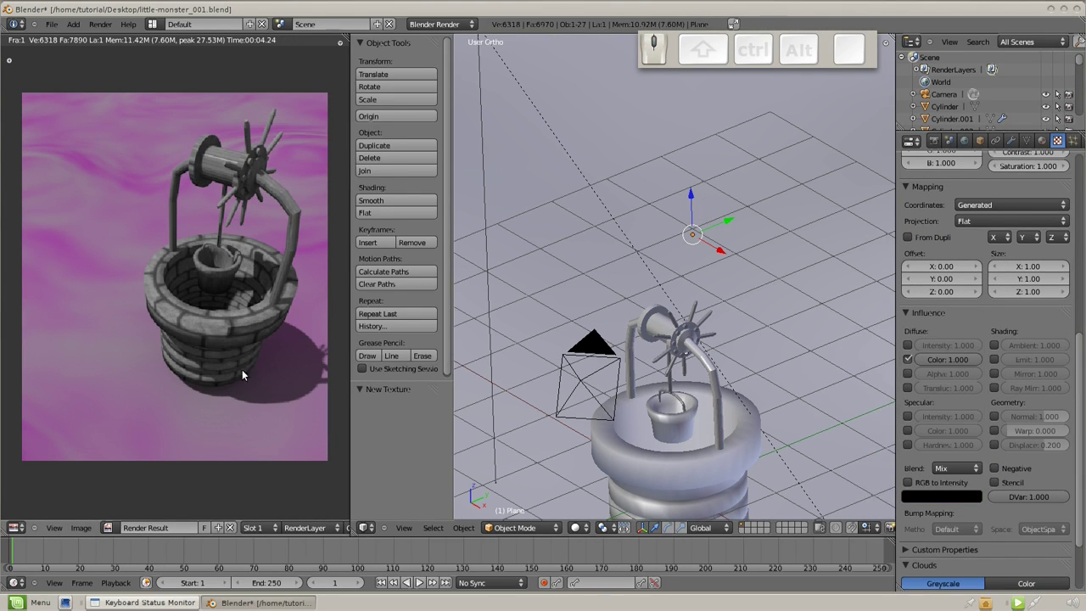
{"action": "key", "text": "F12"}
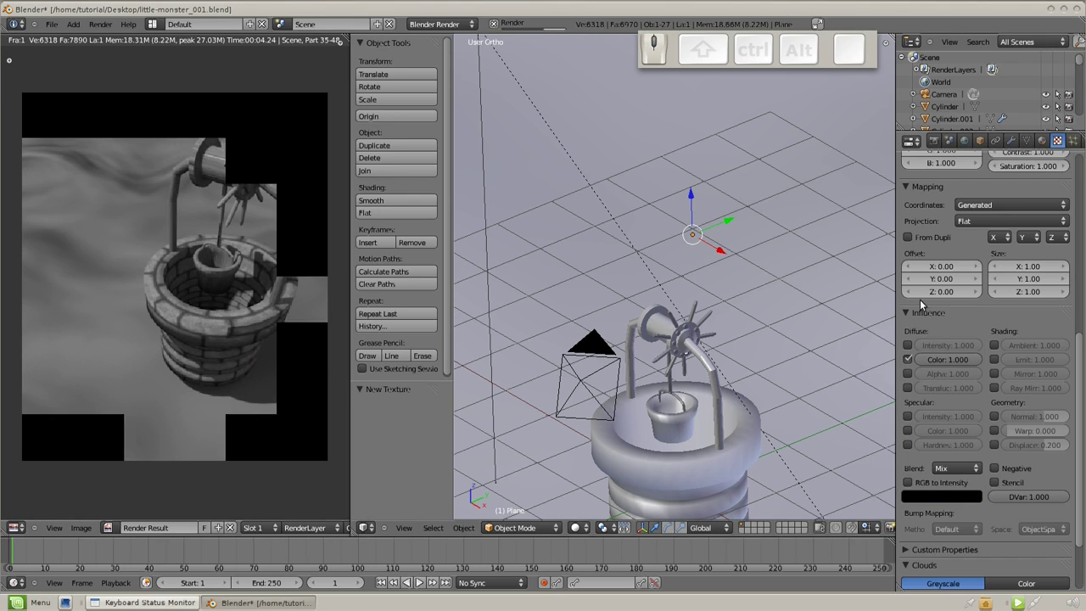
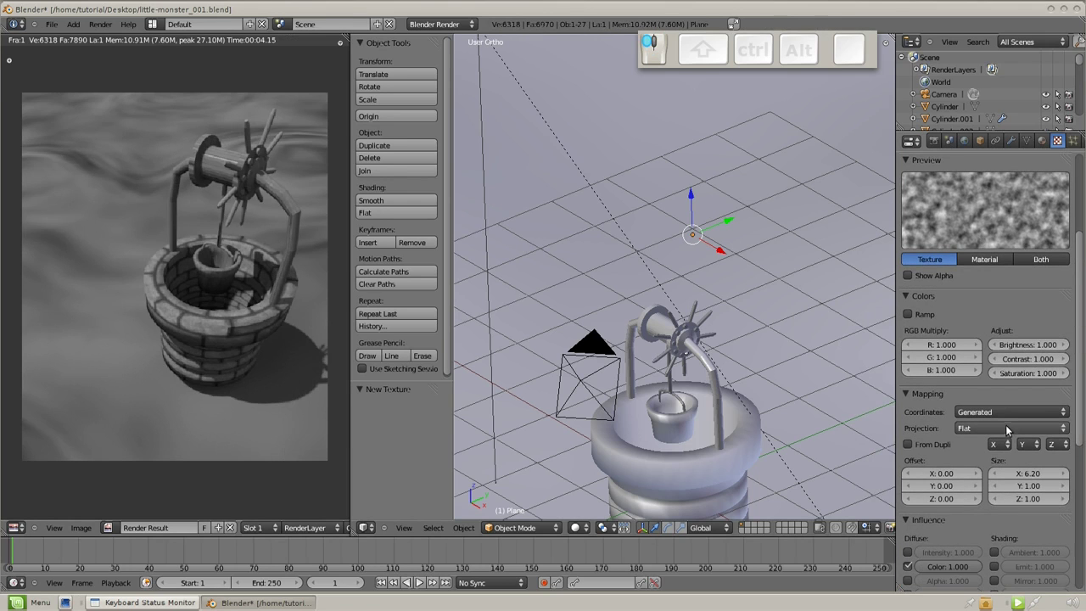
Adjust the cloud texture's X size and switch its mapping to Global coordinates, re-rendering each time.
{"action": "left_click_drag", "start_coordinate": [1003, 413], "coordinate": [997, 436]}
{"action": "left_click_drag", "start_coordinate": [962, 414], "coordinate": [240, 328]}
{"action": "key", "text": "F12"}
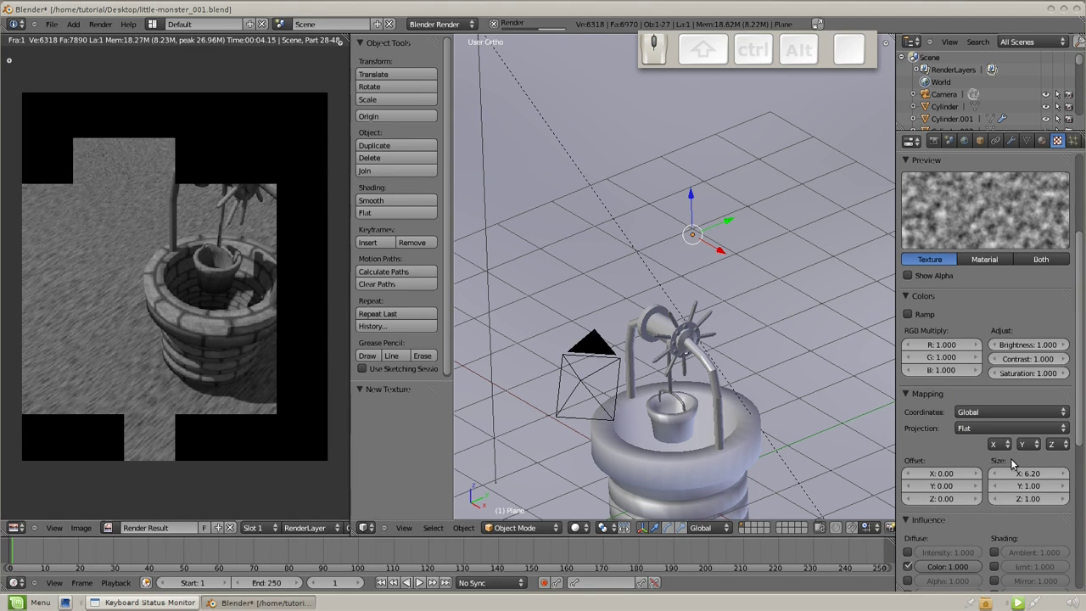
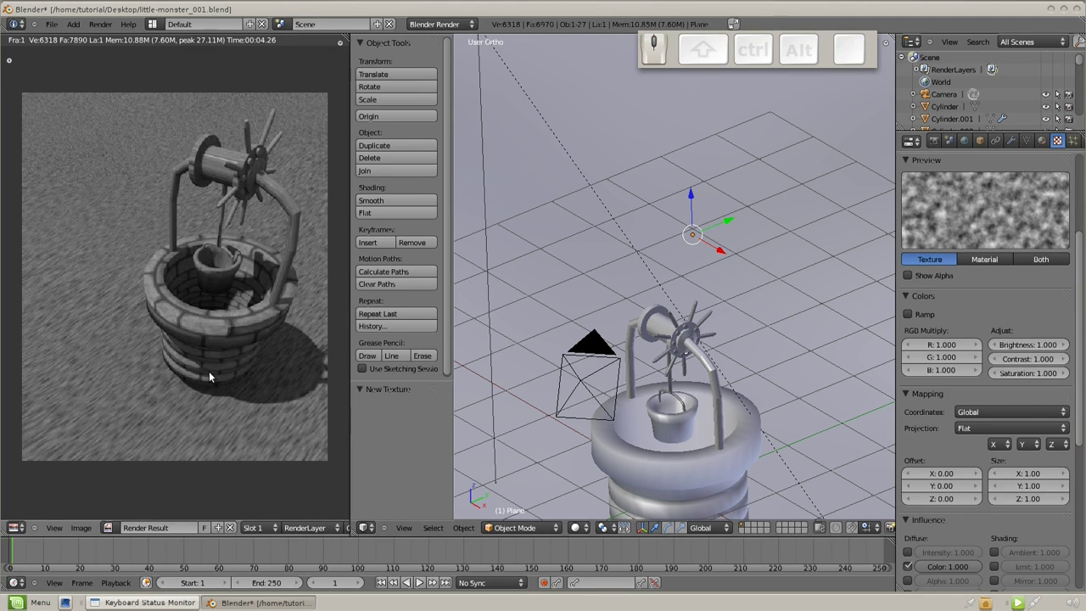
{"action": "key", "text": "F12"}
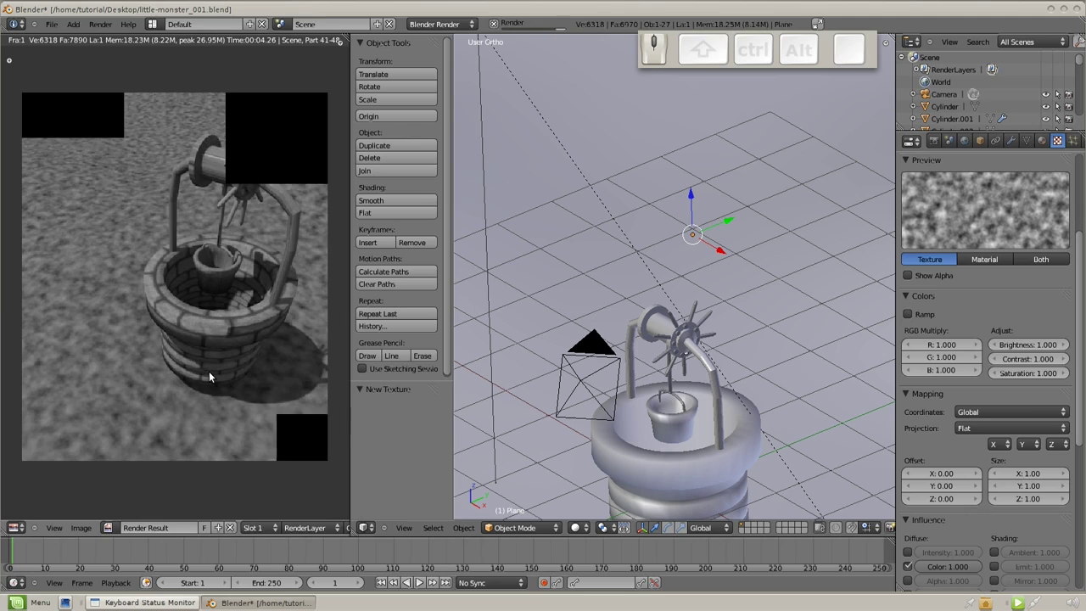
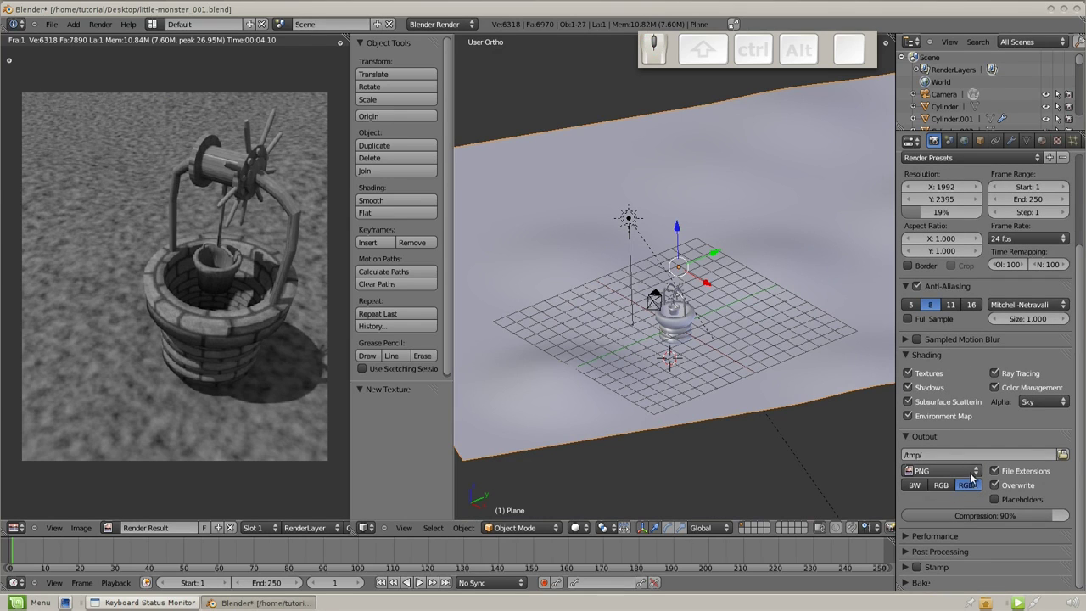
Make the sky transparent, move the ground plane to scene layer 2, and render the well alone.
{"action": "left_click_drag", "start_coordinate": [1044, 407], "coordinate": [1042, 452]}
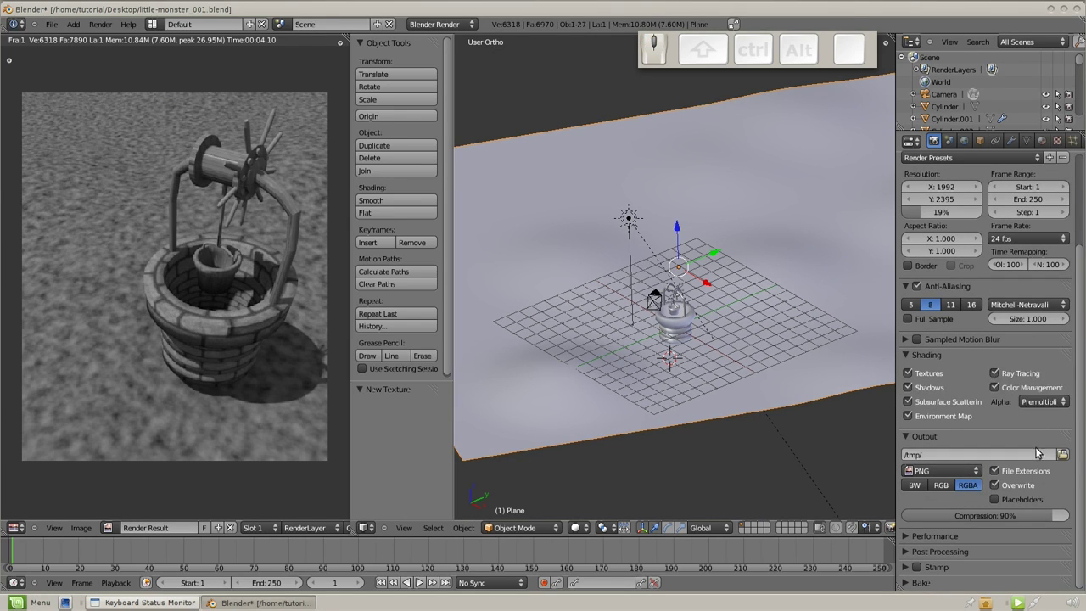
{"action": "middle_click", "coordinate": [946, 386]}
{"action": "right_click", "coordinate": [738, 345]}
{"action": "key", "text": "m"}
{"action": "left_click", "coordinate": [899, 335]}
{"action": "key", "text": "F12"}
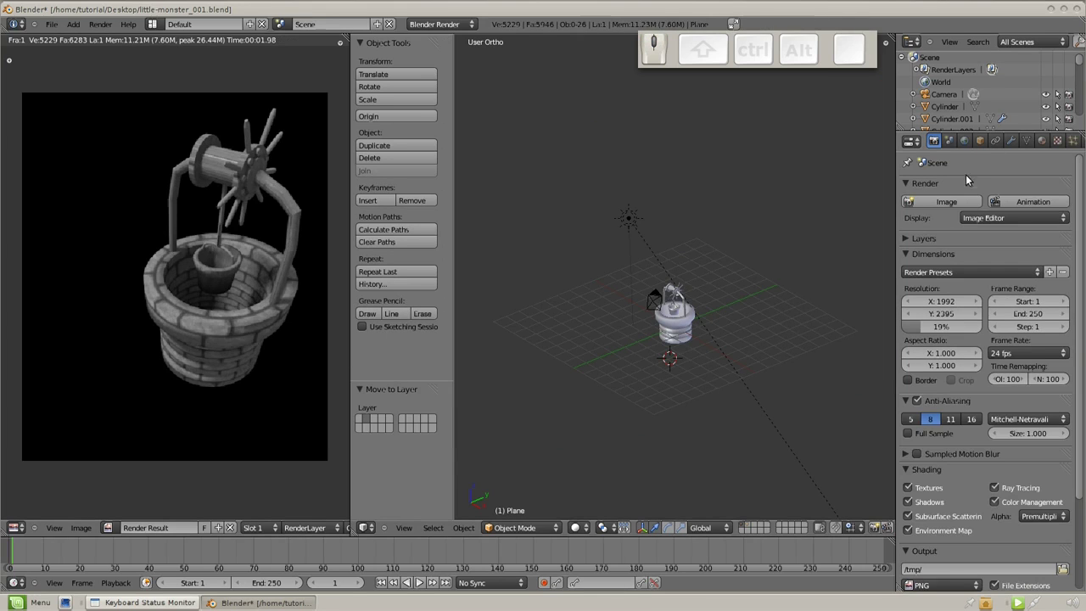
Raise the render resolution to 100% and render the well at full size.
{"action": "left_click", "coordinate": [944, 150]}
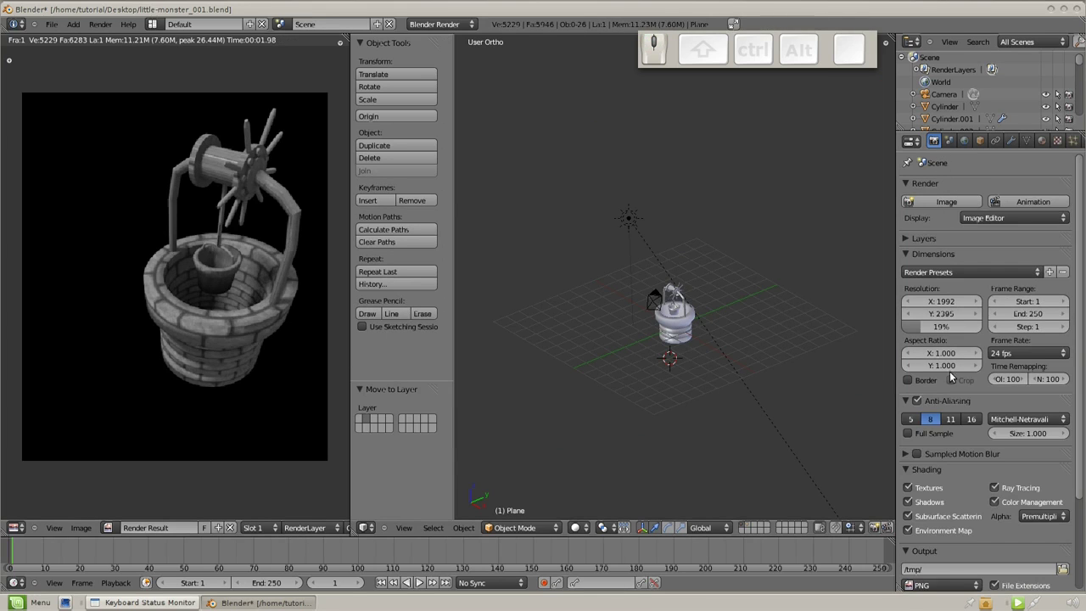
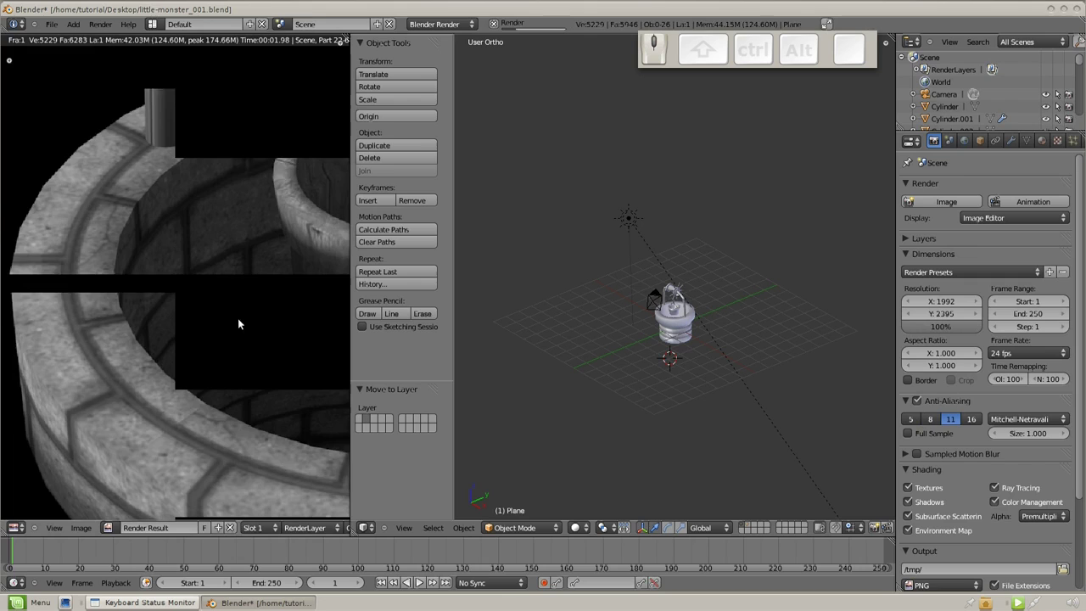
{"action": "scroll", "scroll_direction": "down", "scroll_amount": 3}
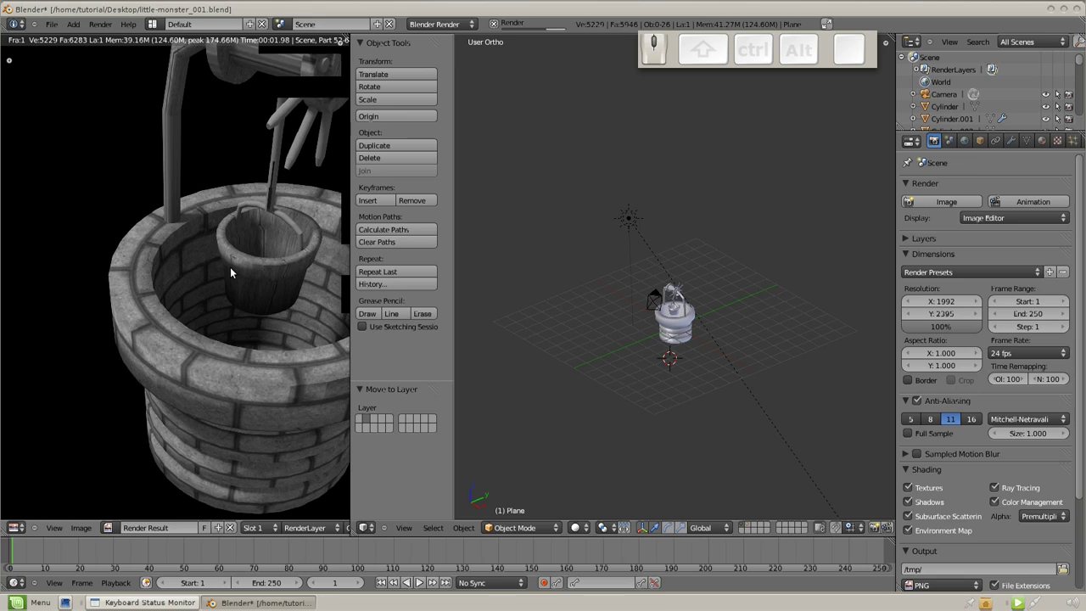
{"action": "scroll", "scroll_direction": "down", "scroll_amount": 3}
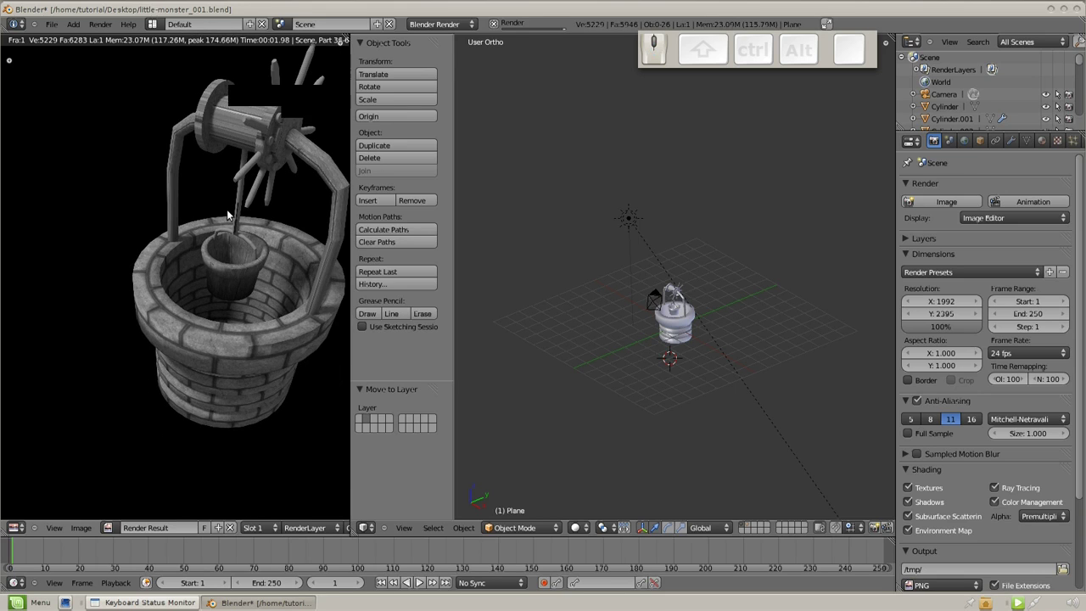
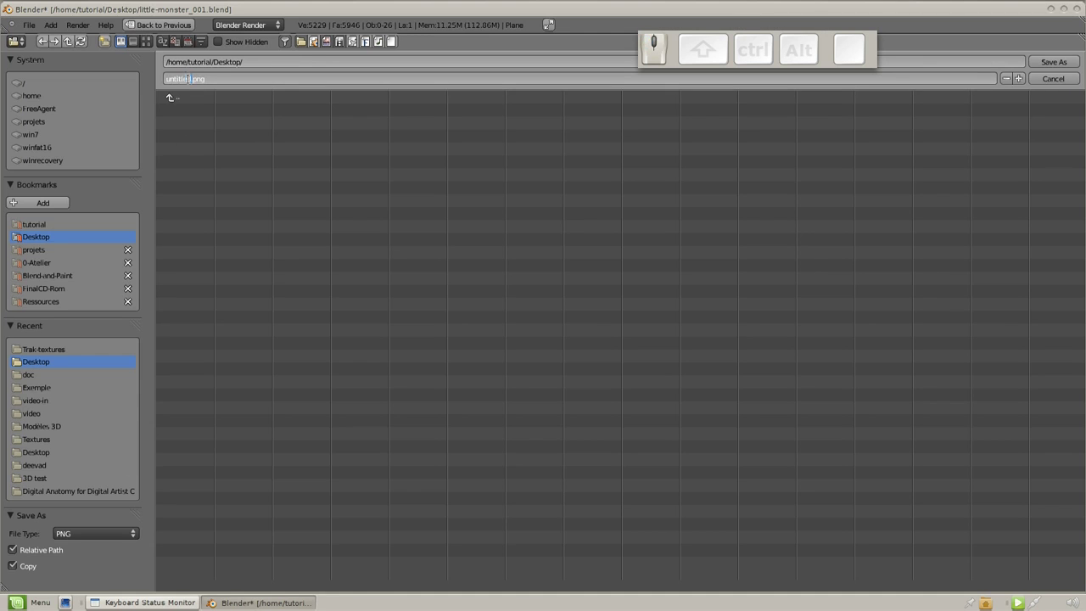
Clear the default file name in the save screen ready to enter WIP_top-layer.png.
{"action": "key", "text": "KP_Subtract"}
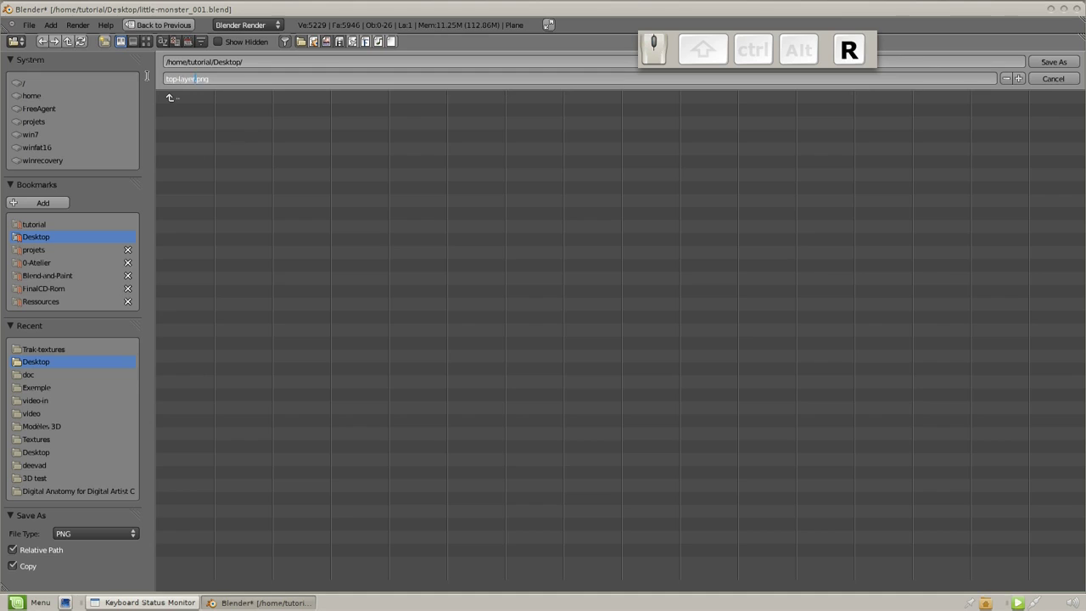
{"action": "key", "text": "shift+Left"}
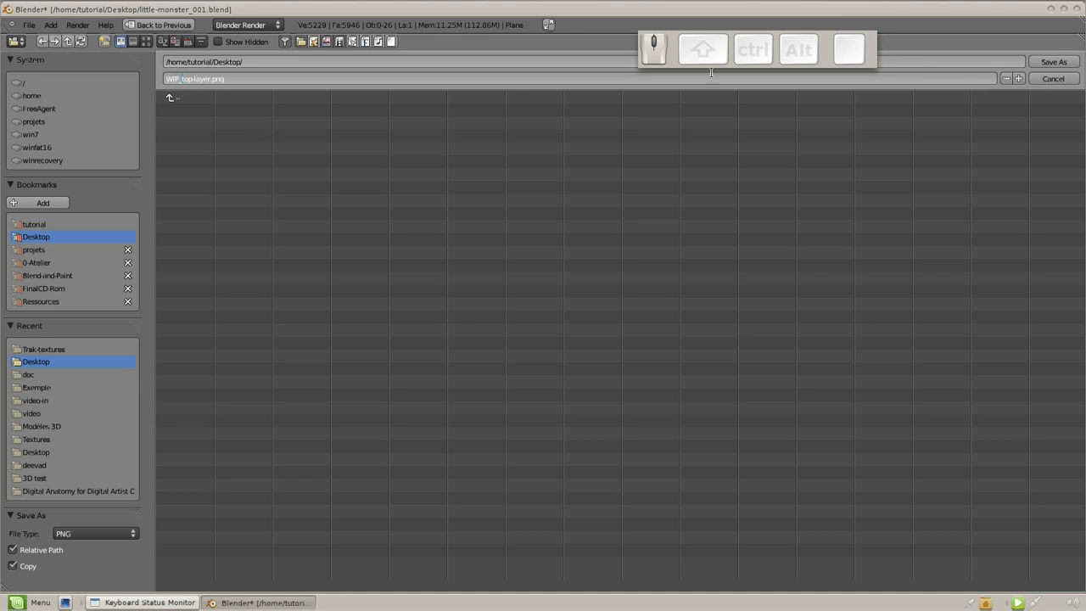
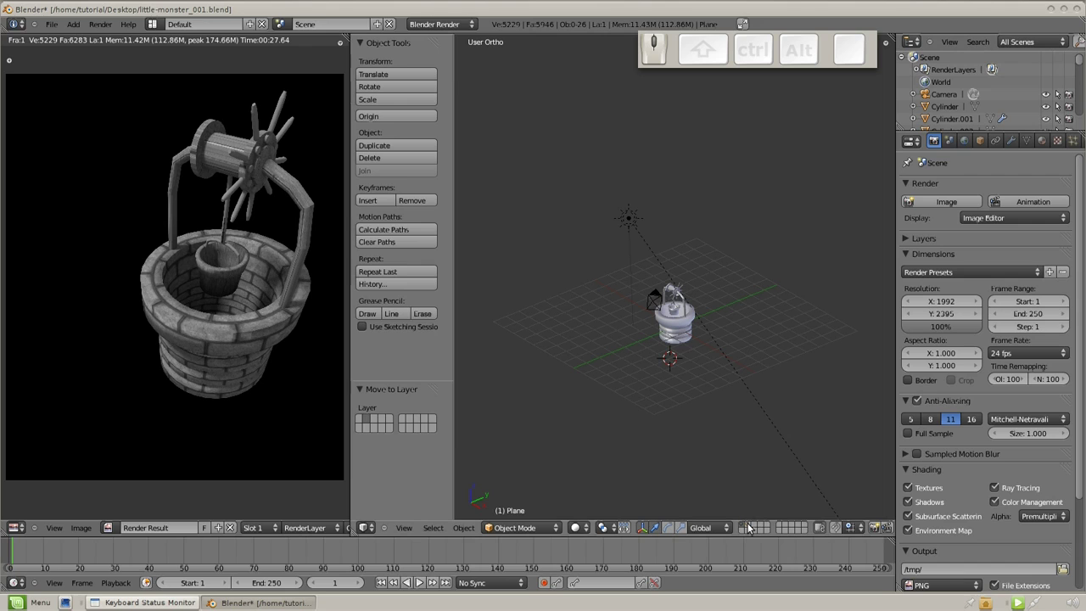
Show the ground plane's layer again, select it and render a ground-only image.
{"action": "left_click", "coordinate": [754, 528]}
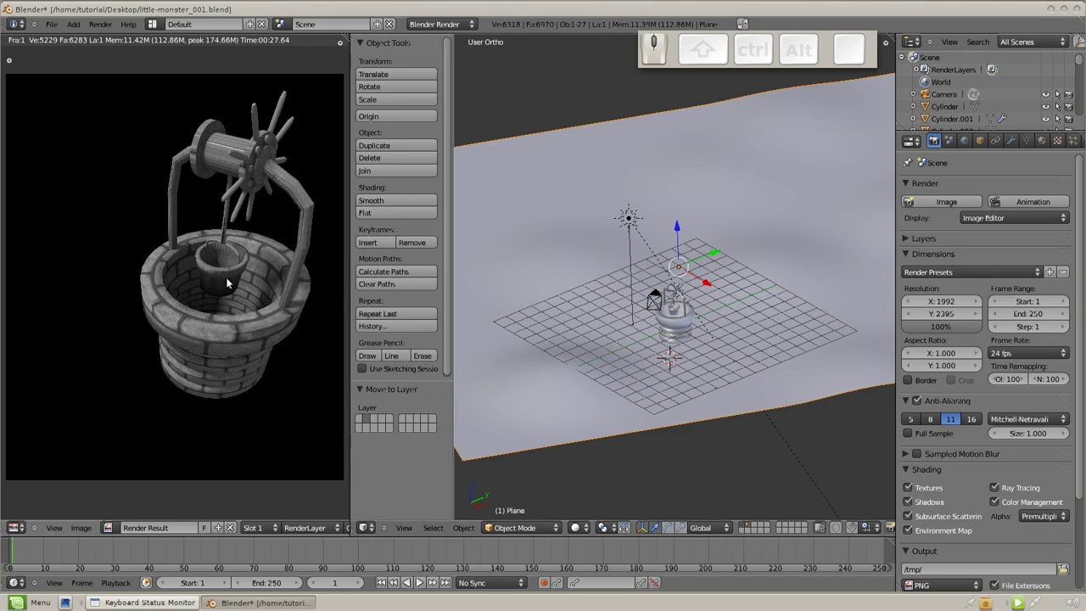
{"action": "right_click", "coordinate": [677, 318]}
{"action": "scroll", "scroll_direction": "up", "scroll_amount": 3}
{"action": "key", "text": "KP_3"}
{"action": "scroll", "scroll_direction": "down", "scroll_amount": 3}
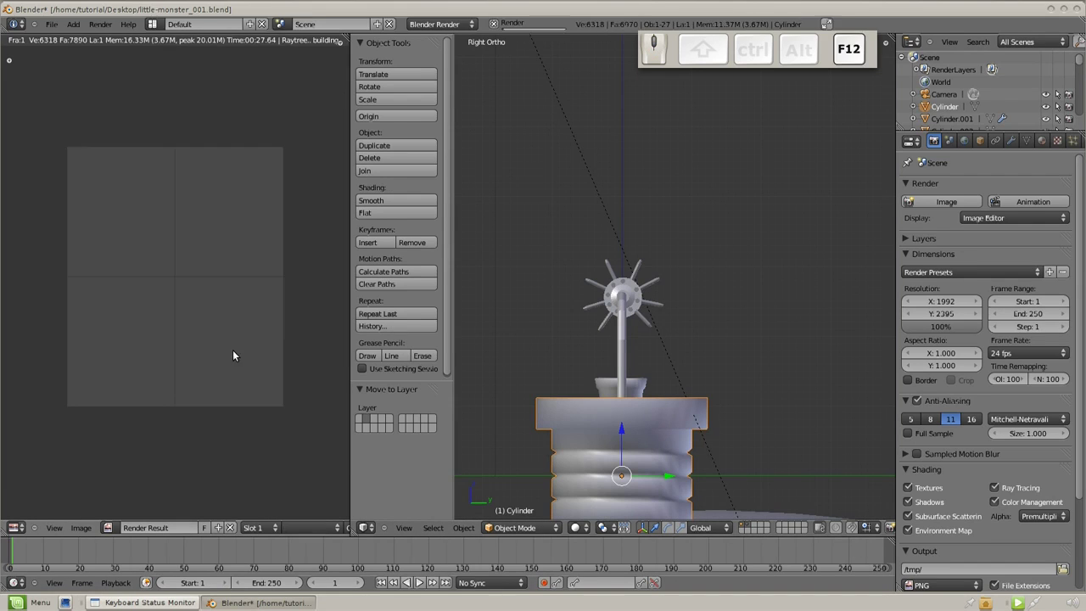
{"action": "key", "text": "F12"}
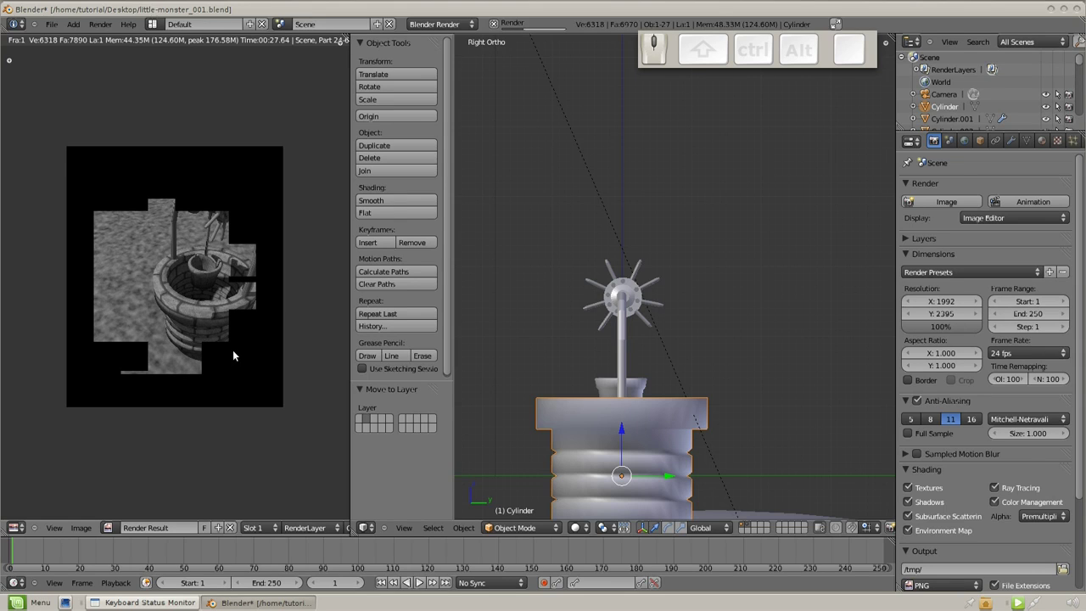
{"action": "scroll", "scroll_direction": "down", "scroll_amount": 3}
{"action": "scroll", "scroll_direction": "up", "scroll_amount": 3}
Select the camera and restore the well's layer alongside the ground in the viewport.
{"action": "right_click", "coordinate": [586, 126]}
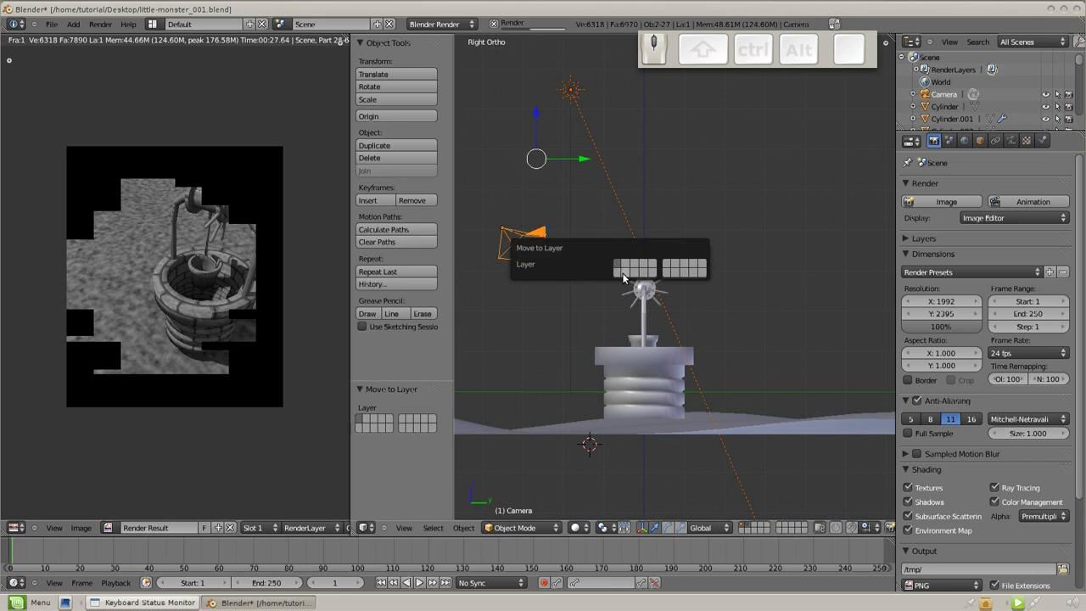
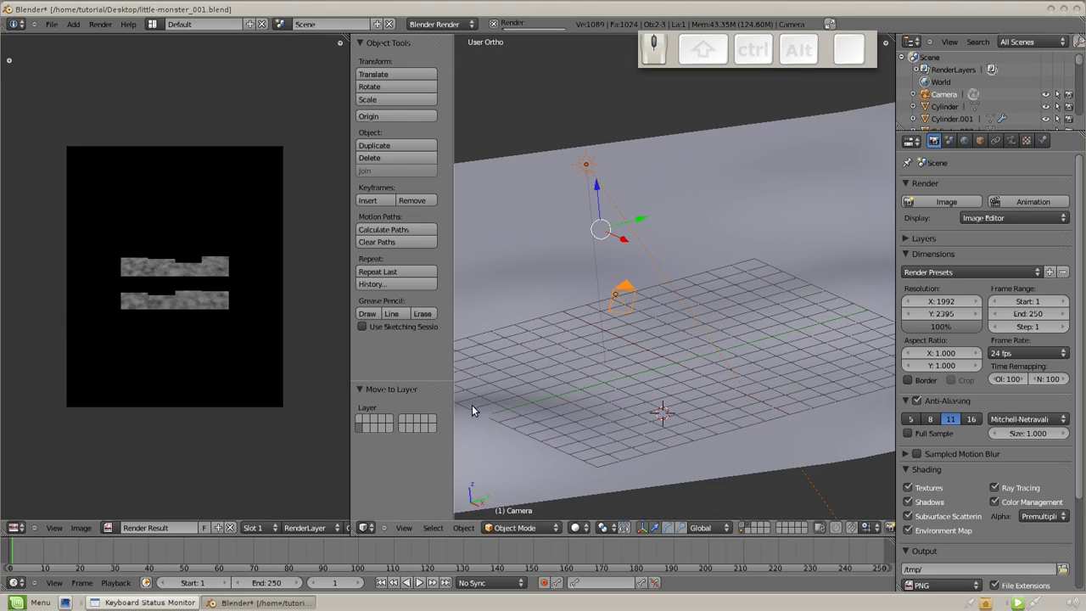
{"action": "left_click", "coordinate": [742, 526]}
{"action": "key", "text": "Escape"}
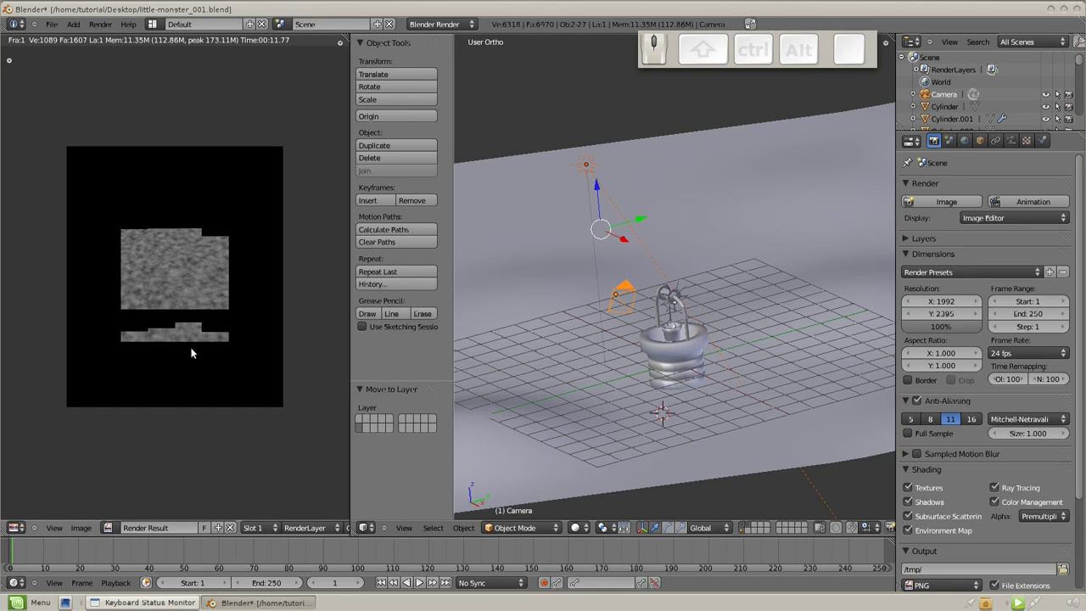
{"action": "key", "text": "Escape"}
{"action": "key", "text": "Escape"}
{"action": "middle_click", "coordinate": [740, 368]}
{"action": "scroll", "scroll_direction": "up", "scroll_amount": 3}
{"action": "scroll", "scroll_direction": "down", "scroll_amount": 3}
Browse the Append file browser into blend-and-paint_human-library.blend's Object folder.
{"action": "key", "text": "KP_1"}
{"action": "left_click", "coordinate": [60, 27]}
{"action": "left_click", "coordinate": [88, 208]}
{"action": "left_click", "coordinate": [51, 299]}
{"action": "left_click", "coordinate": [217, 139]}
Append the human-walk object from the library into the scene.
{"action": "left_click", "coordinate": [190, 174]}
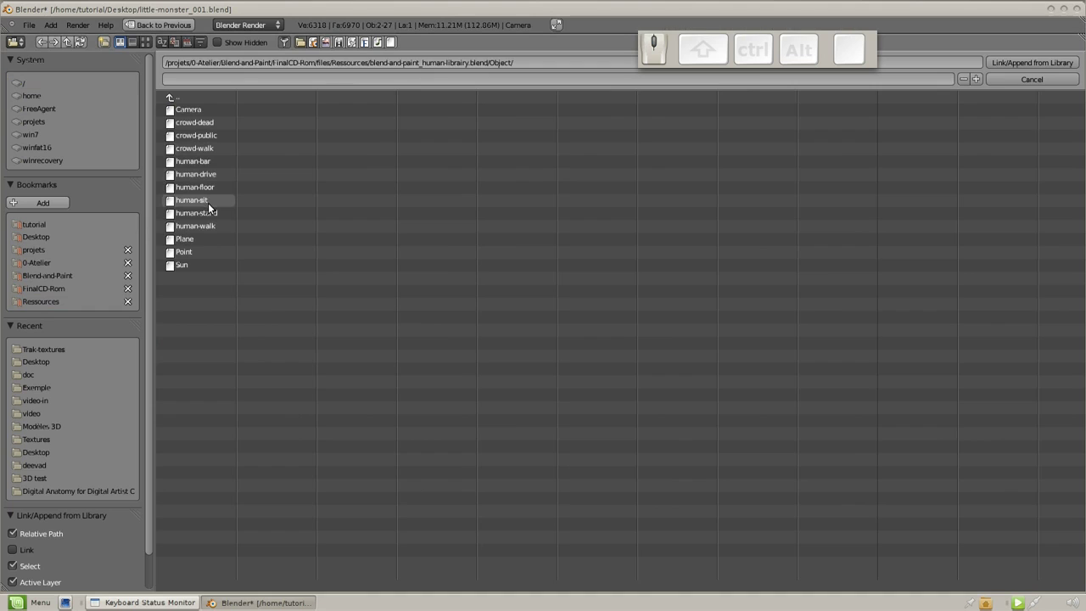
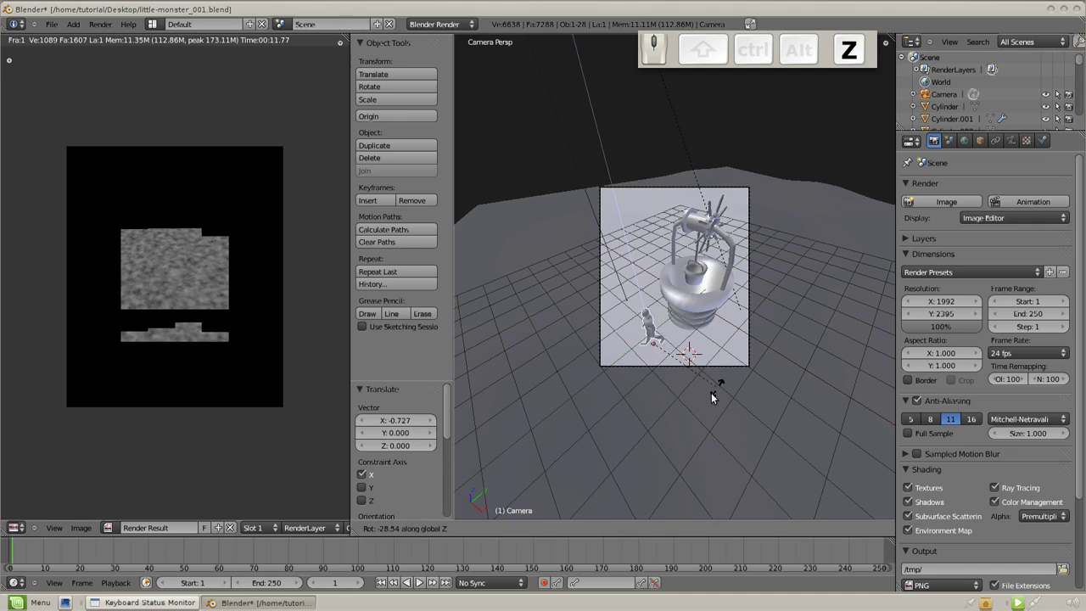
Position, turn and roughly rescale the walking figure, checking it from the side view.
{"action": "left_click", "coordinate": [534, 326]}
{"action": "key", "text": "ctrl+s"}
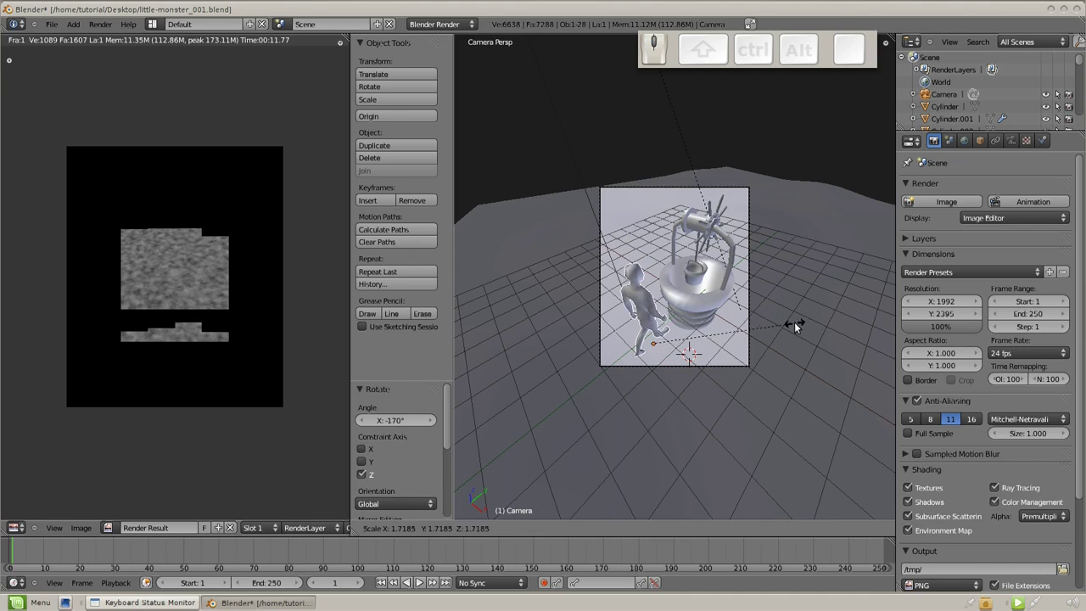
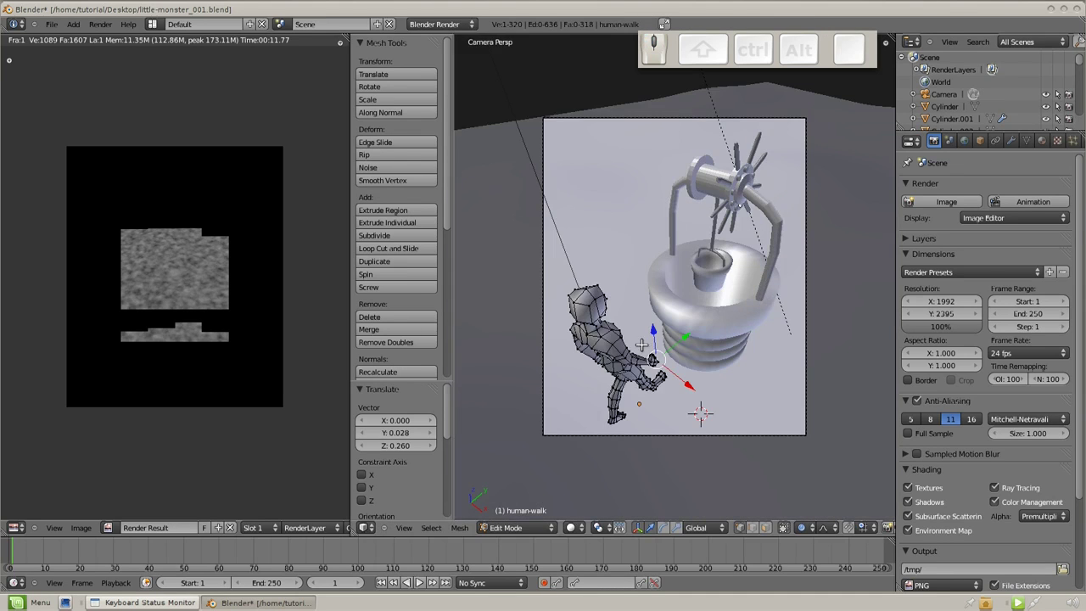
{"action": "key", "text": "Tab"}
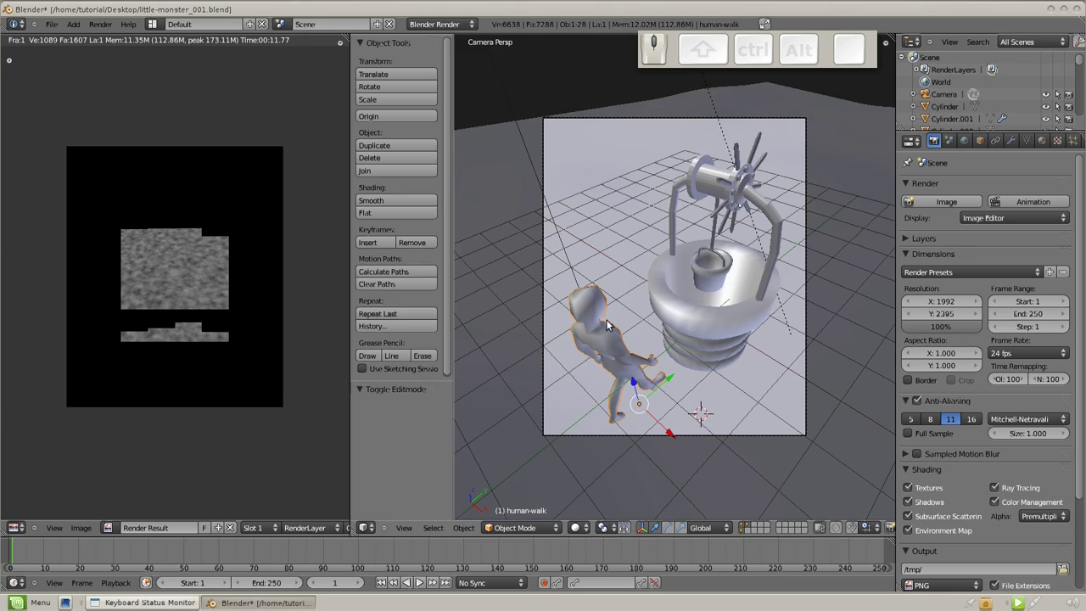
{"action": "left_click_drag", "start_coordinate": [586, 362], "coordinate": [714, 459]}
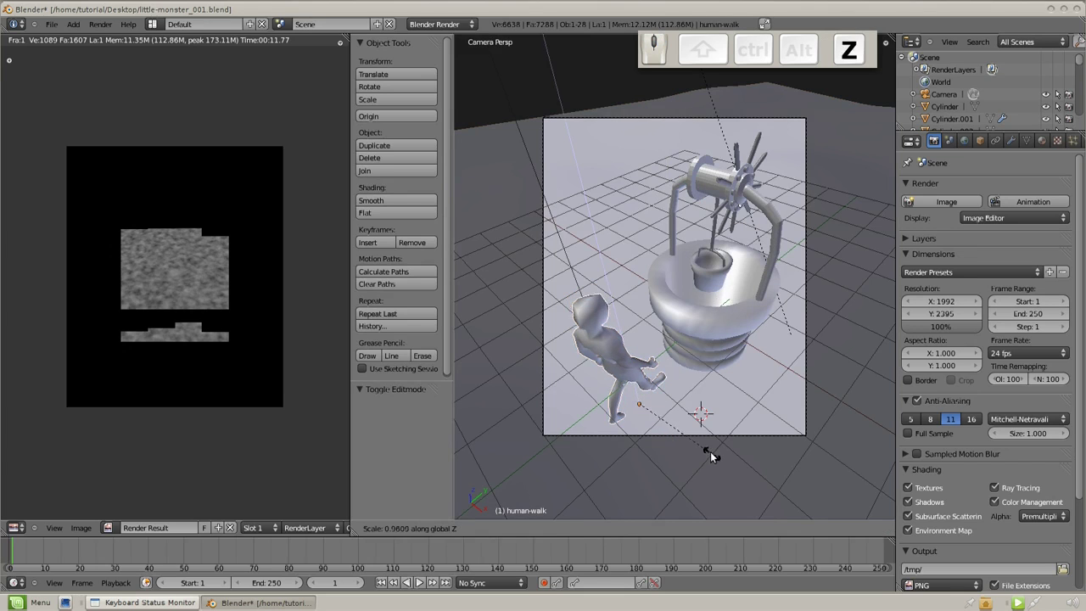
{"action": "right_click", "coordinate": [710, 454]}
{"action": "key", "text": "s"}
{"action": "left_click", "coordinate": [709, 433]}
{"action": "key", "text": "KP_3"}
{"action": "key", "text": "g"}
{"action": "left_click", "coordinate": [620, 448]}
Move the figure close beside the well in camera view, shrink it slightly and render the scene.
{"action": "key", "text": "KP_7"}
{"action": "left_click_drag", "start_coordinate": [761, 356], "coordinate": [678, 324]}
{"action": "scroll", "scroll_direction": "down", "scroll_amount": 3}
{"action": "key", "text": "KP_0"}
{"action": "left_click_drag", "start_coordinate": [652, 387], "coordinate": [719, 406]}
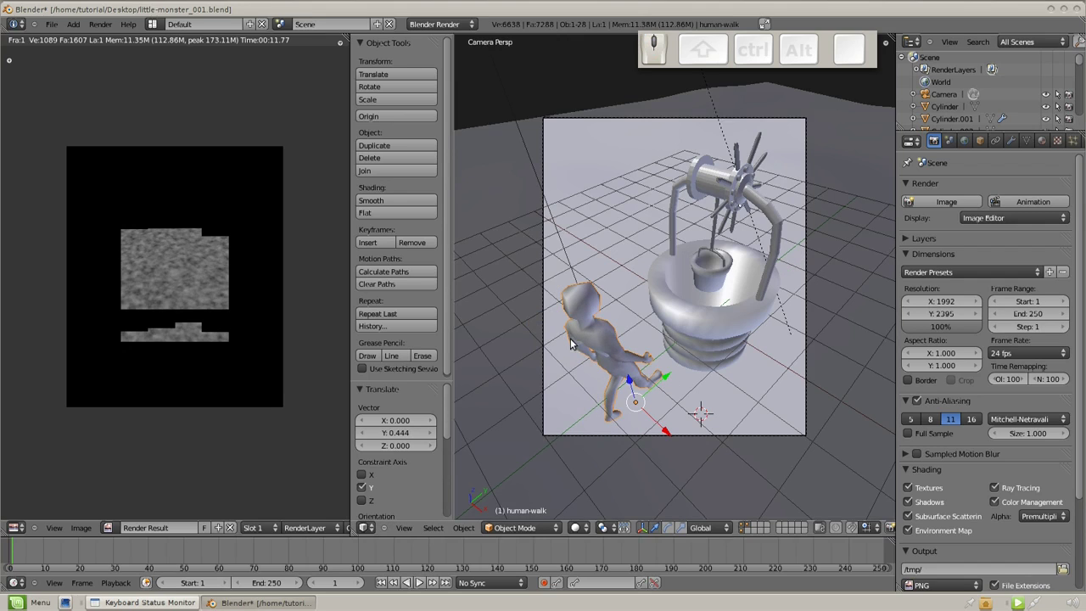
{"action": "key", "text": "s"}
{"action": "left_click", "coordinate": [608, 313]}
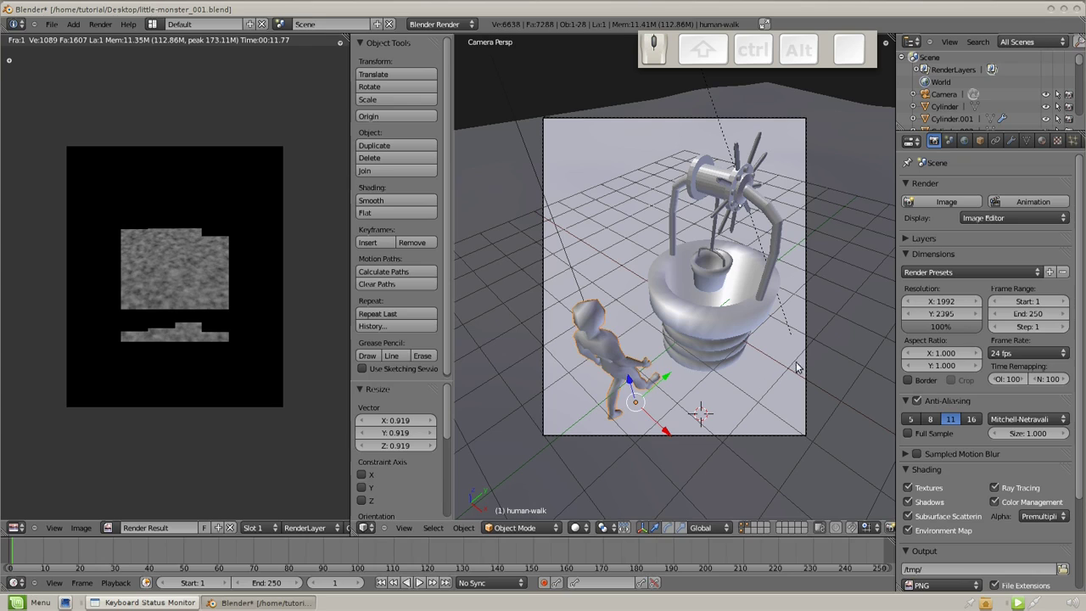
{"action": "key", "text": "F12"}
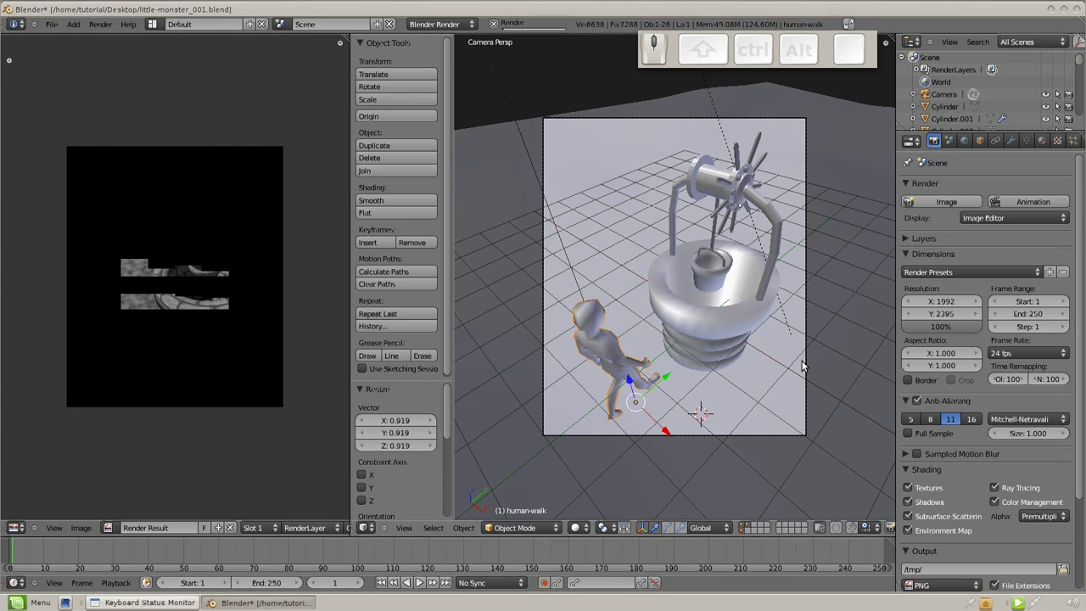
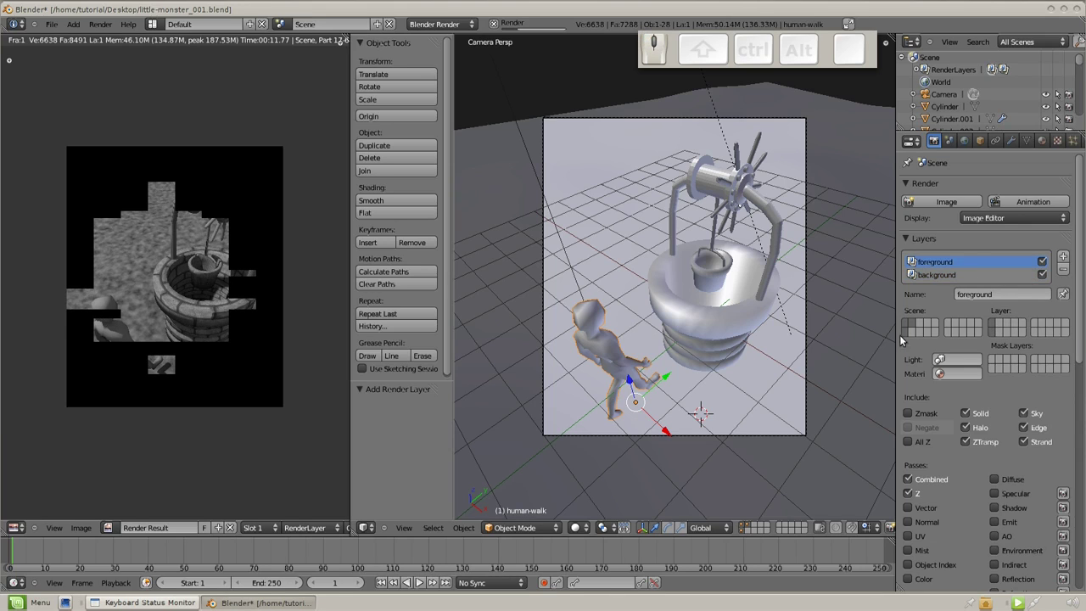
Set the foreground render layer's scene layers to the well and figure, then render it.
{"action": "left_click", "coordinate": [741, 528]}
{"action": "left_click", "coordinate": [742, 535]}
{"action": "left_click", "coordinate": [743, 528]}
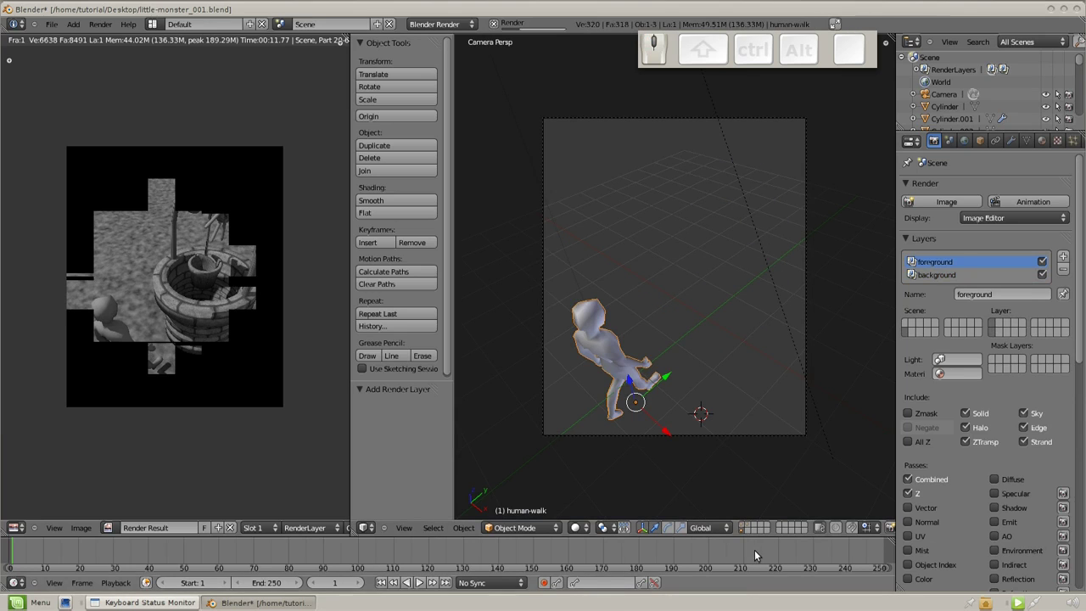
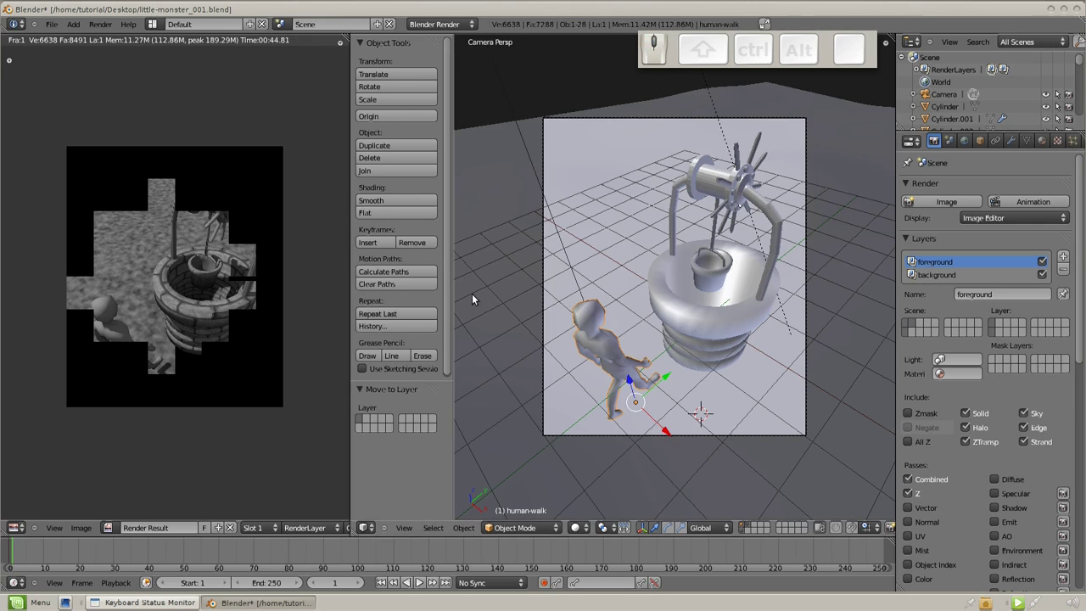
{"action": "middle_click", "coordinate": [187, 331]}
{"action": "scroll", "scroll_direction": "up", "scroll_amount": 3}
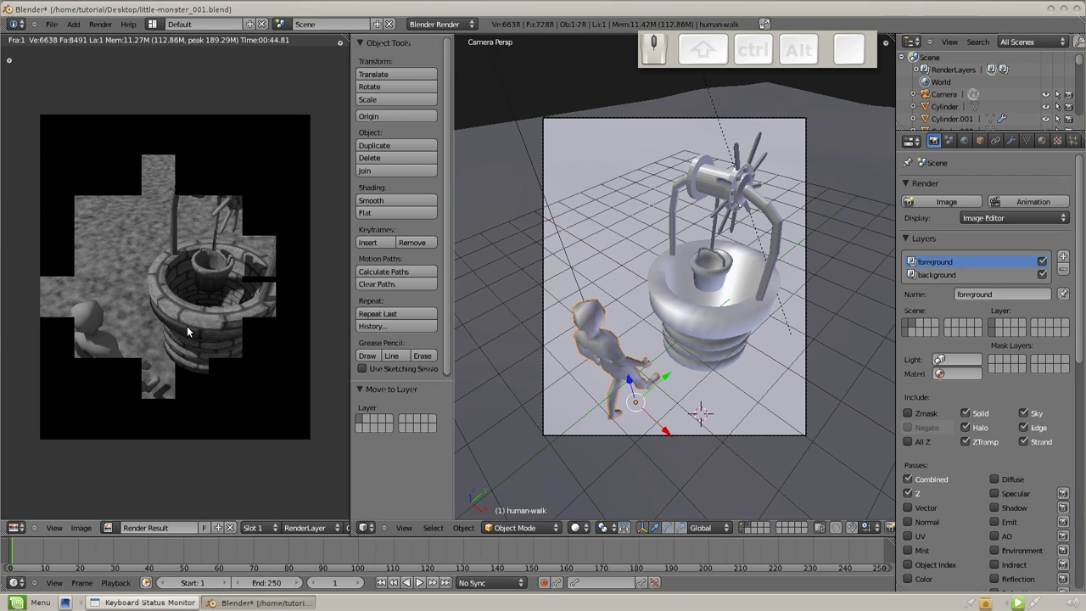
{"action": "key", "text": "Escape"}
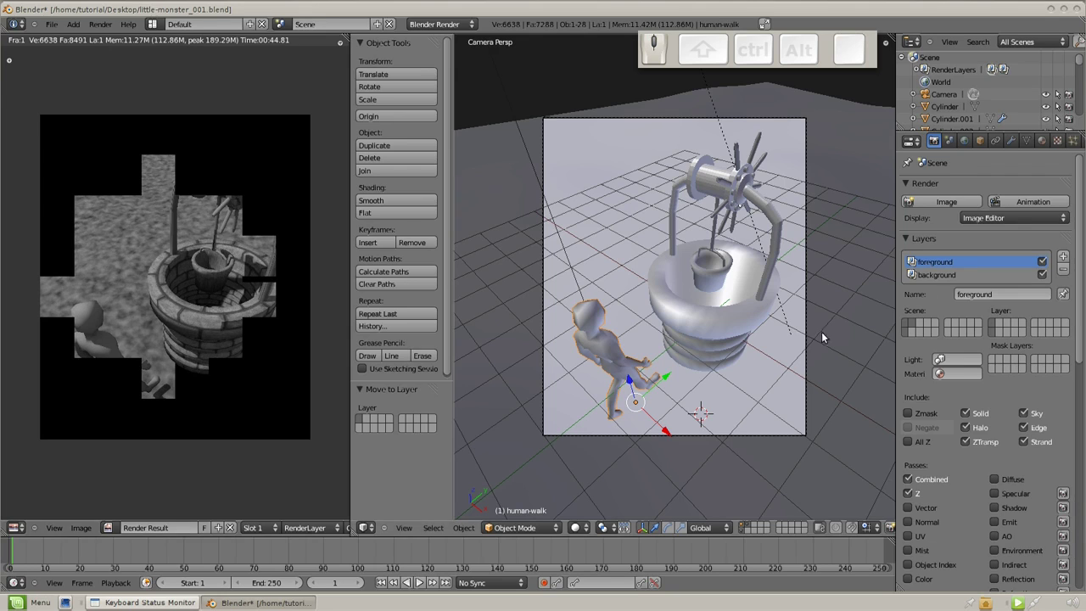
{"action": "left_click", "coordinate": [48, 26]}
{"action": "left_click", "coordinate": [68, 106]}
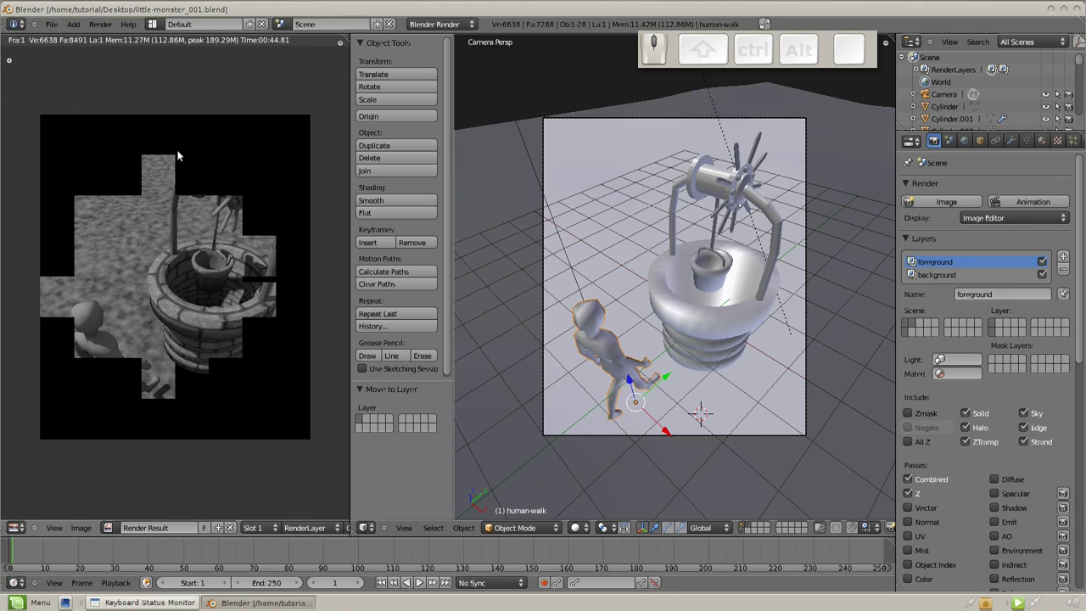
{"action": "key", "text": "F12"}
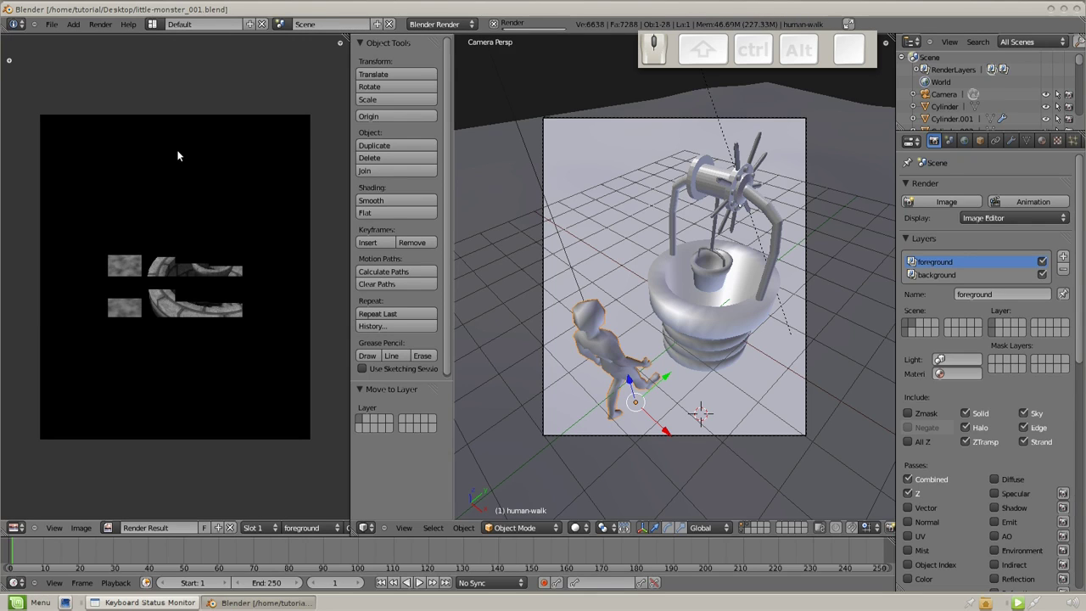
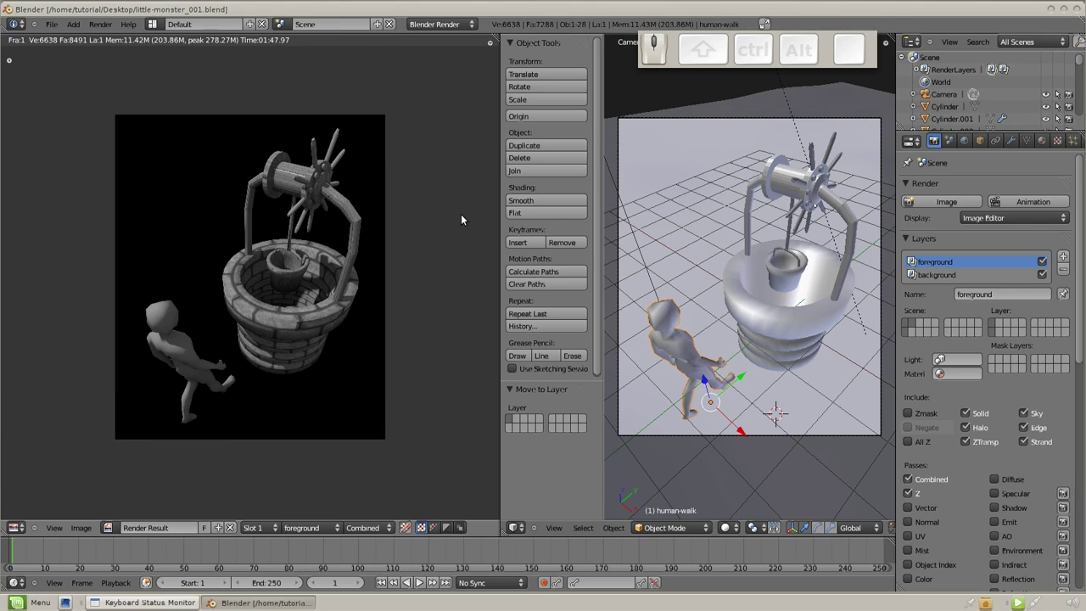
Display the foreground render's alpha transparency, then view the background layer's ground and shadows.
{"action": "left_click_drag", "start_coordinate": [422, 530], "coordinate": [434, 546]}
{"action": "left_click_drag", "start_coordinate": [302, 530], "coordinate": [403, 502]}
{"action": "left_click_drag", "start_coordinate": [308, 535], "coordinate": [361, 550]}
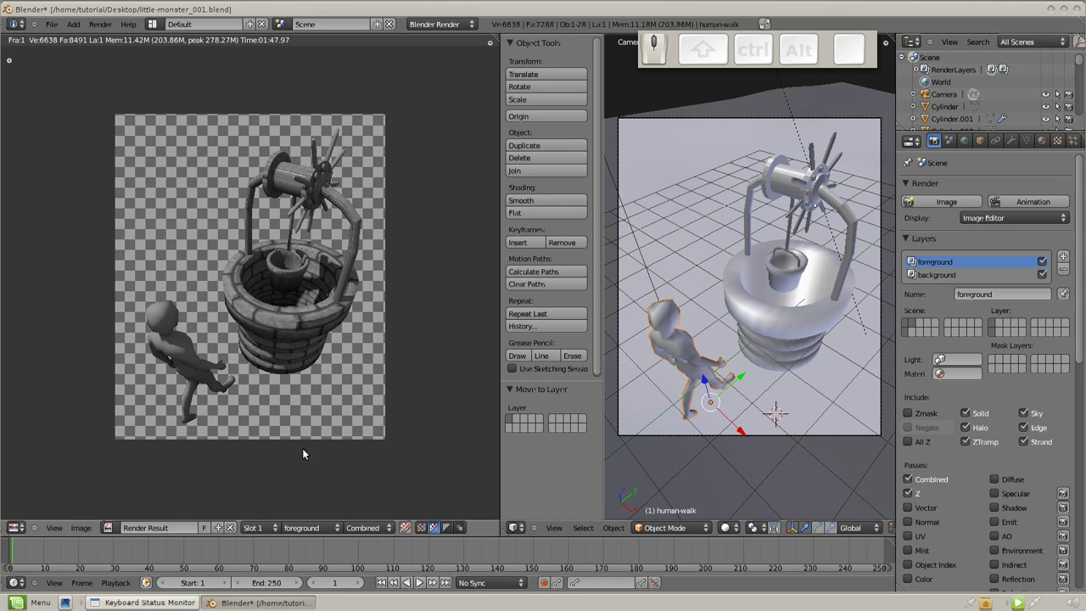
{"action": "left_click_drag", "start_coordinate": [308, 531], "coordinate": [350, 503]}
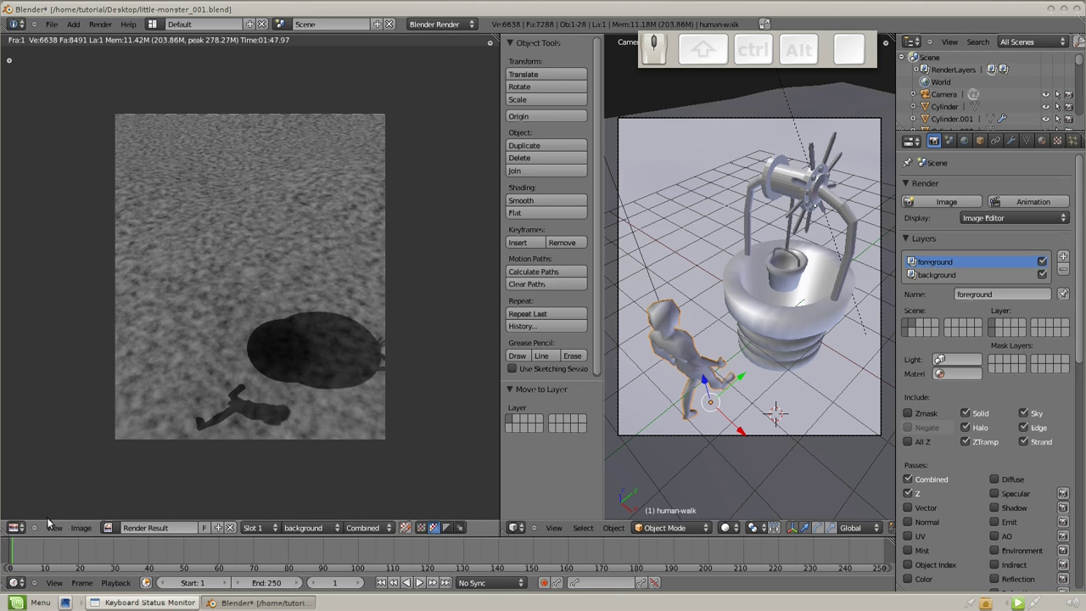